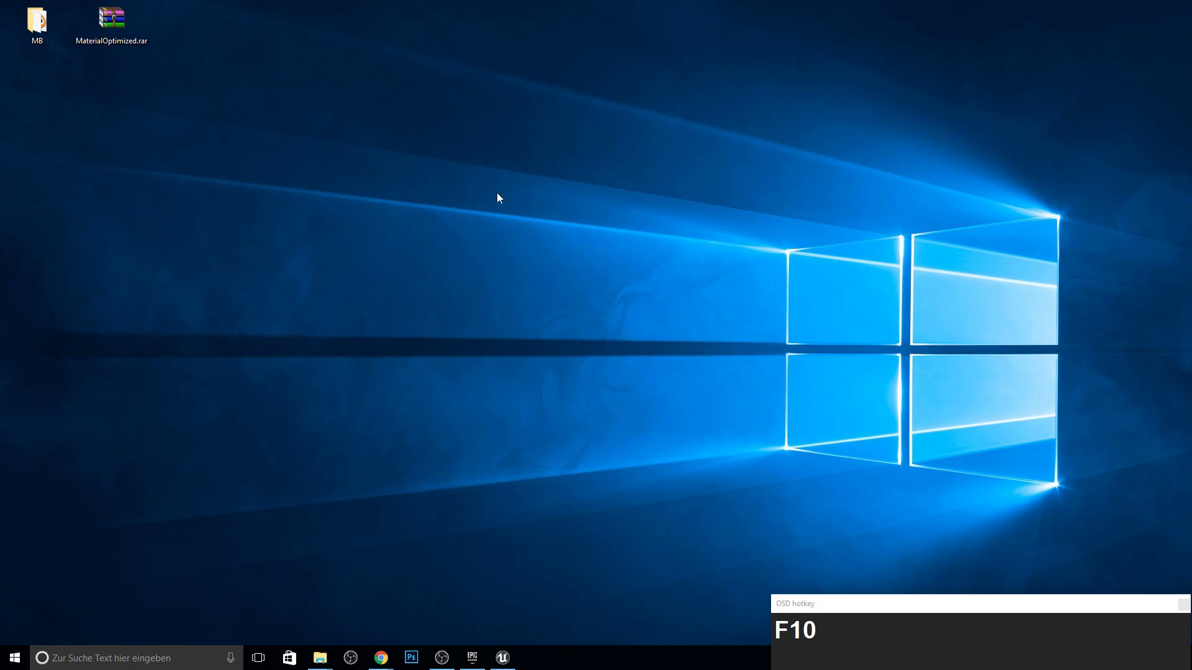
# - Launch Male001.blend from the MB desktop folder so it opens in Blender
pyautogui.click(57, 40)
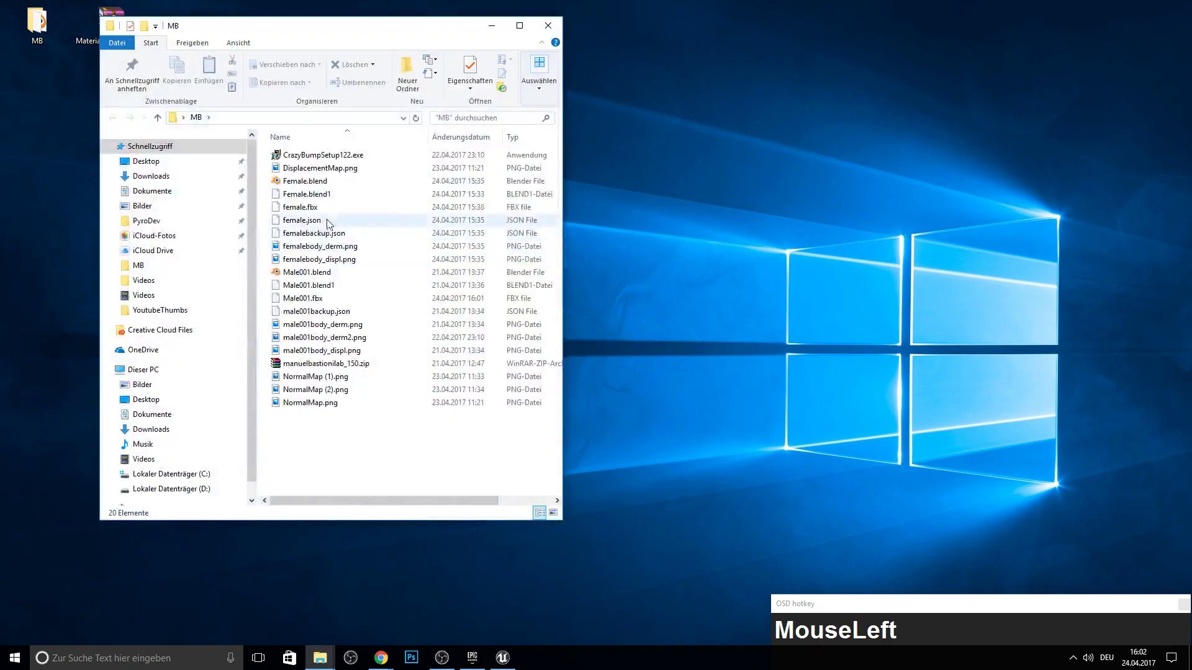
pyautogui.press('F10')
# - Remove the armature modifier from the character and inspect the scene around it
pyautogui.click(922, 168)
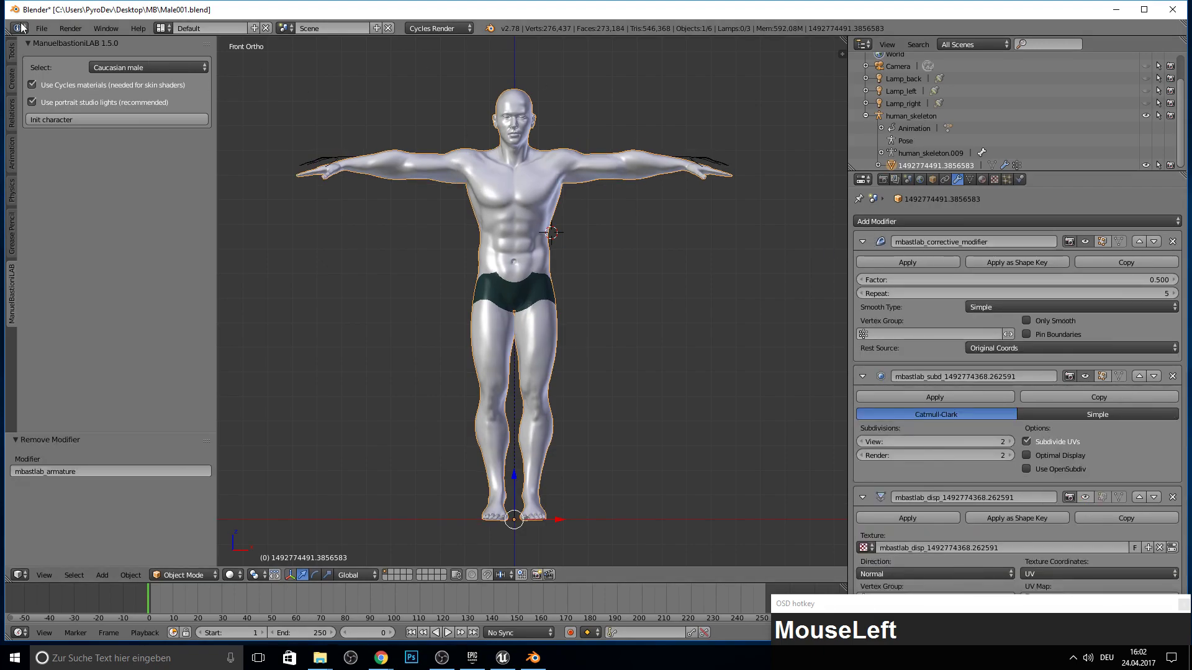
pyautogui.scroll(3)
pyautogui.middleClick(436, 296)
pyautogui.scroll(-3)
pyautogui.scroll(3)
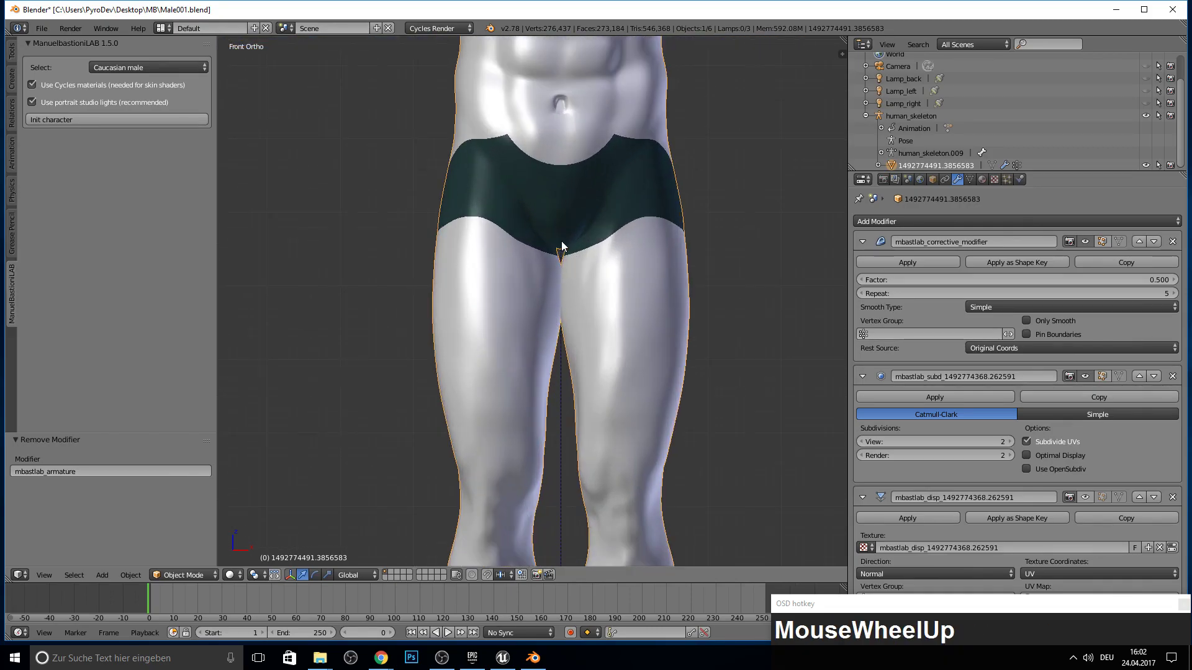
pyautogui.scroll(3)
pyautogui.moveTo(86, 124); pyautogui.dragTo(485, 227)
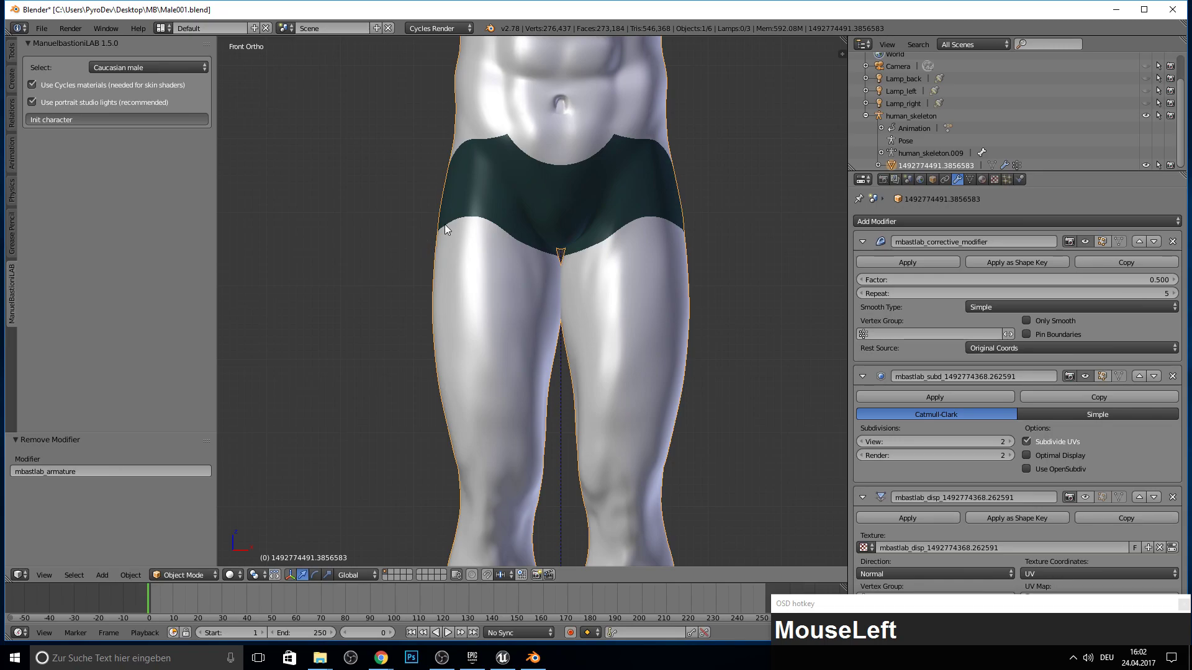
pyautogui.scroll(-3)
pyautogui.scroll(-3)
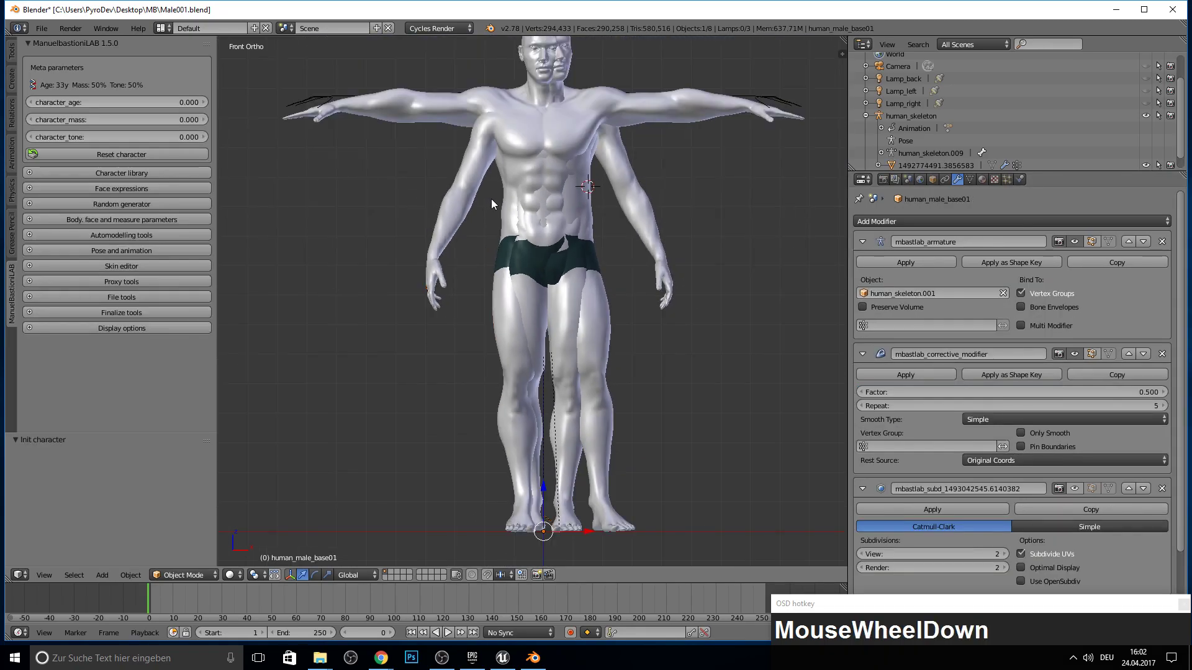
# - Undo the extra character, then delete the old character and its skeleton with X
pyautogui.press('ctrl+z')
pyautogui.press('F11')
pyautogui.press('F10')
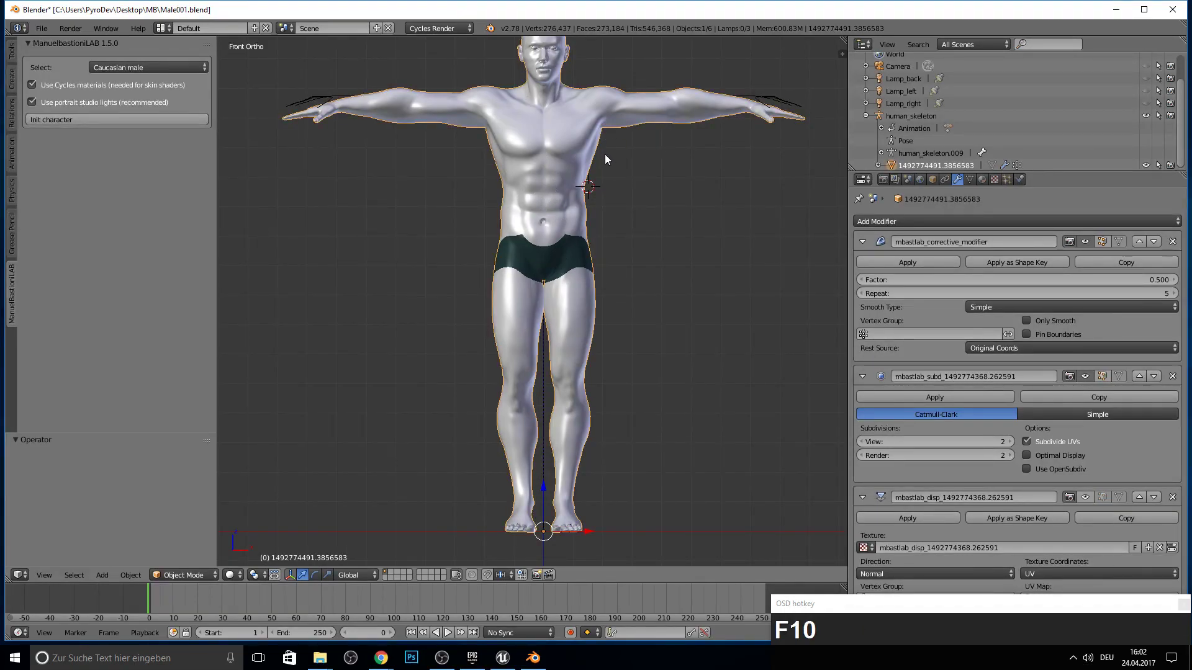
pyautogui.press('x')
# - Initialise the new male character and set its age value to -0.5
pyautogui.press('a')
pyautogui.press('a')
pyautogui.press('a')
pyautogui.press('x')
pyautogui.click(657, 210)
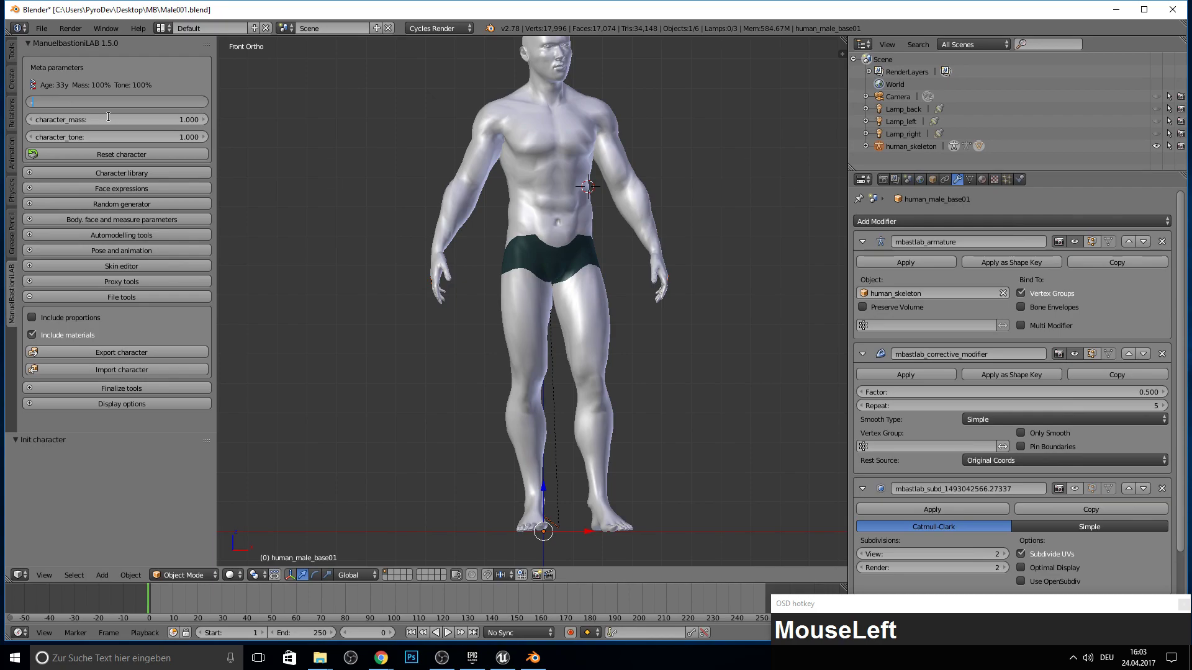
pyautogui.write('05')
pyautogui.press('Return')
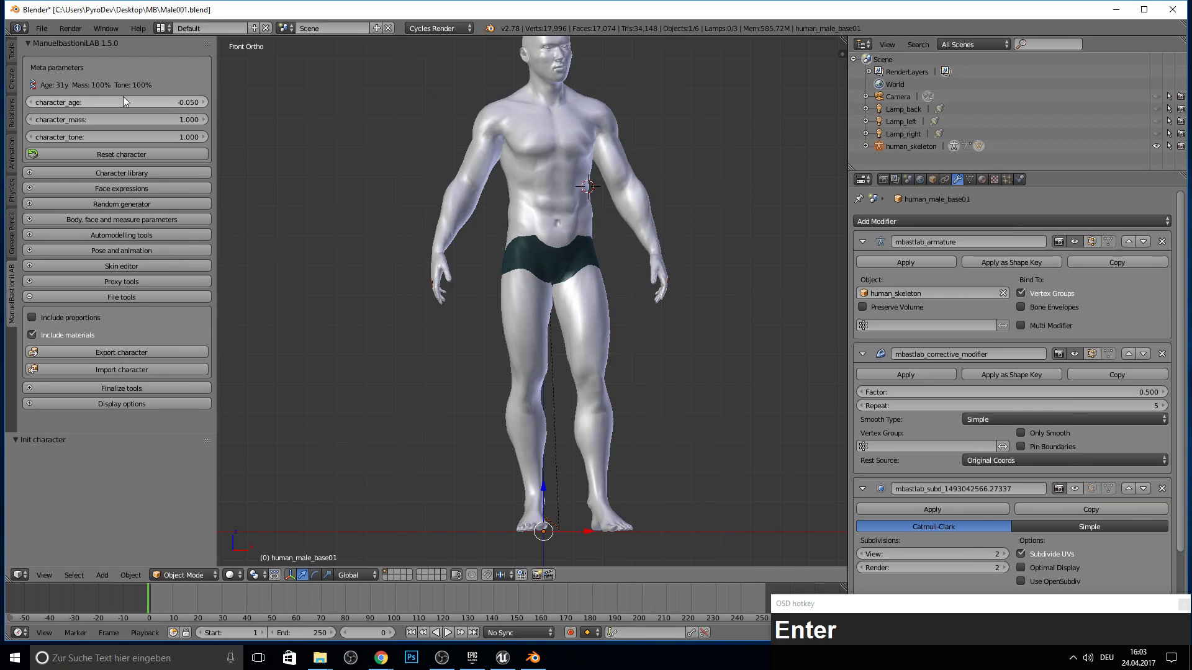
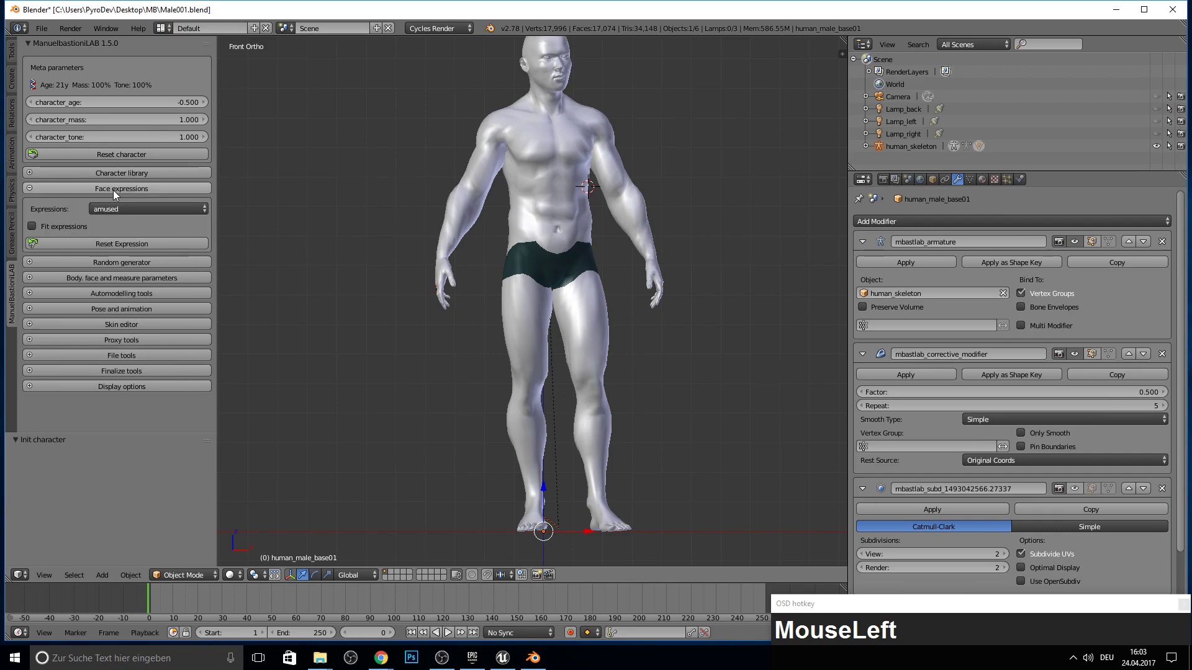
# - Put the character into a T-pose and expand the display options
pyautogui.scroll(-3)
pyautogui.click(107, 315)
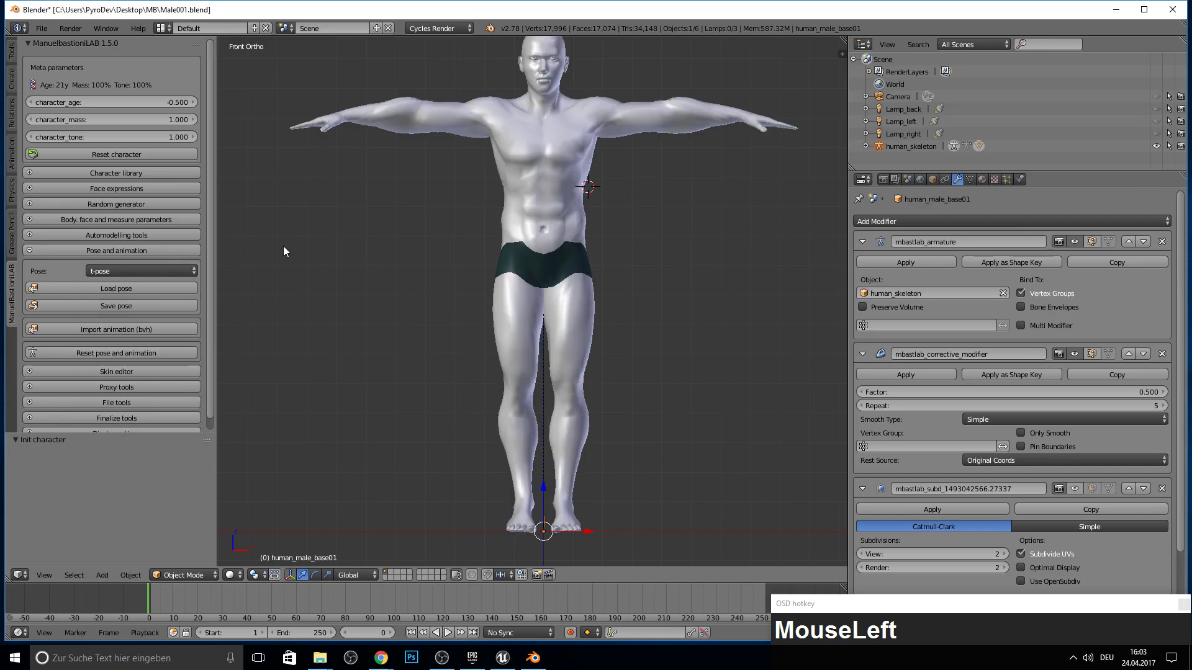
pyautogui.scroll(-3)
pyautogui.click(121, 423)
pyautogui.scroll(-3)
pyautogui.moveTo(107, 356); pyautogui.dragTo(229, 210)
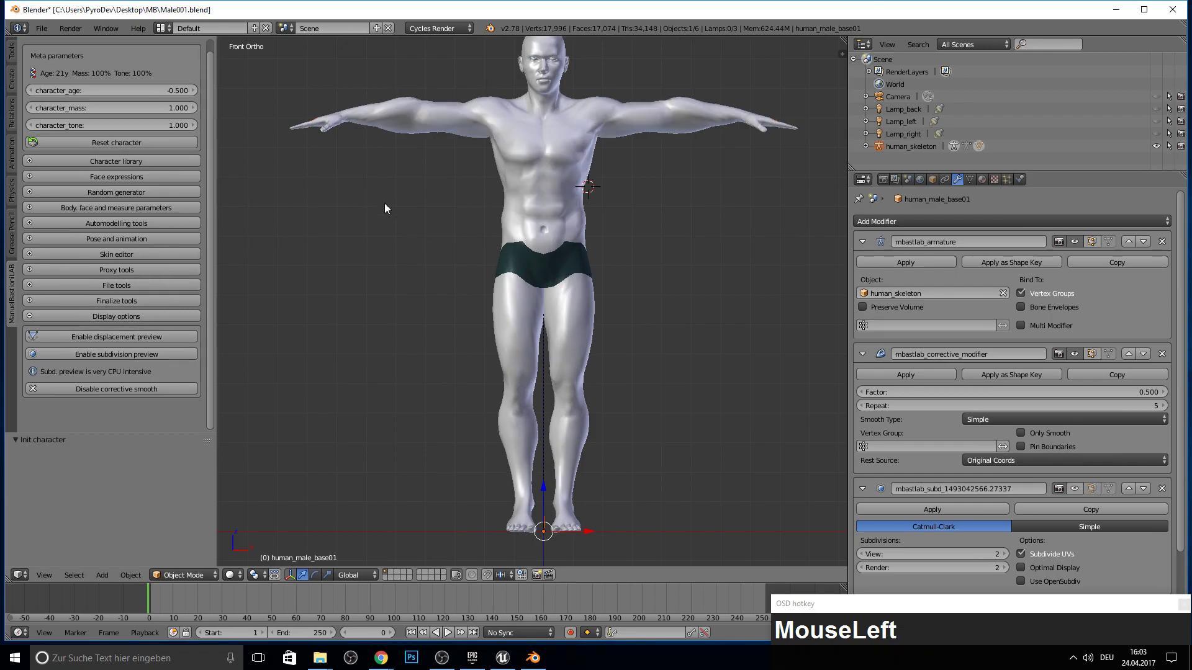
# - Show the Legs measurements and lower the upper-leg shape sliders while checking the hips
pyautogui.scroll(3)
pyautogui.press('ctrl+v')
pyautogui.press('ctrl+z')
pyautogui.scroll(-3)
pyautogui.click(96, 212)
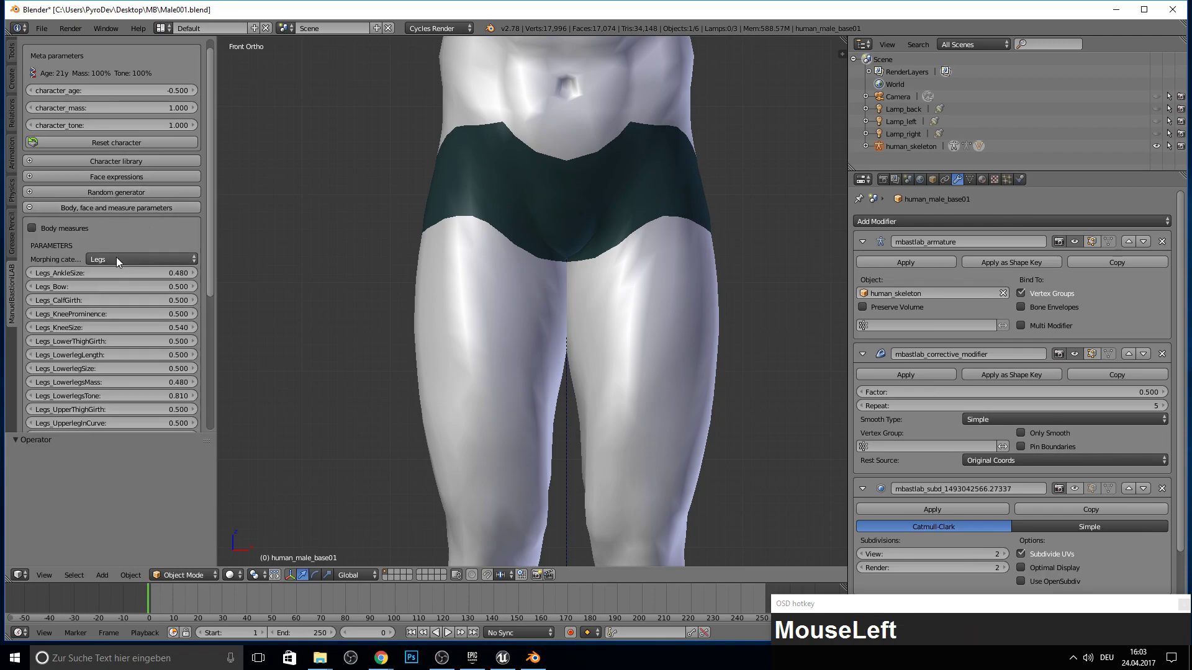
pyautogui.scroll(-3)
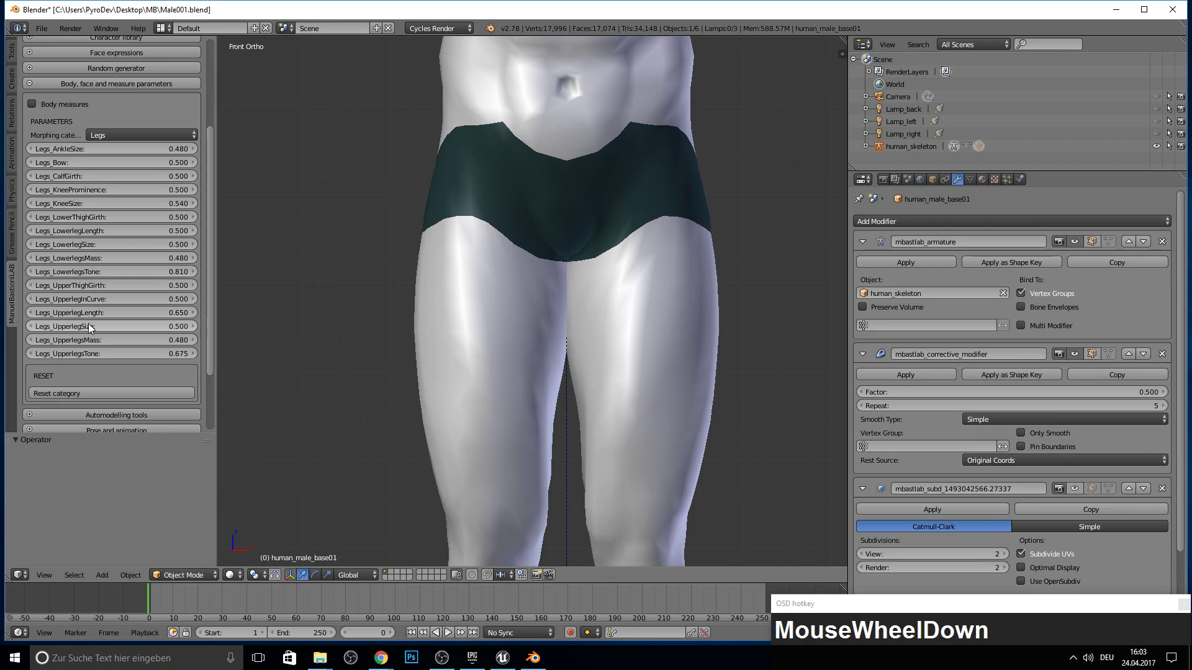
pyautogui.moveTo(95, 329); pyautogui.dragTo(697, 223)
pyautogui.moveTo(697, 223); pyautogui.dragTo(659, 211)
pyautogui.scroll(-3)
pyautogui.middleClick(607, 214)
pyautogui.scroll(3)
pyautogui.middleClick(537, 318)
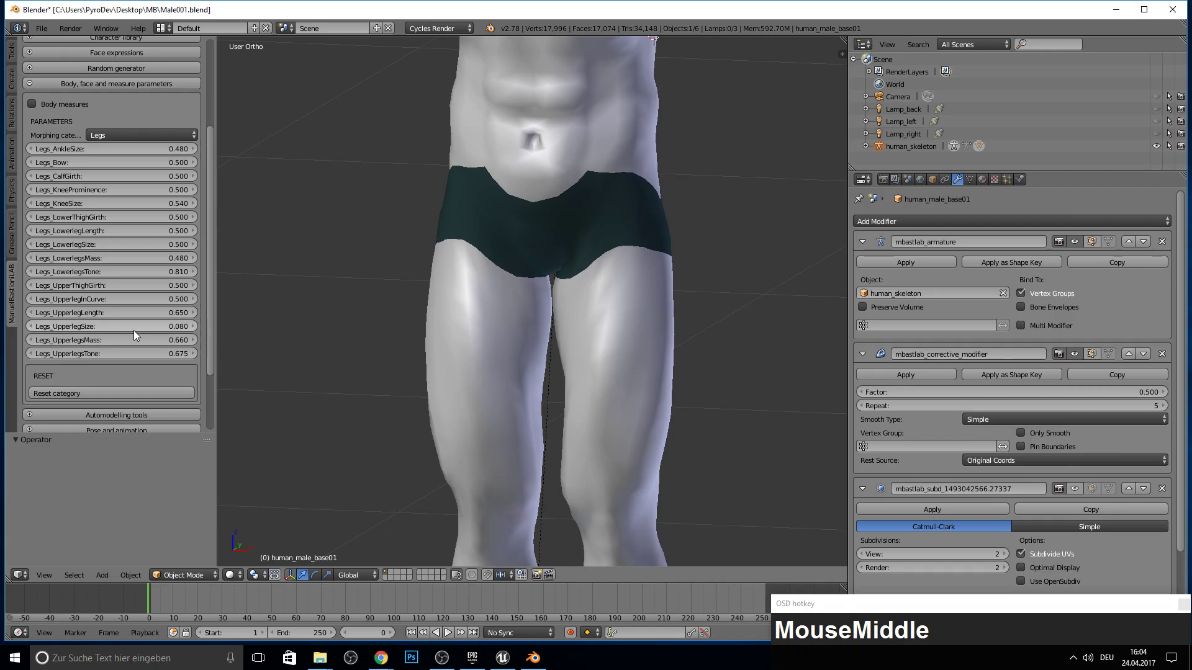
# - Shrink the upper-leg size to 0.21 and set the upper-legs mass to 5
pyautogui.moveTo(135, 337); pyautogui.dragTo(140, 341)
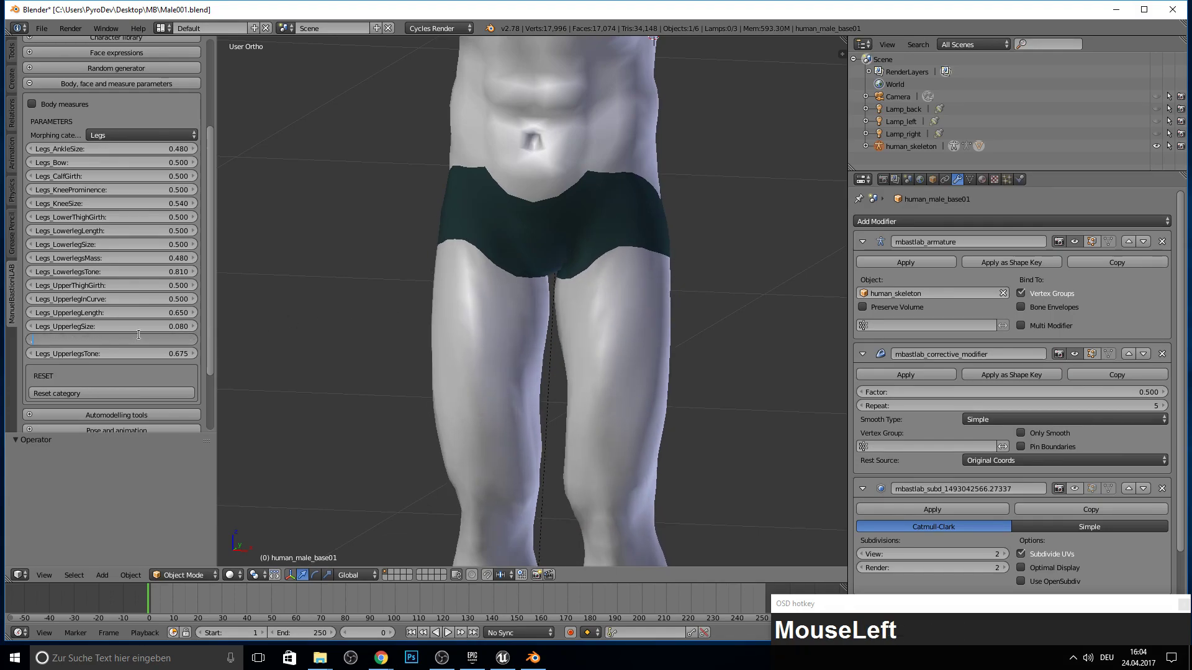
pyautogui.press('5')
pyautogui.press('Return')
pyautogui.middleClick(566, 303)
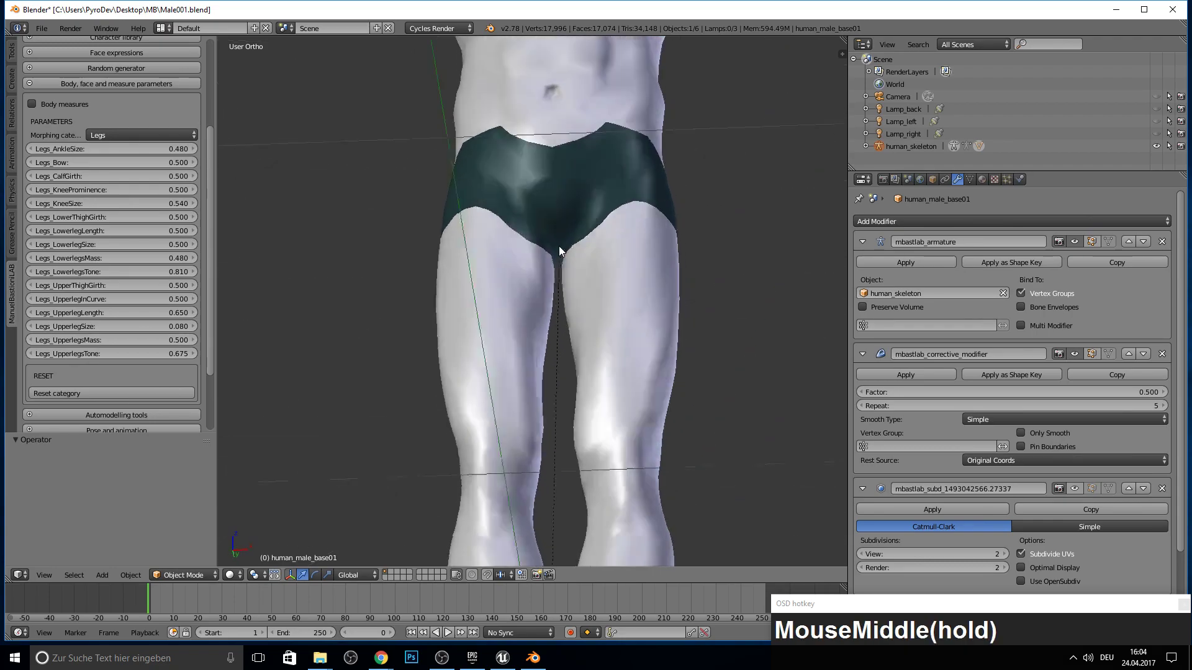
pyautogui.scroll(-3)
pyautogui.moveTo(545, 319); pyautogui.dragTo(563, 320)
pyautogui.scroll(3)
pyautogui.click(99, 334)
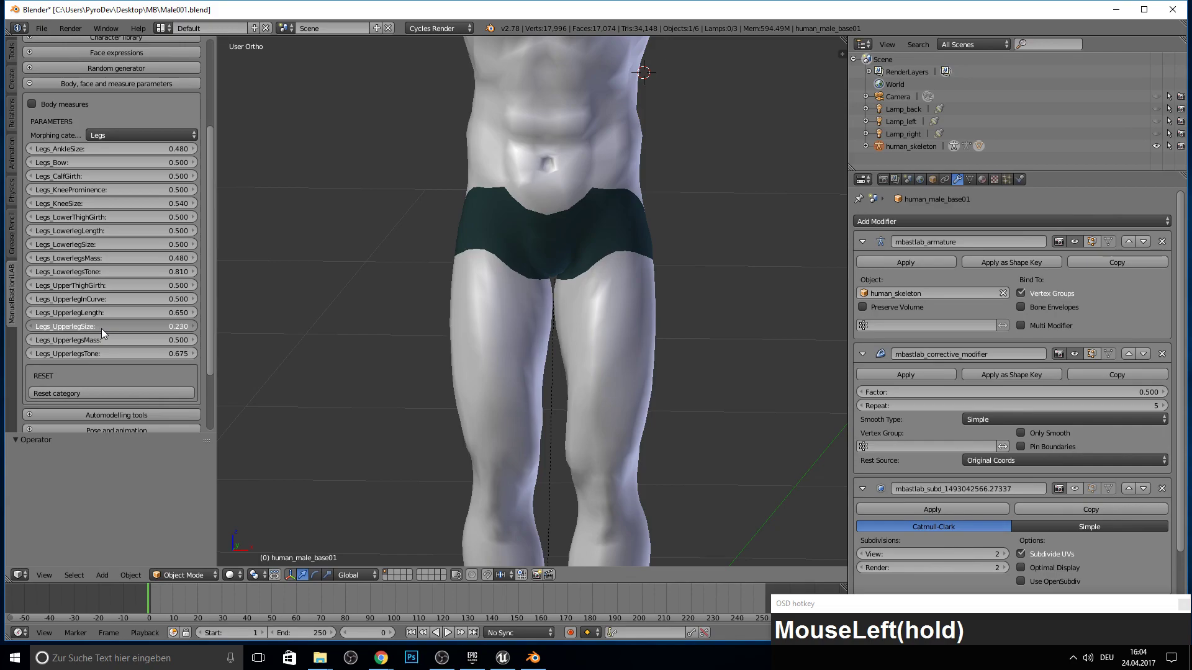
pyautogui.moveTo(465, 311); pyautogui.dragTo(203, 352)
pyautogui.click(182, 347)
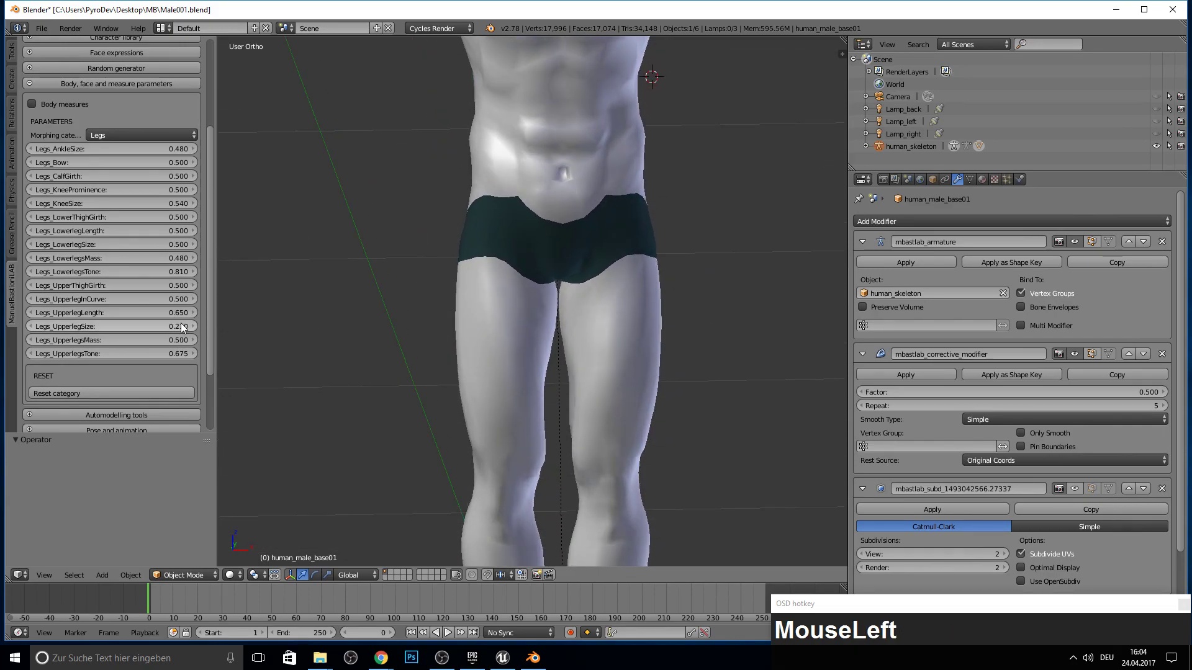
pyautogui.press('BackSpace')
pyautogui.press('1')
pyautogui.press('Return')
# - Review the whole body and turn on the smooth subdivision preview
pyautogui.middleClick(400, 298)
pyautogui.scroll(-3)
pyautogui.moveTo(362, 298); pyautogui.dragTo(429, 289)
pyautogui.scroll(3)
pyautogui.middleClick(431, 296)
pyautogui.scroll(-3)
pyautogui.click(105, 431)
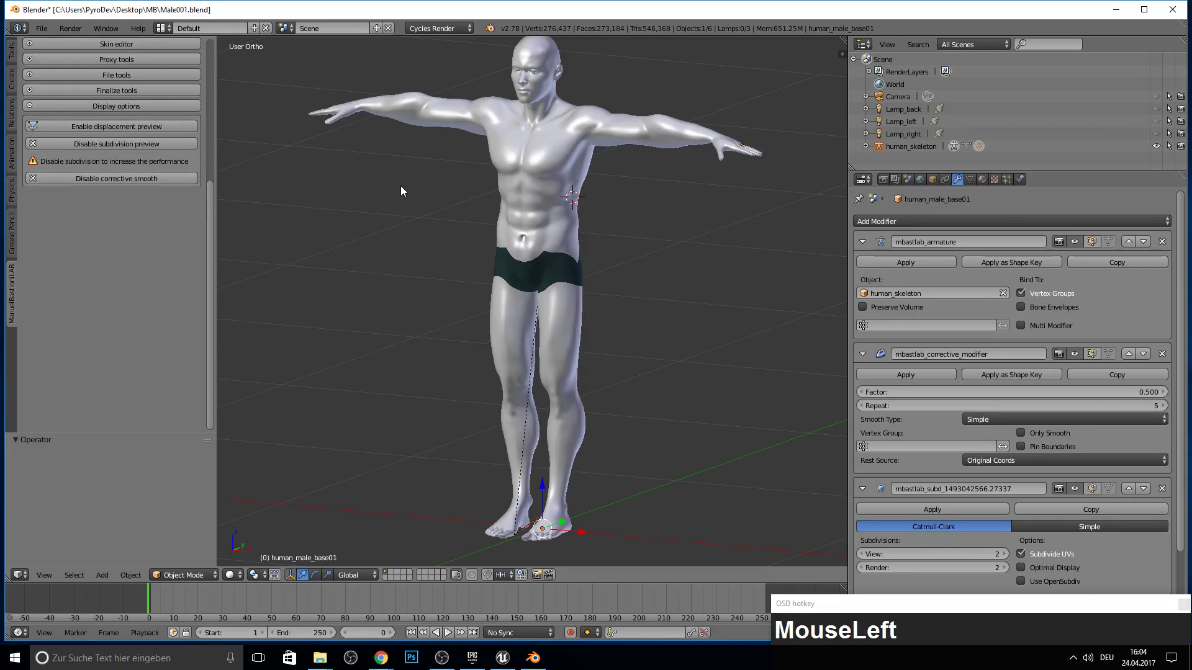
# - Start an FBX export with the Armature object type included, targeting Male001.fbx in MB
pyautogui.middleClick(417, 196)
pyautogui.scroll(-3)
pyautogui.click(43, 29)
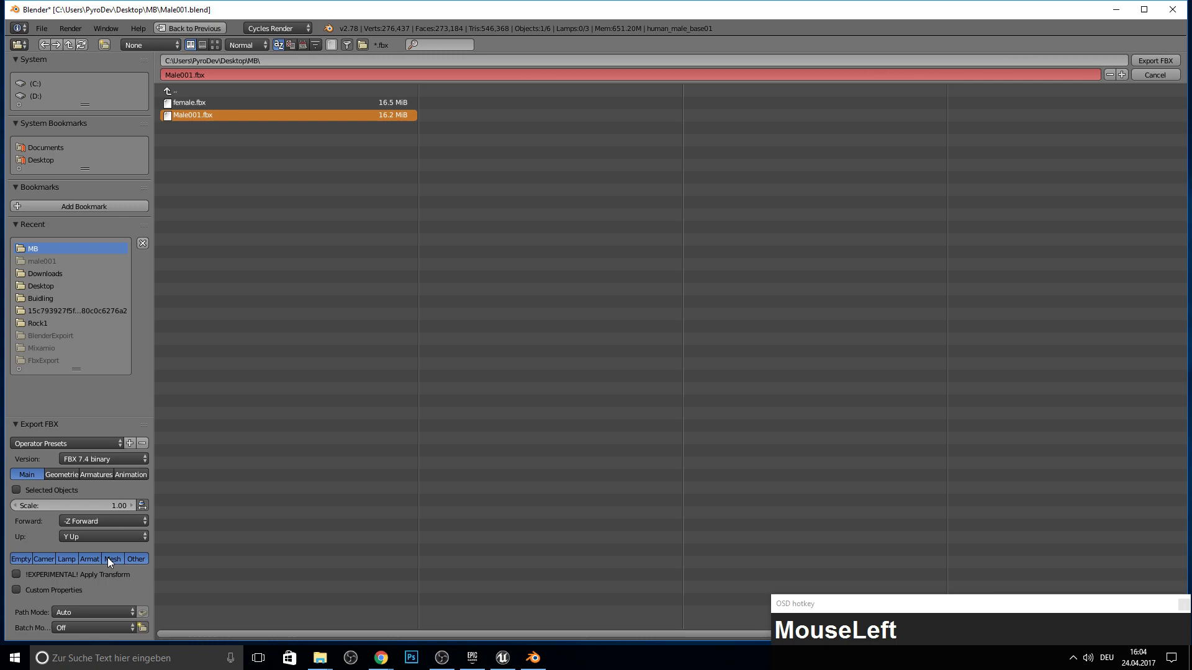
pyautogui.click(97, 563)
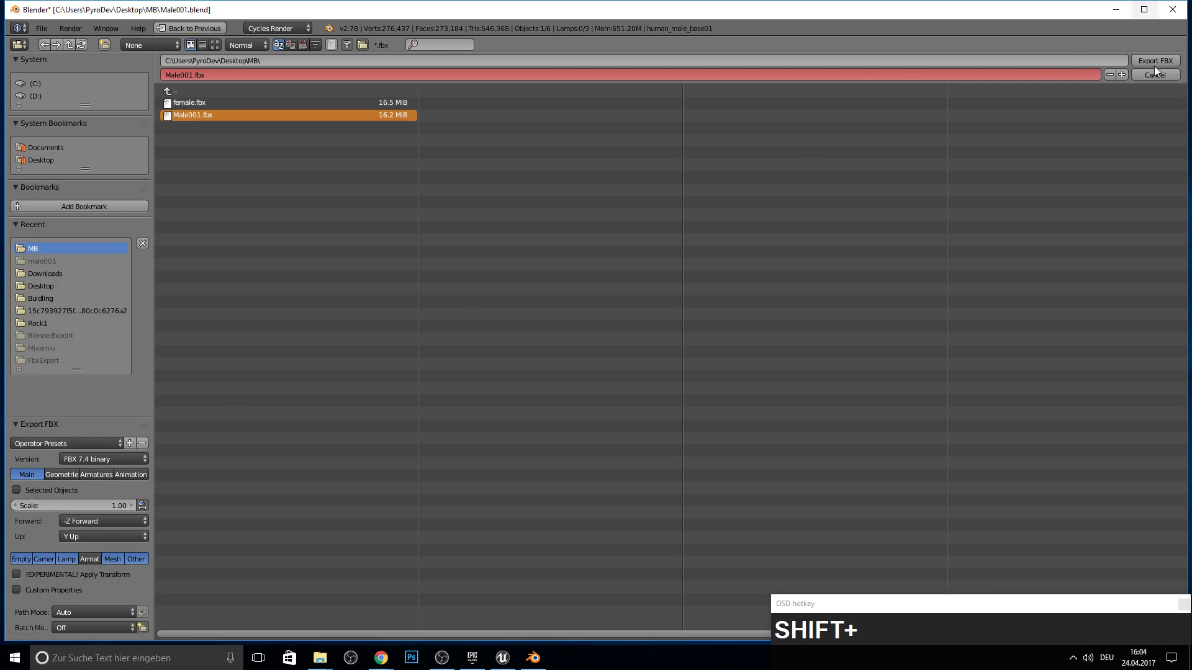
pyautogui.moveTo(1153, 64); pyautogui.dragTo(169, 420)
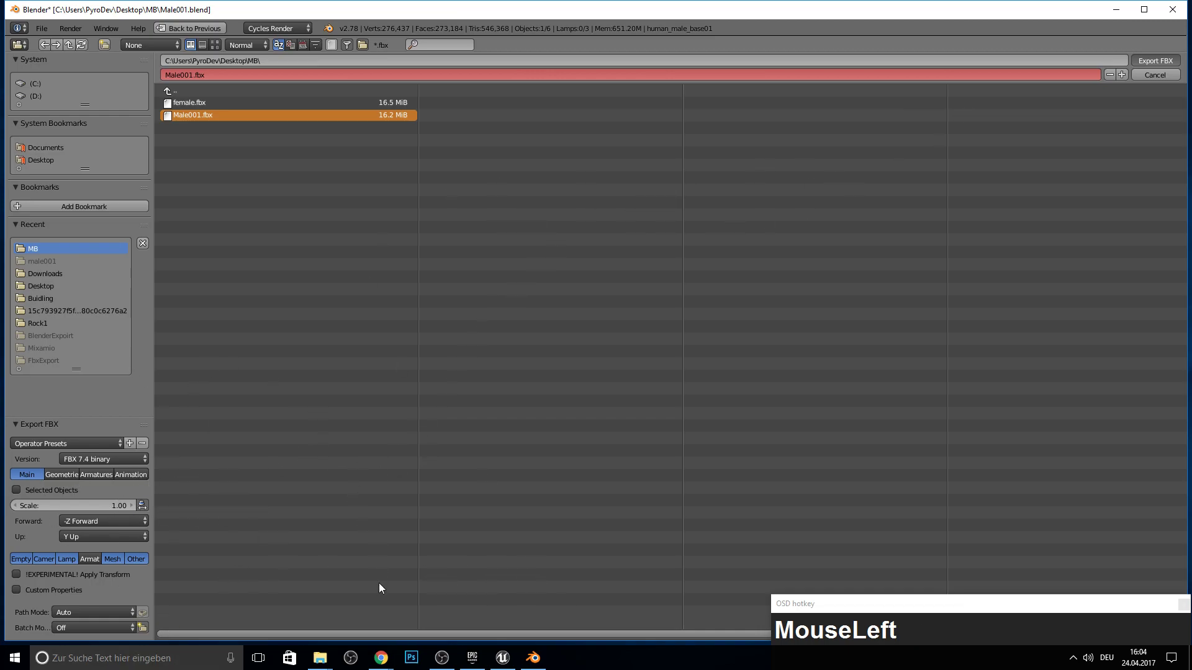
# - Upload Male001.fbx to Mixamo, place the auto-rigger markers and submit the rig
pyautogui.moveTo(282, 352); pyautogui.dragTo(468, 129)
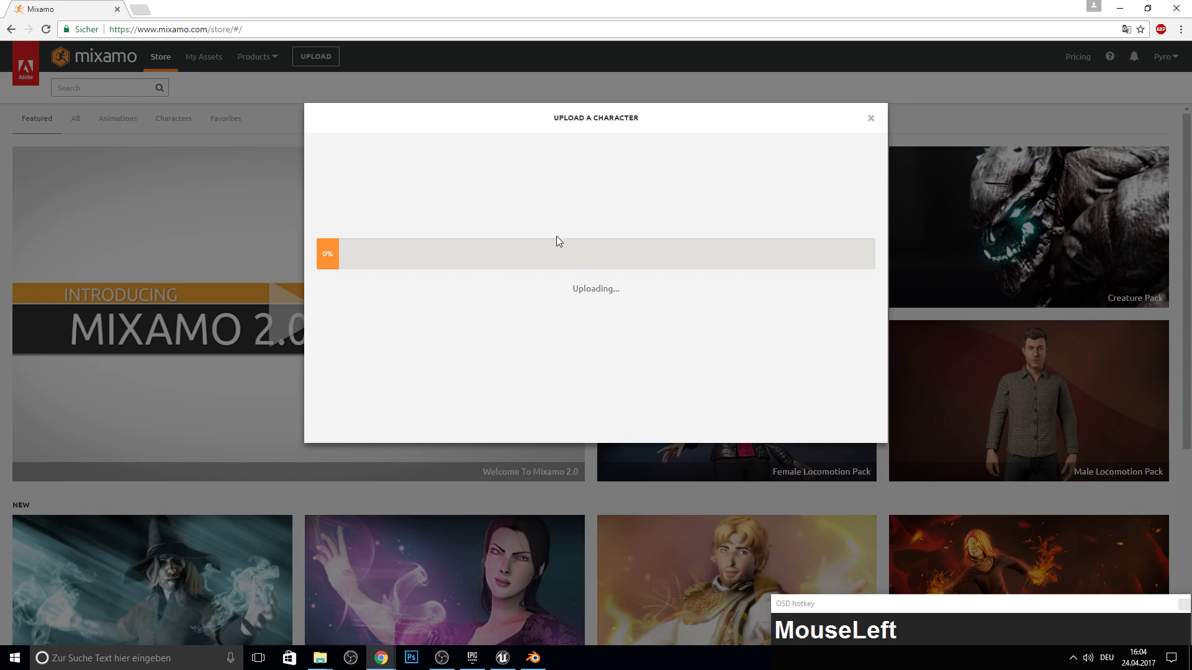
pyautogui.press('F10')
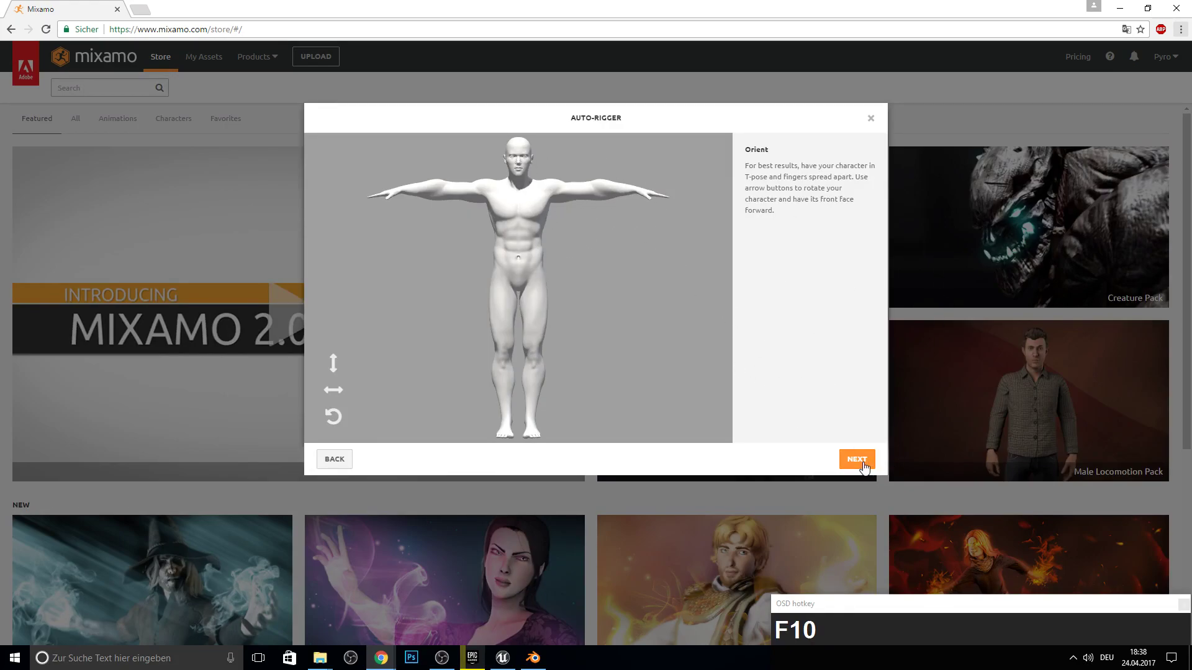
pyautogui.moveTo(367, 315); pyautogui.dragTo(505, 358)
pyautogui.moveTo(505, 360); pyautogui.dragTo(504, 366)
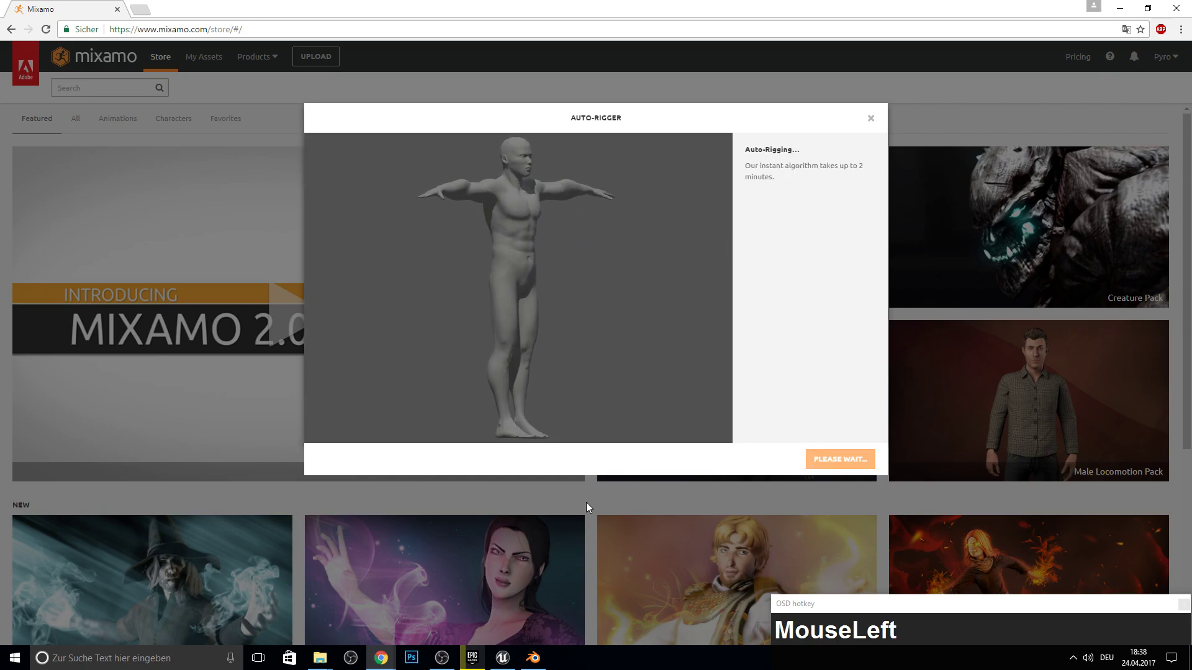
pyautogui.press('F10')
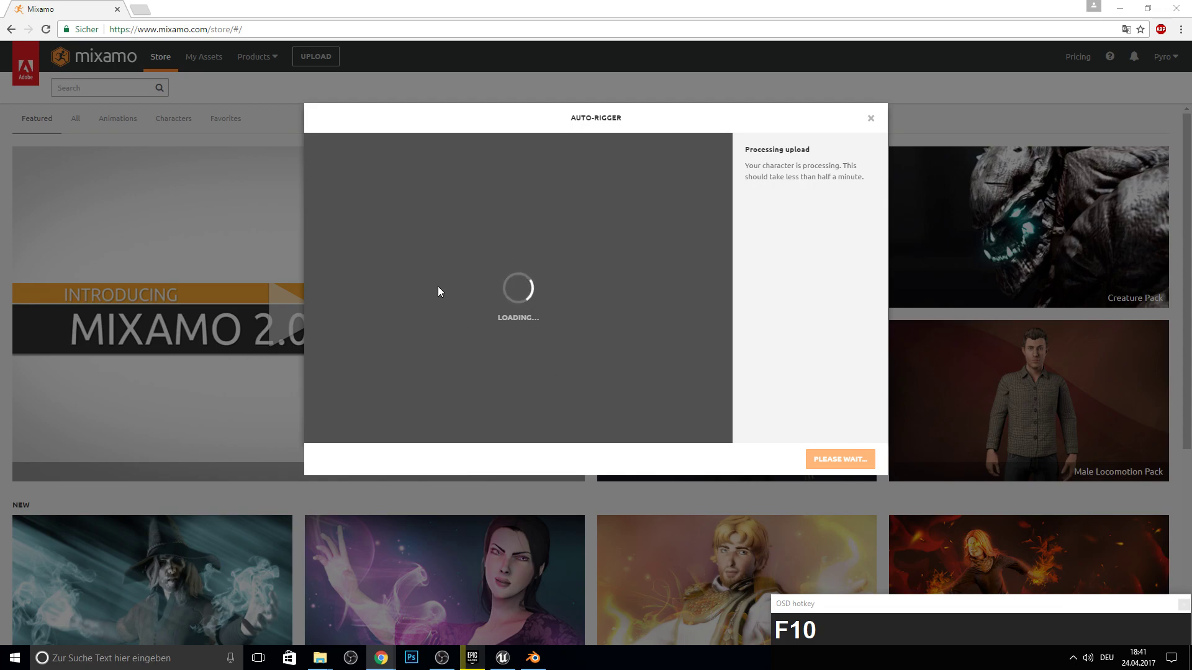
# - Search Animations for 'idle', preview an Idle clip and queue the character download
pyautogui.click(1136, 4)
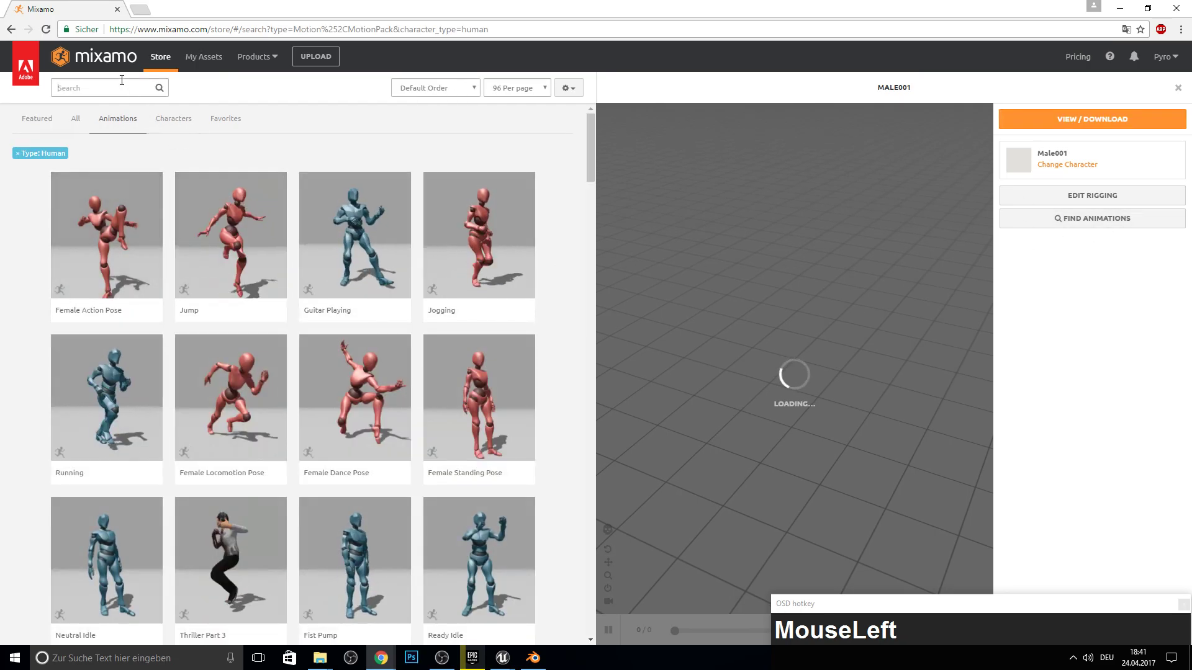
pyautogui.write('idle')
pyautogui.press('Return')
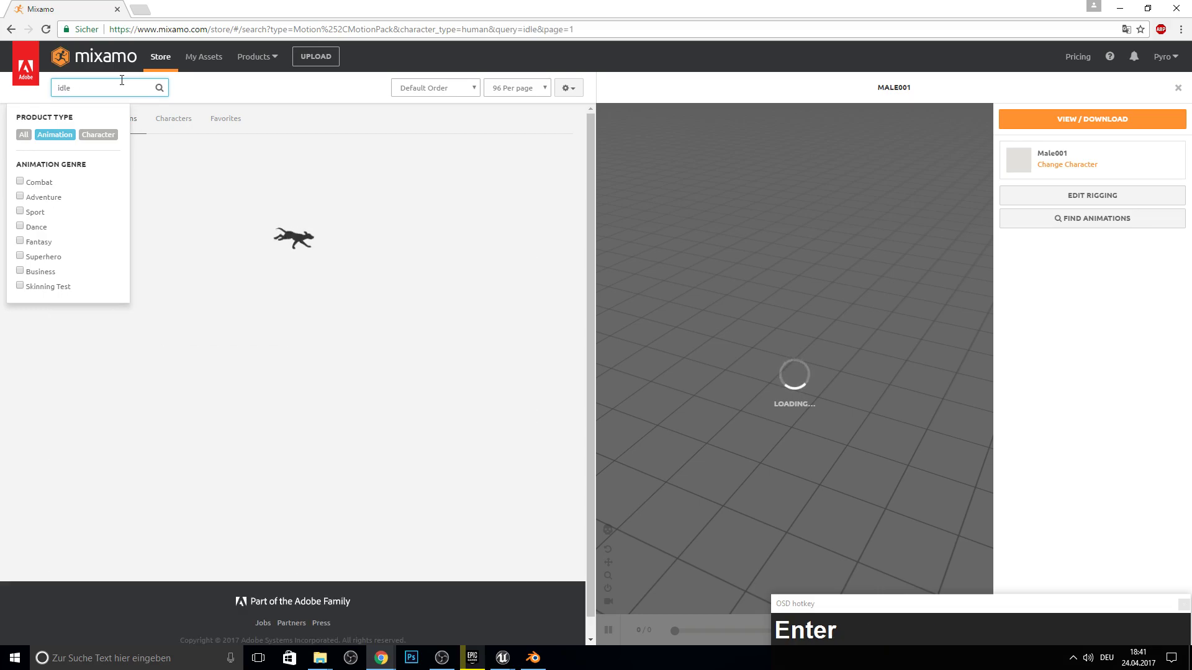
pyautogui.click(319, 126)
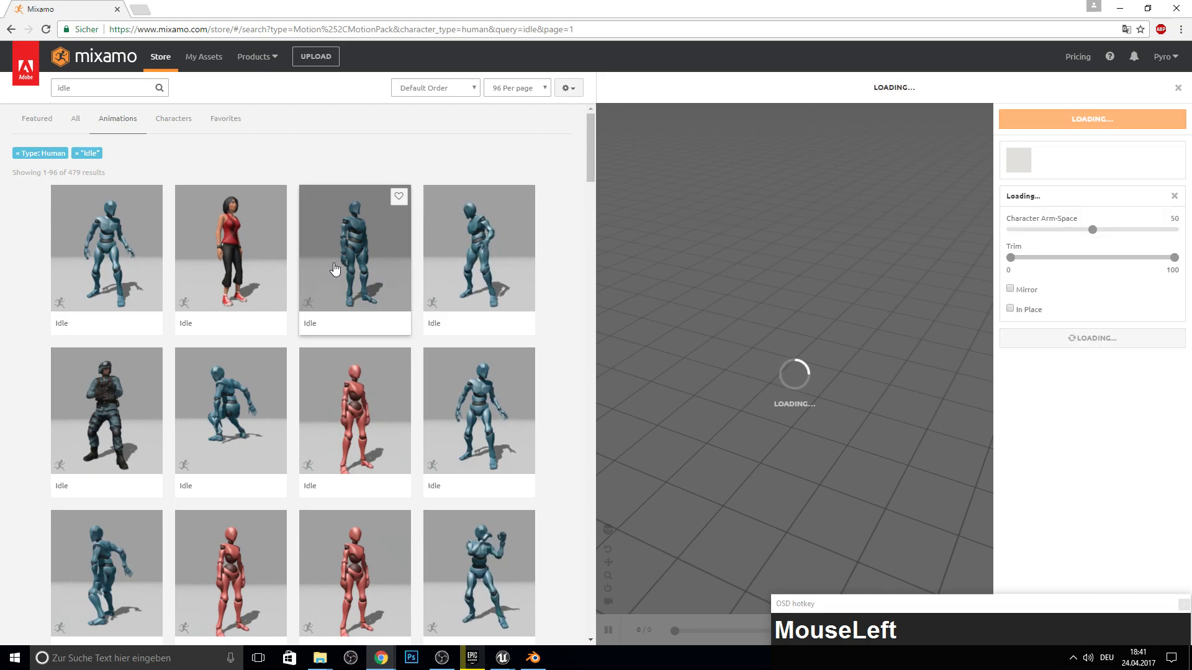
pyautogui.moveTo(1053, 394); pyautogui.dragTo(571, 163)
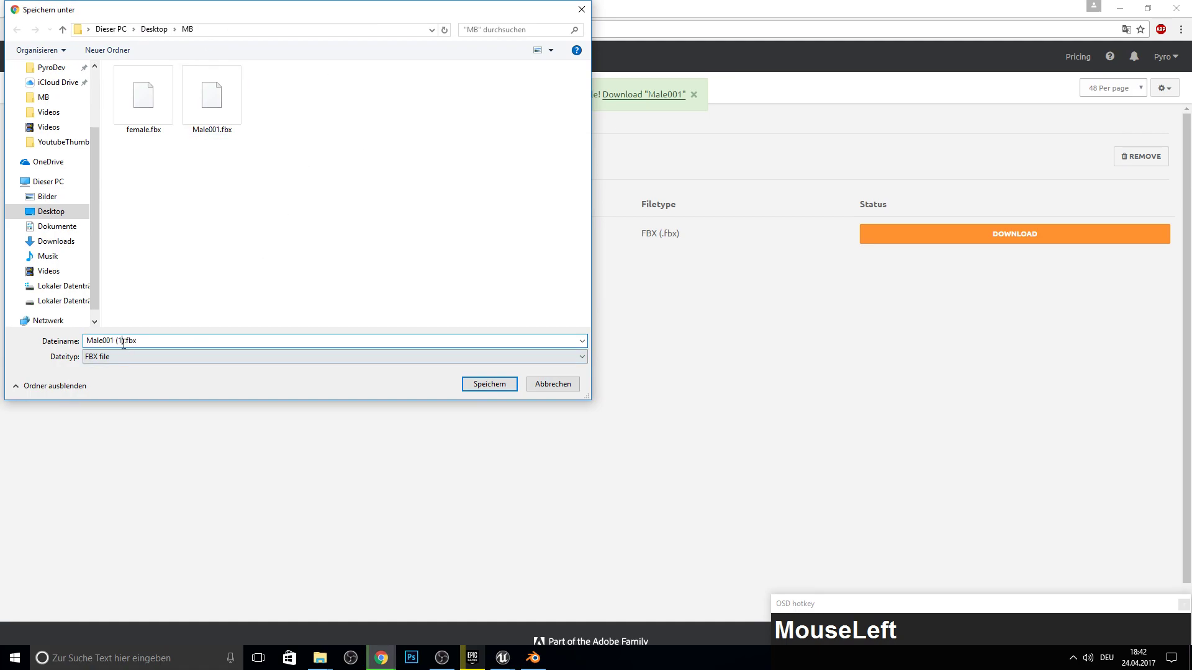
# - Rename the download to Male001Mixamo.fbx and save it into the MB folder
pyautogui.press('Right')
pyautogui.press('BackSpace')
pyautogui.press('shift+m')
pyautogui.write('xamo')
pyautogui.press('Return')
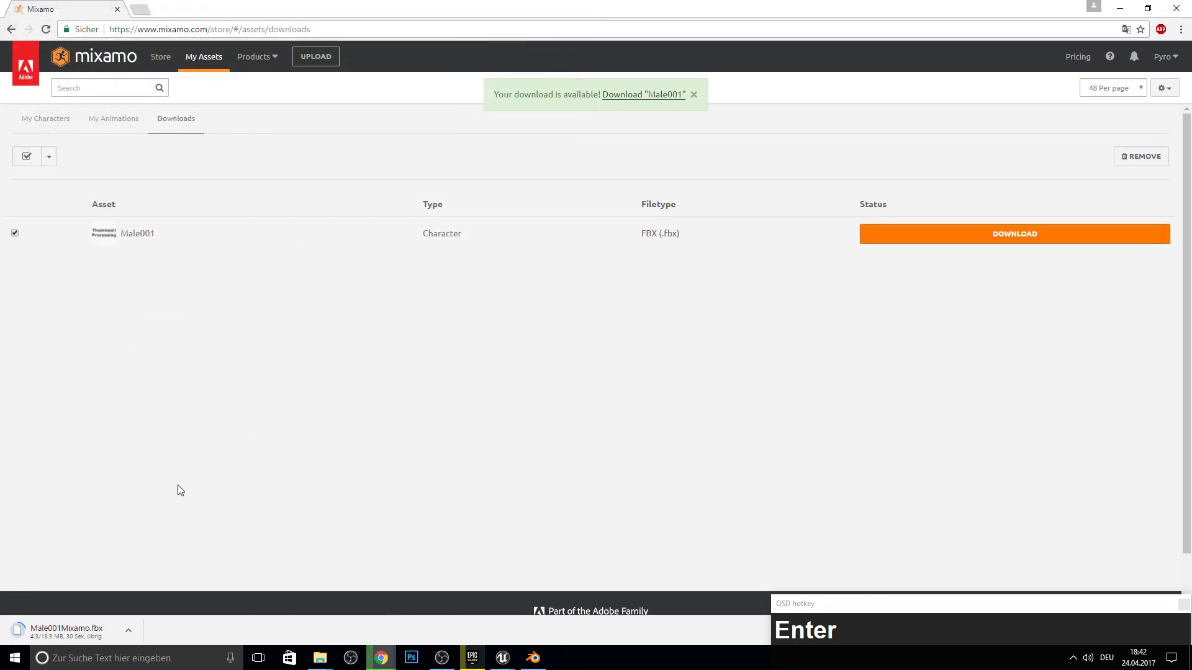
pyautogui.click(507, 307)
pyautogui.press('F10')
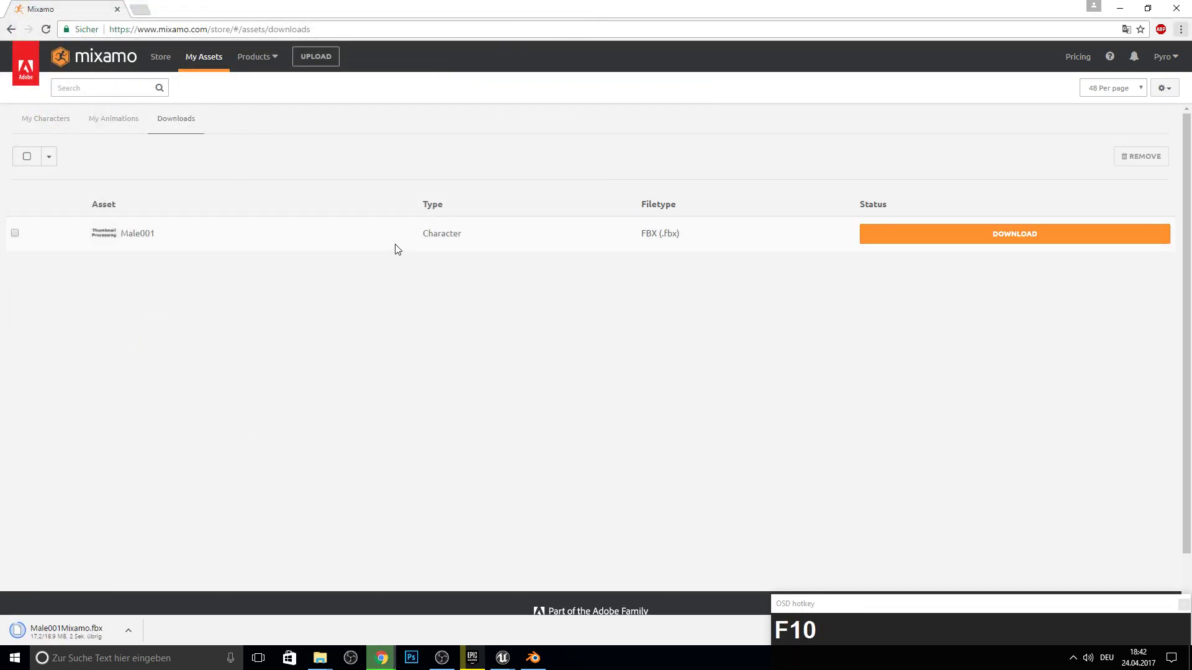
# - Search the store for 'idle' and preview the Idle animation on Male001
pyautogui.click(139, 123)
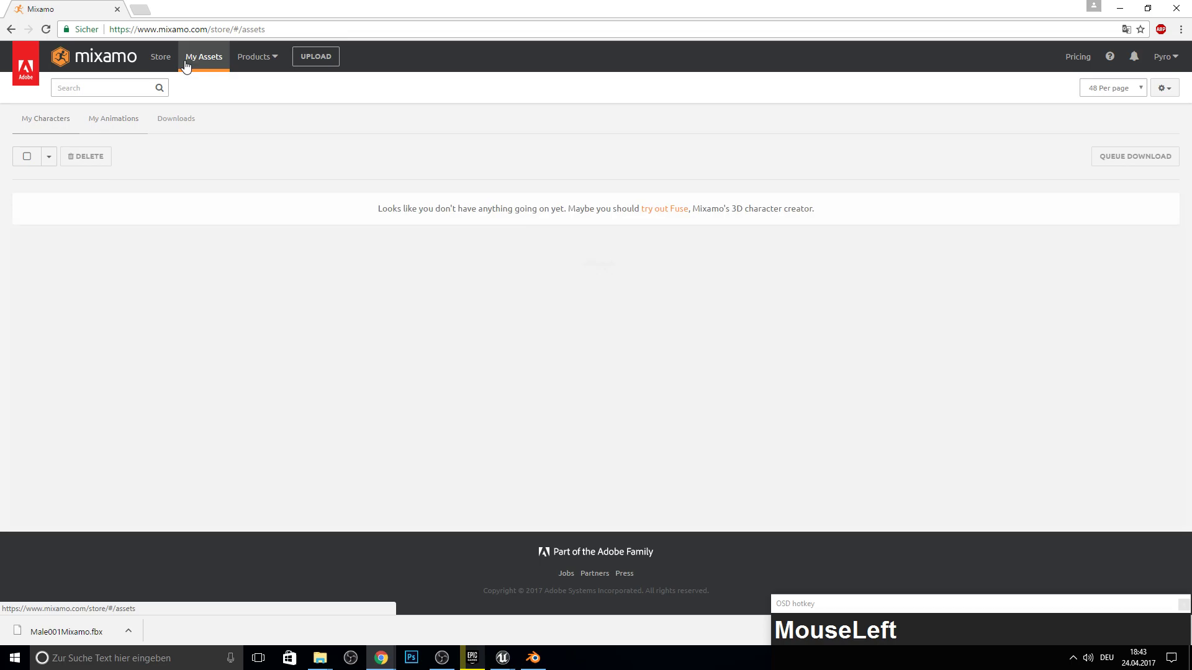
pyautogui.write('MouseLeftile')
pyautogui.press('Return')
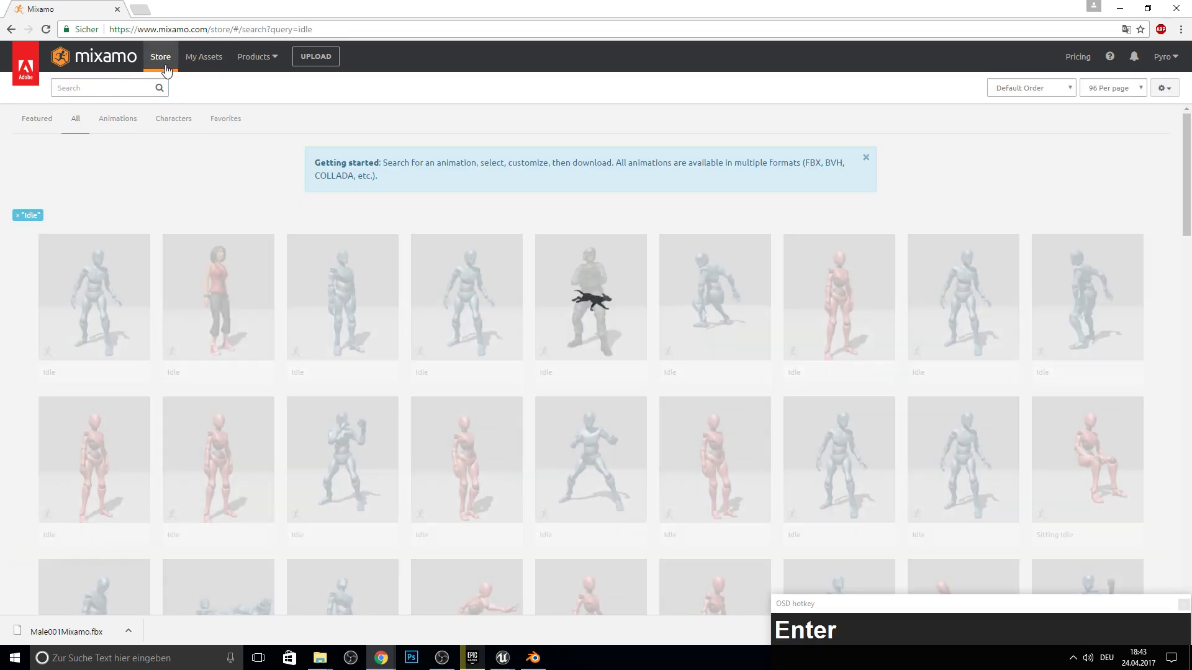
pyautogui.click(339, 324)
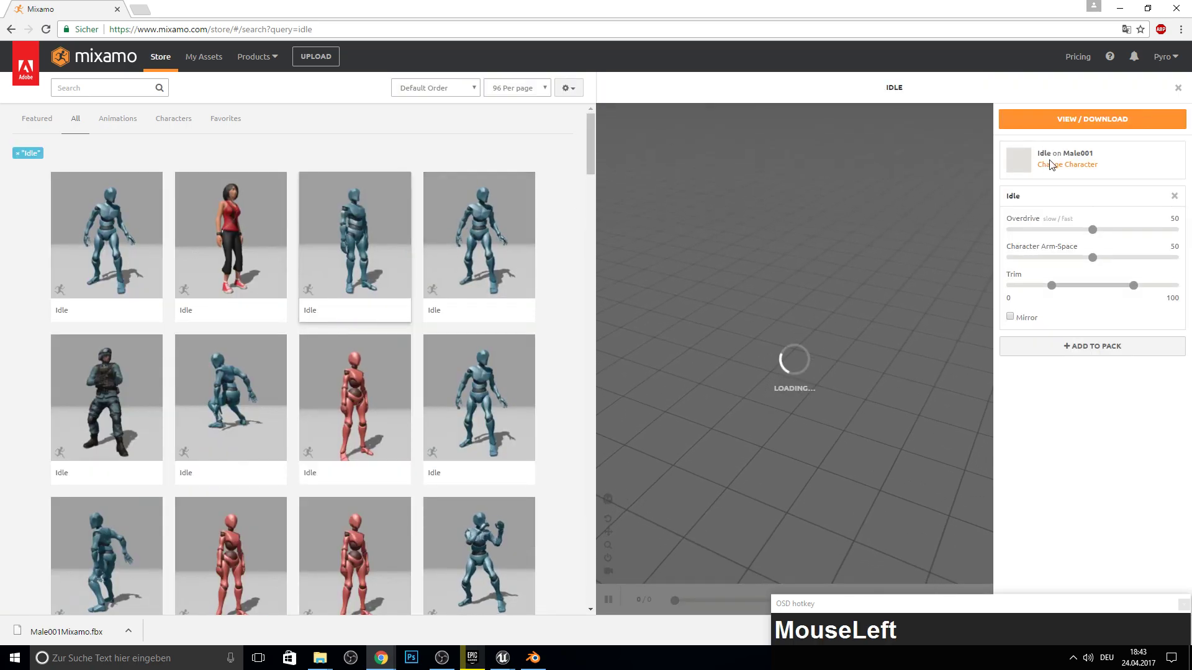
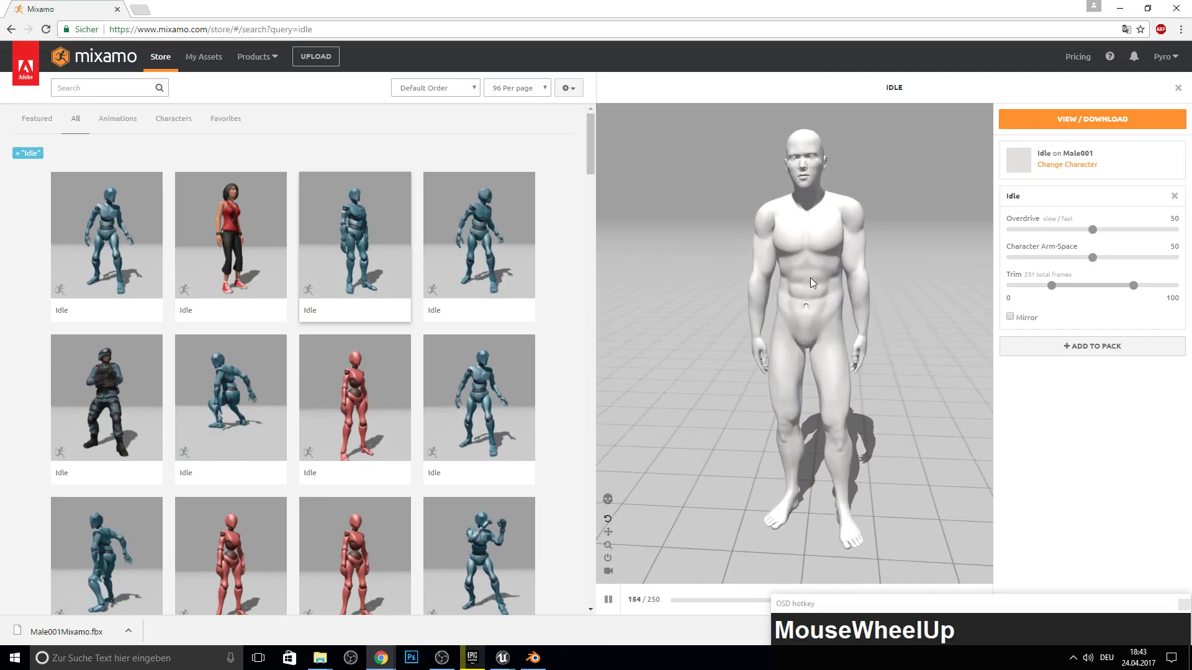
# - Bring the Character Arm-Space value back to 50
pyautogui.click(1093, 261)
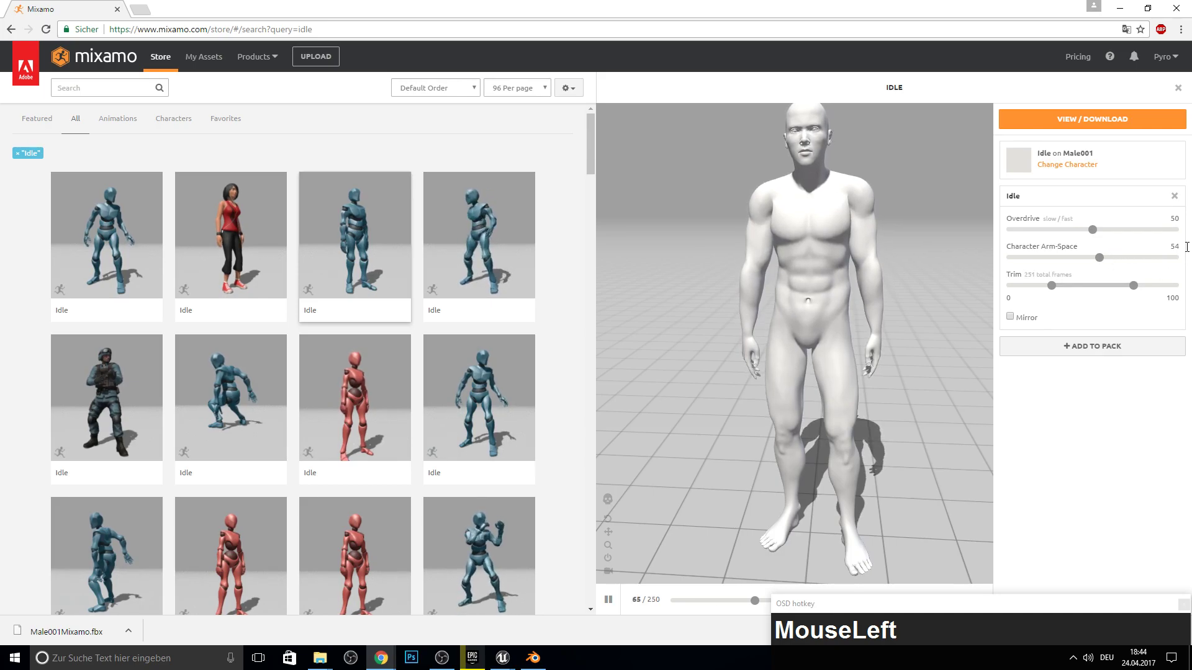
pyautogui.press('BackSpace')
pyautogui.press('KP_0')
pyautogui.press('Return')
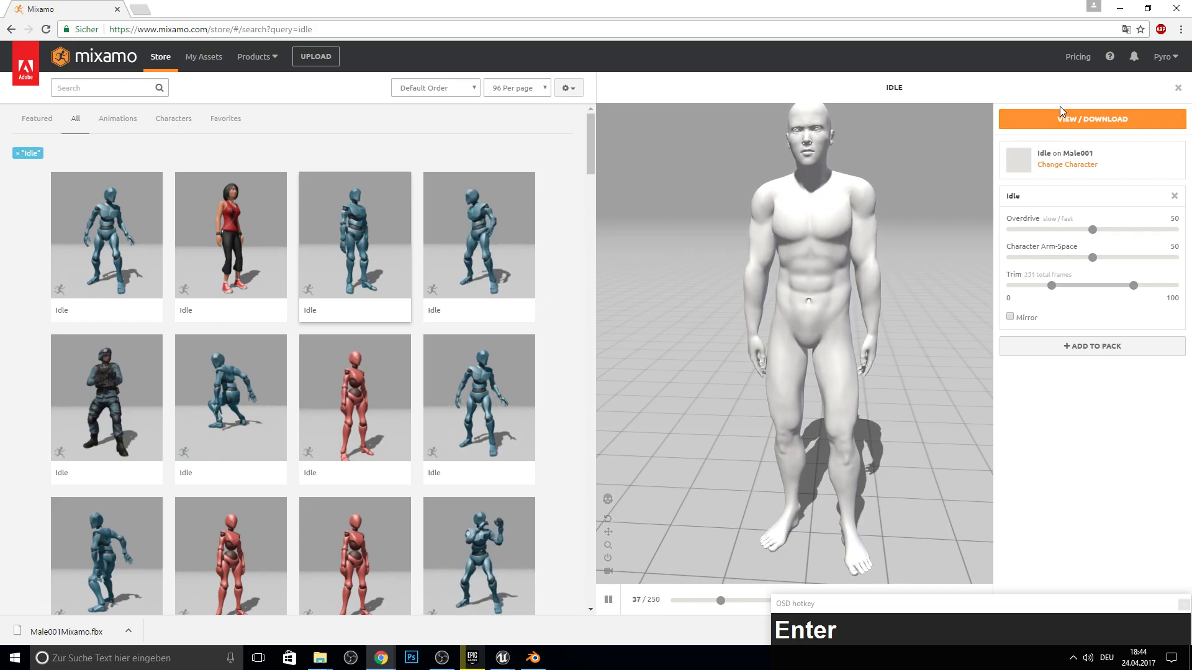
# - Download the skinless Idle animation and save it as idleTemplate.fbx
pyautogui.moveTo(1068, 122); pyautogui.dragTo(644, 141)
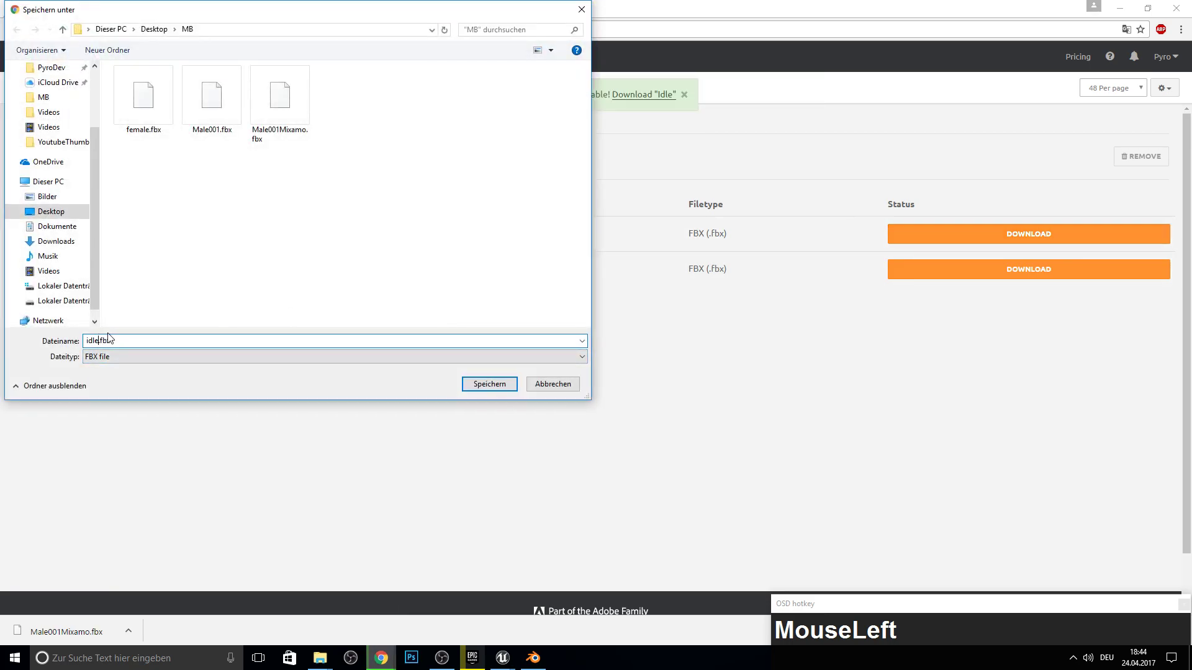
pyautogui.write('Template')
pyautogui.press('Return')
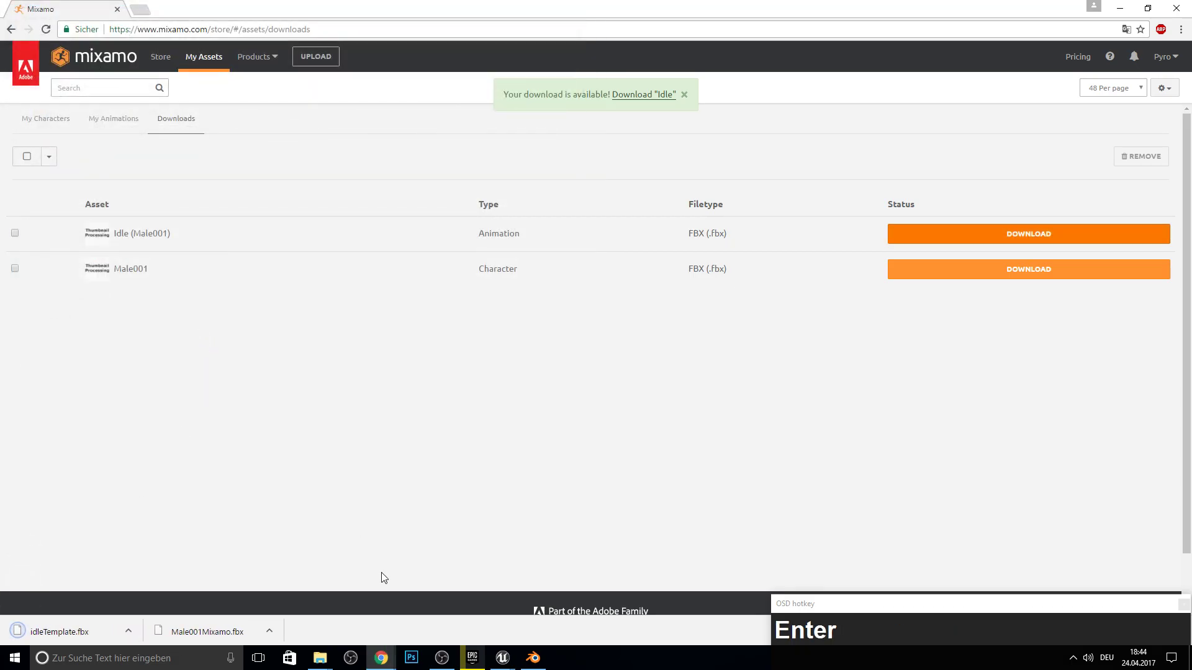
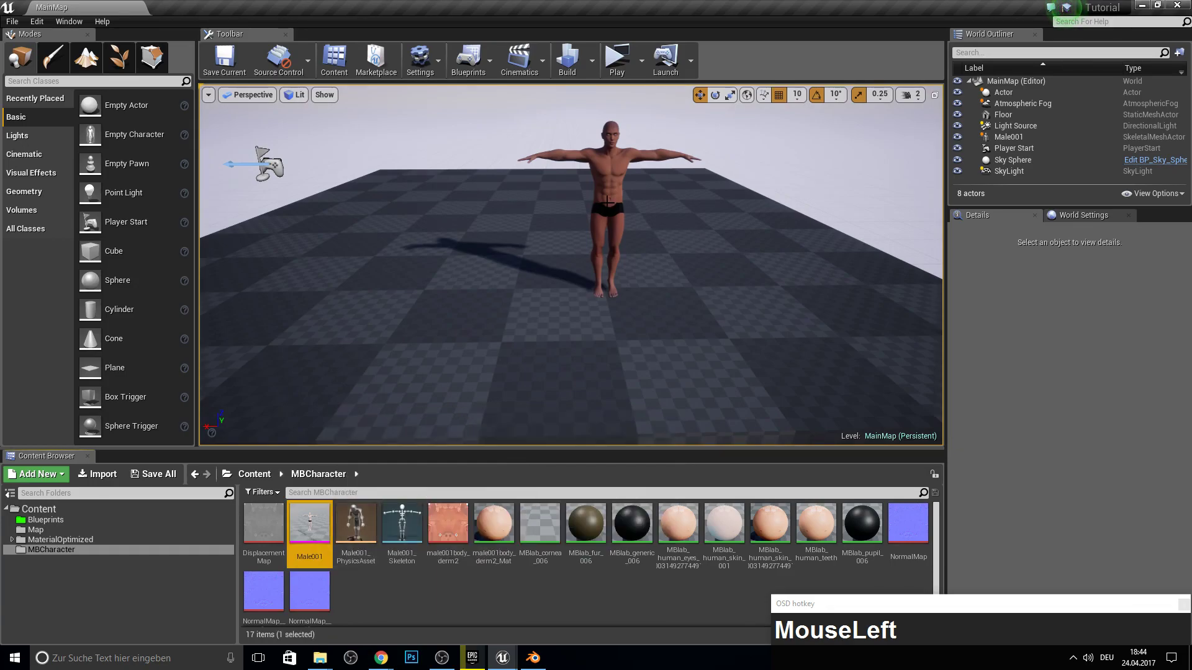
# - Force delete the Male001 physics asset and skeleton from the Content Browser
pyautogui.press('Delete')
pyautogui.click(401, 533)
pyautogui.press('shift+Delete')
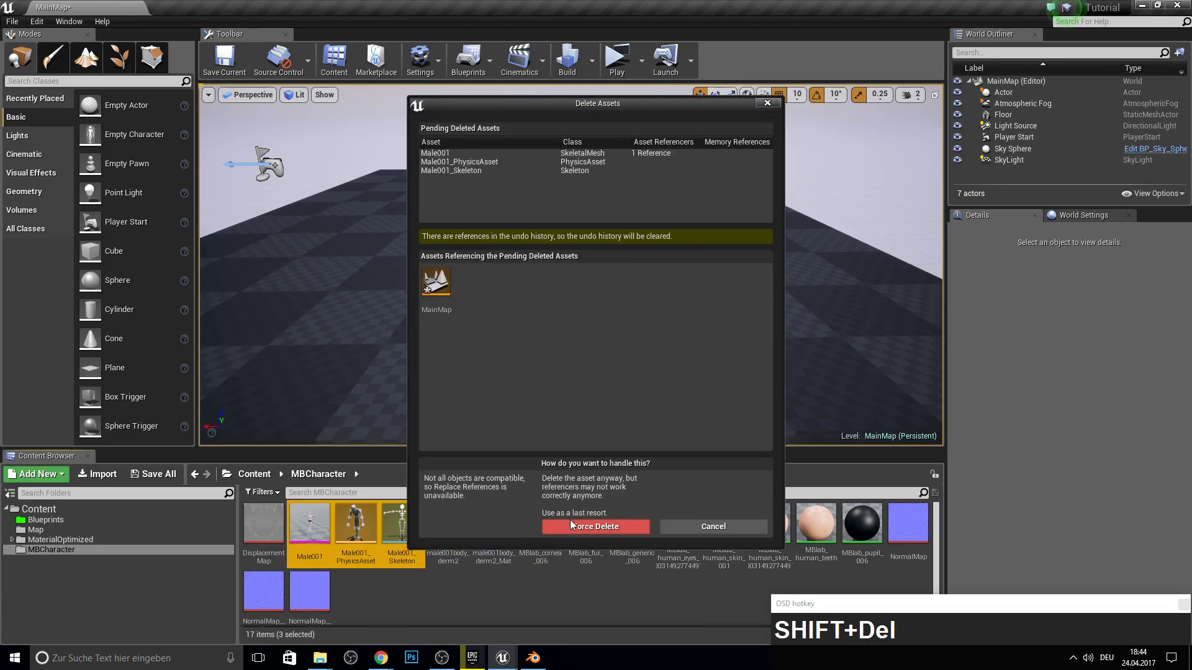
pyautogui.moveTo(587, 527); pyautogui.dragTo(377, 587)
# - Force delete the remaining Male001 skeletal mesh asset
pyautogui.press('F10')
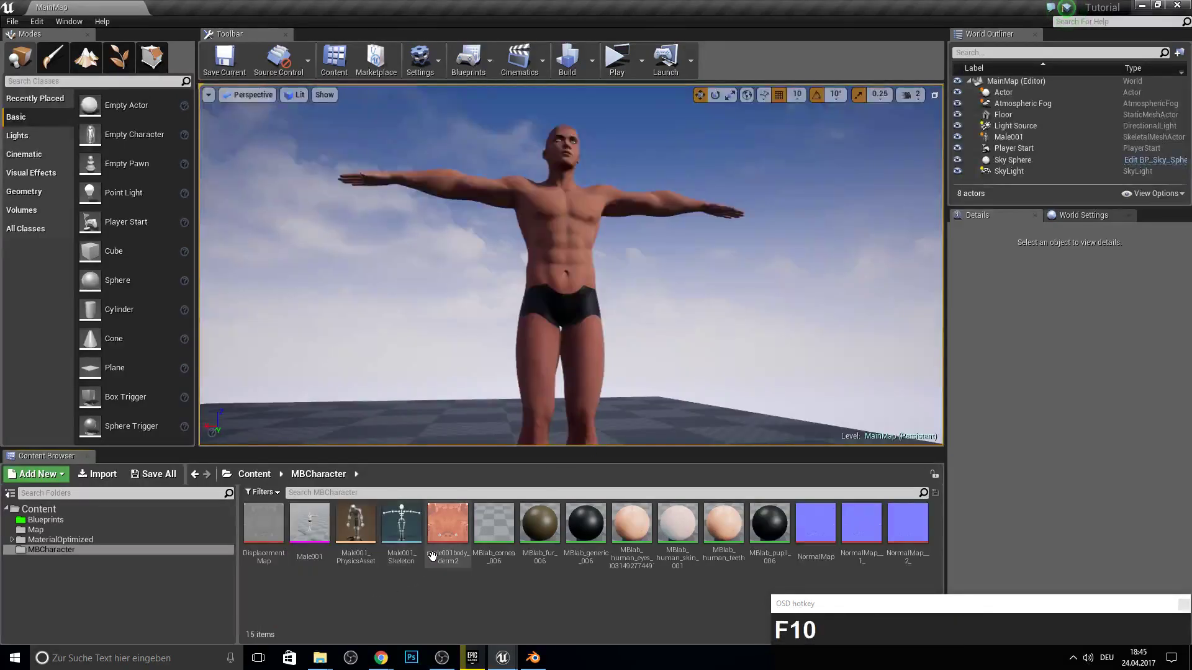
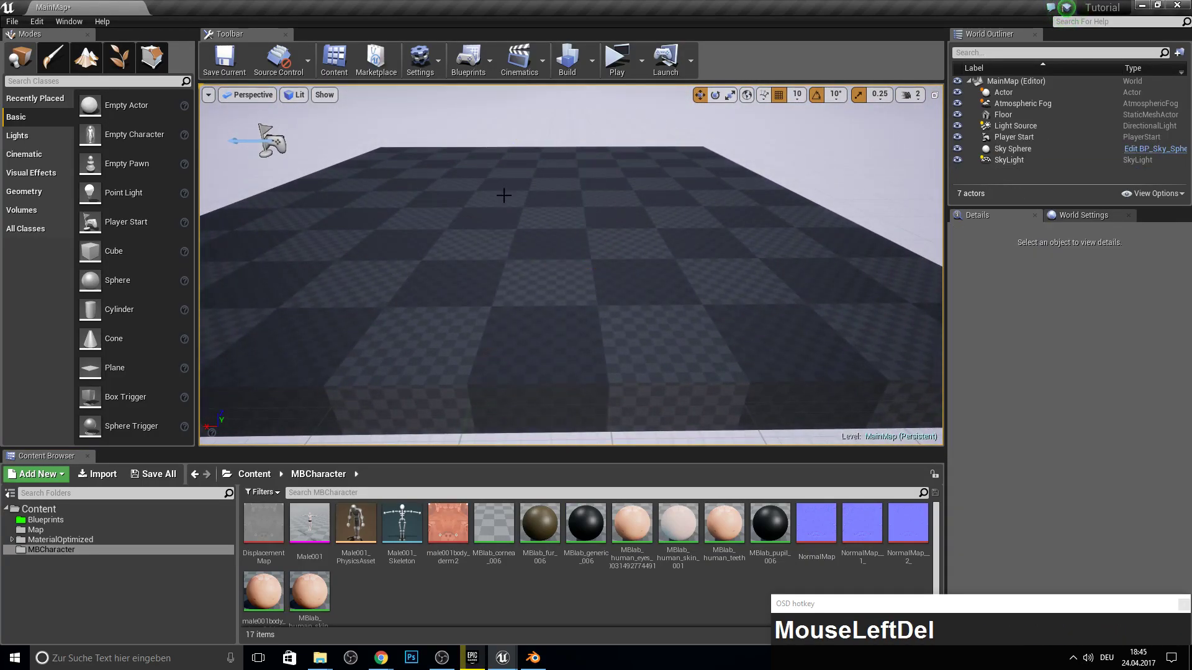
pyautogui.moveTo(248, 63); pyautogui.dragTo(351, 521)
pyautogui.click(315, 538)
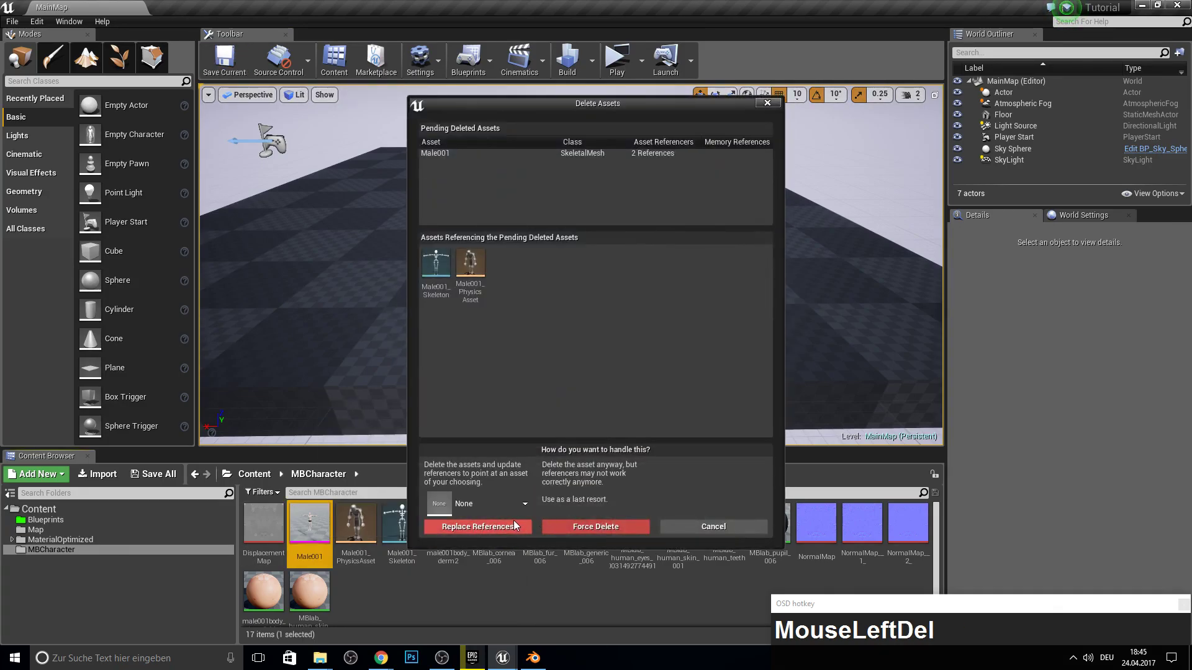
pyautogui.click(709, 534)
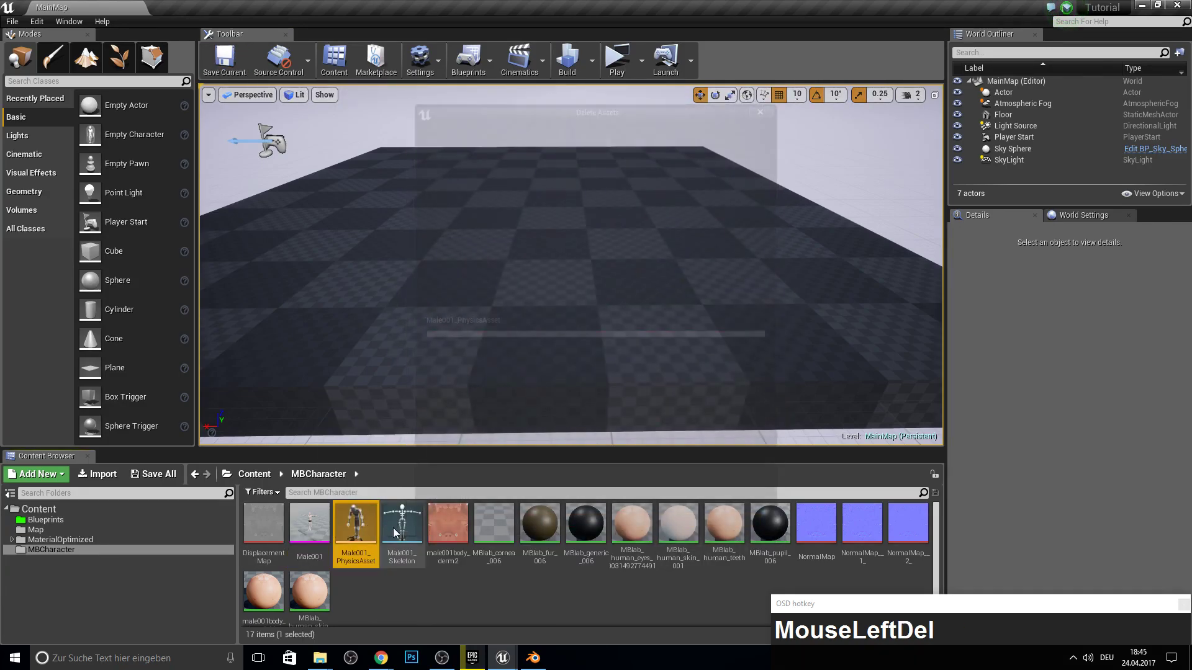
# - Choose the Male001Mixamo FBX file for import into the MBCharacter folder
pyautogui.click(696, 530)
pyautogui.click(399, 529)
pyautogui.click(503, 530)
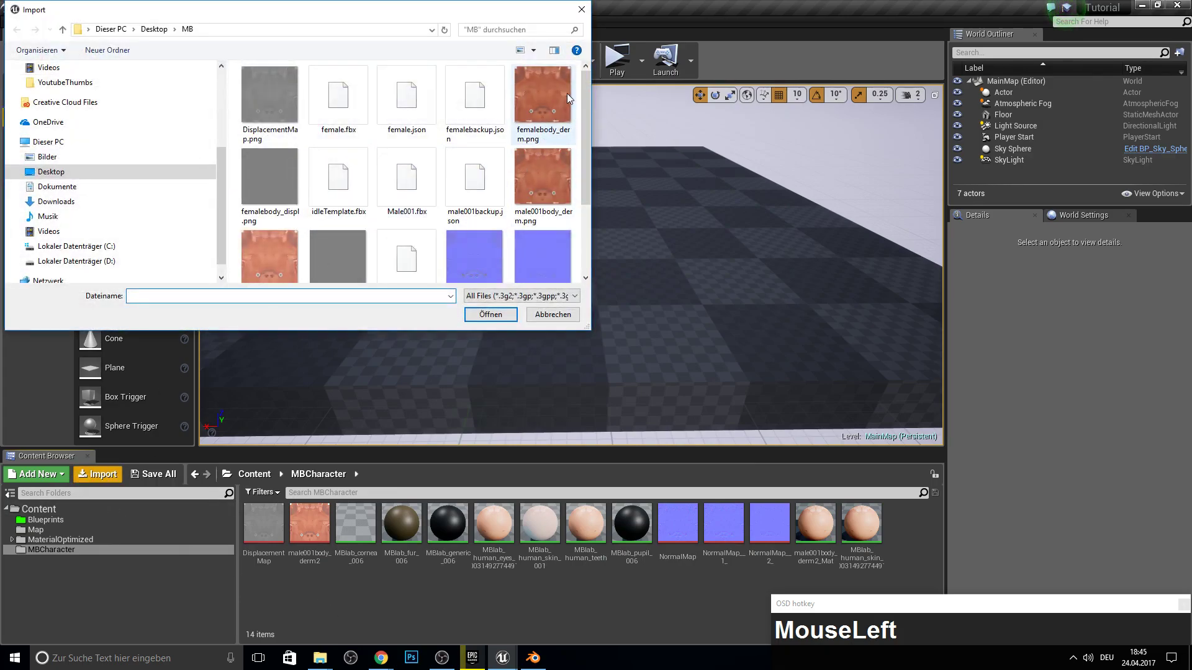
pyautogui.scroll(-3)
pyautogui.click(428, 182)
pyautogui.click(584, 240)
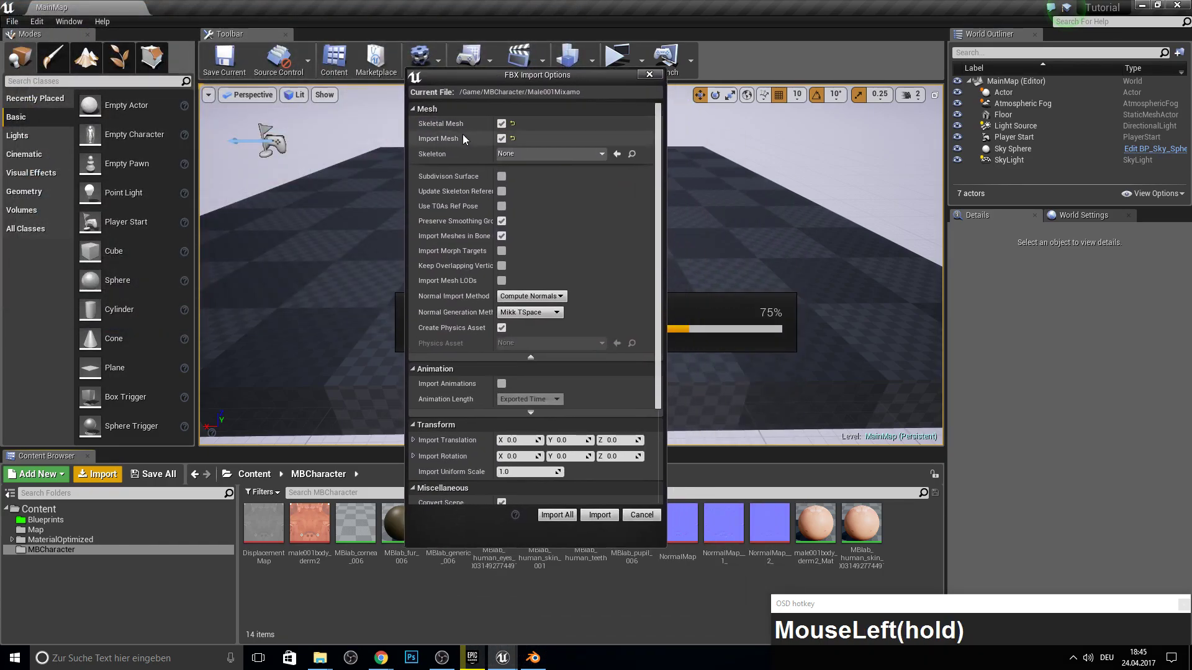
# - Import Male001Mixamo as a skeletal mesh with skeleton and physics asset, dismissing the smoothing-group warning
pyautogui.scroll(-3)
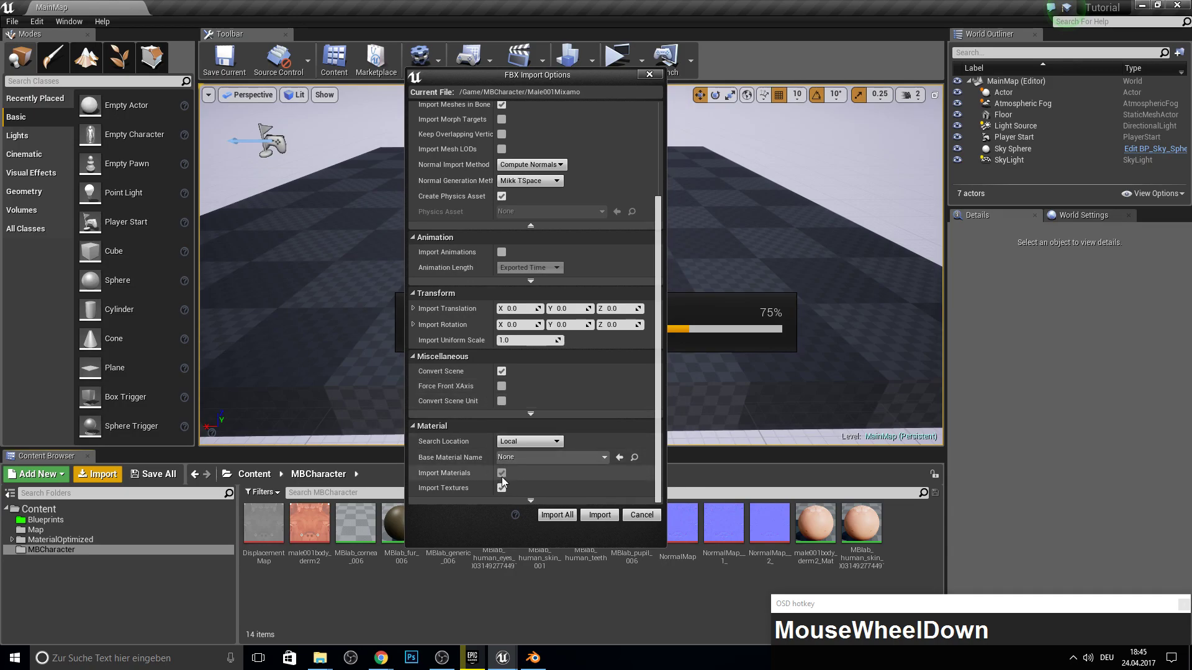
pyautogui.moveTo(505, 480); pyautogui.dragTo(507, 490)
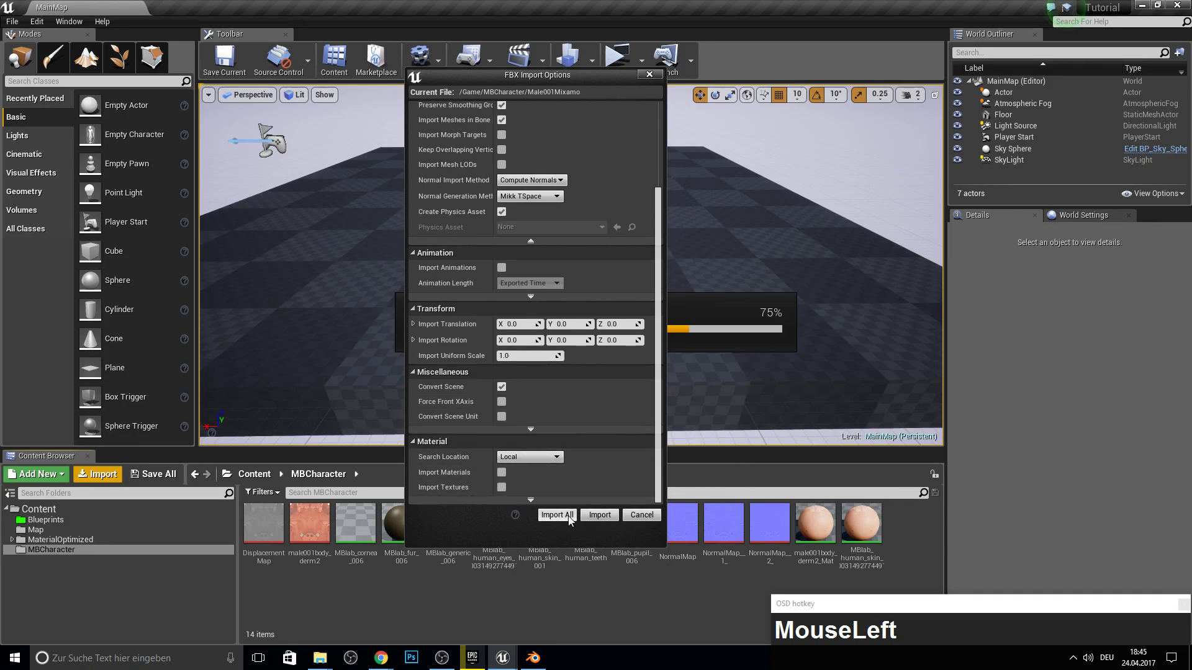
pyautogui.press('F10')
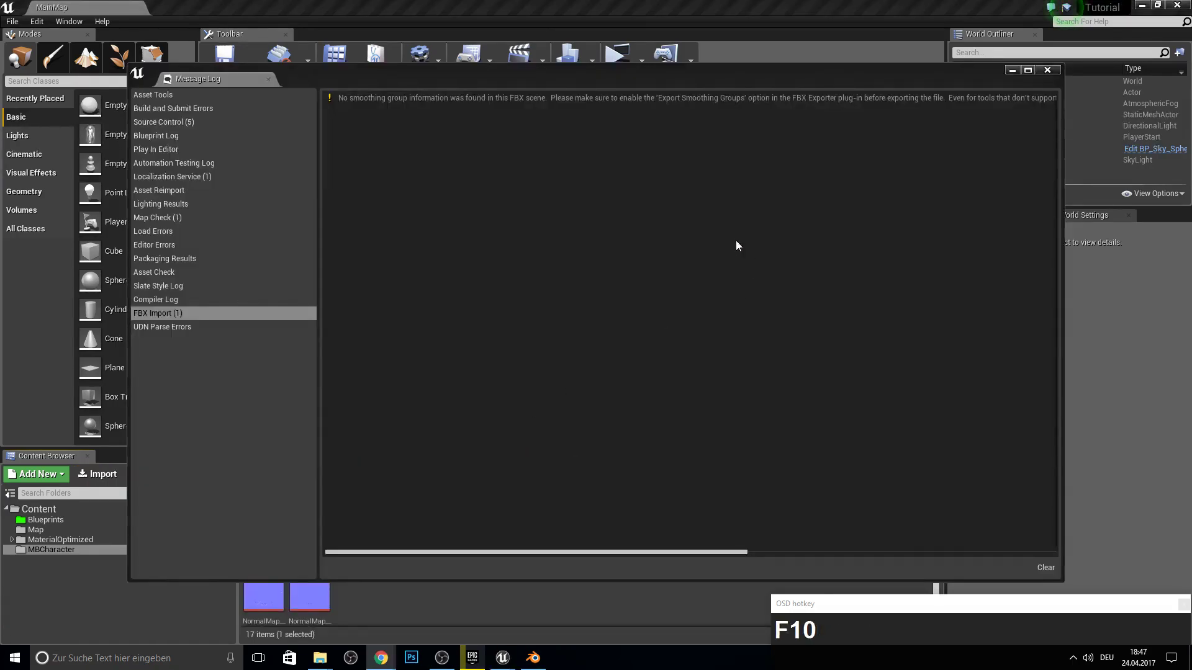
pyautogui.click(1057, 75)
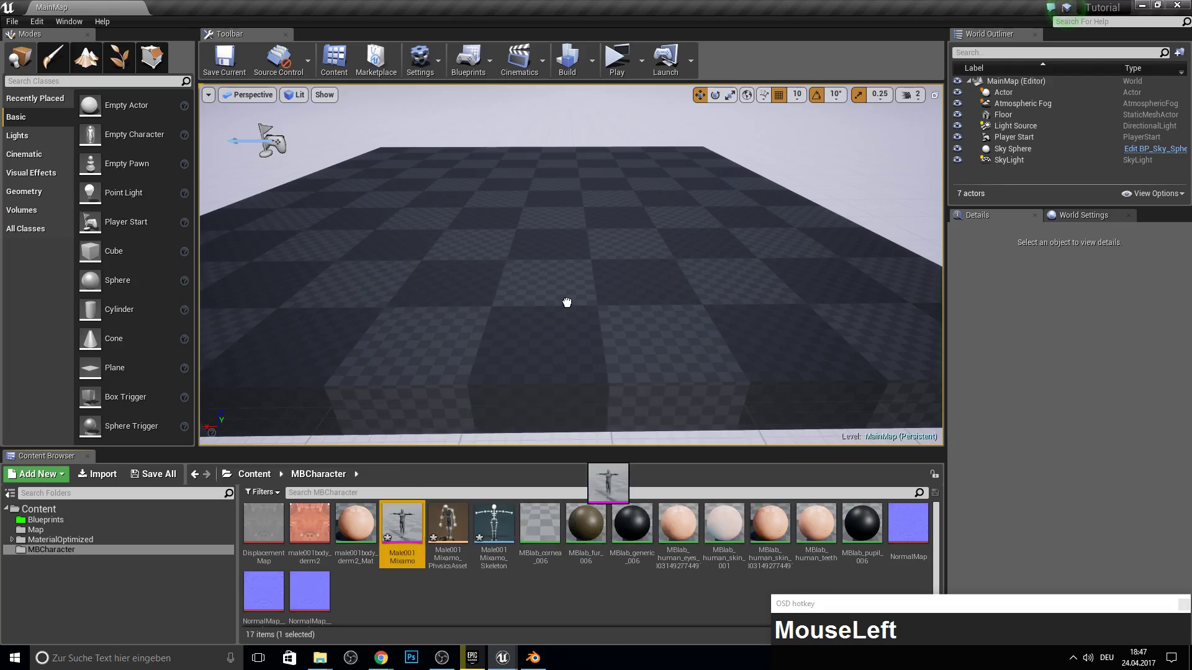
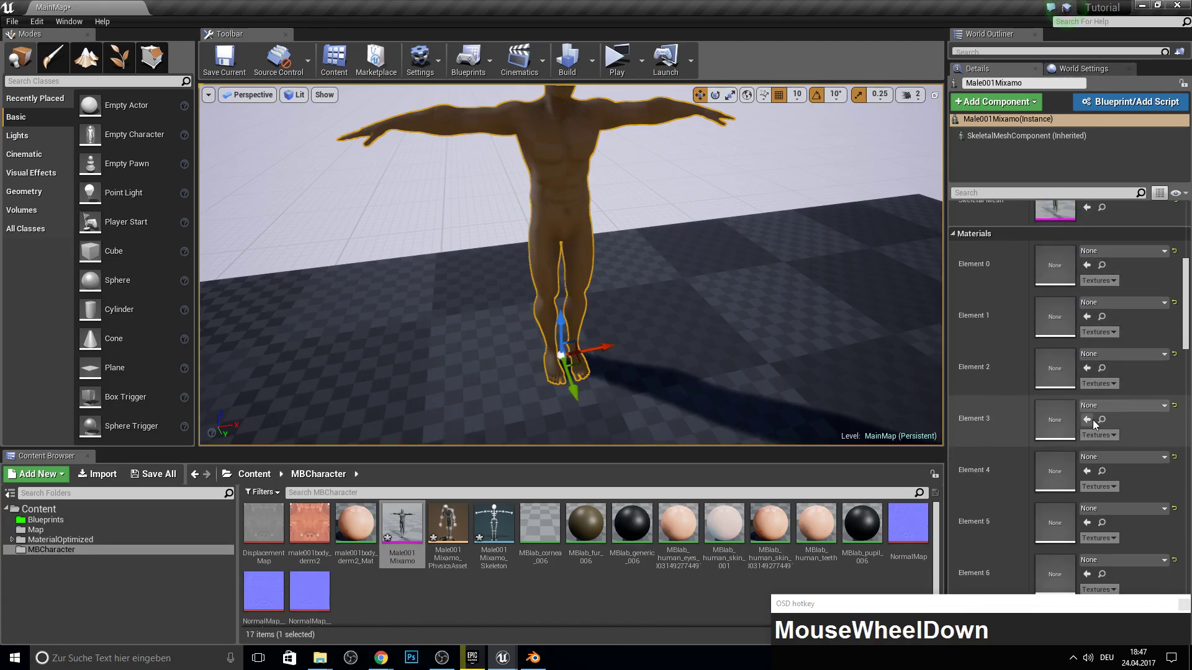
# - Drop the Male001Mixamo mesh into the level as an actor with empty material slots
pyautogui.press('F10')
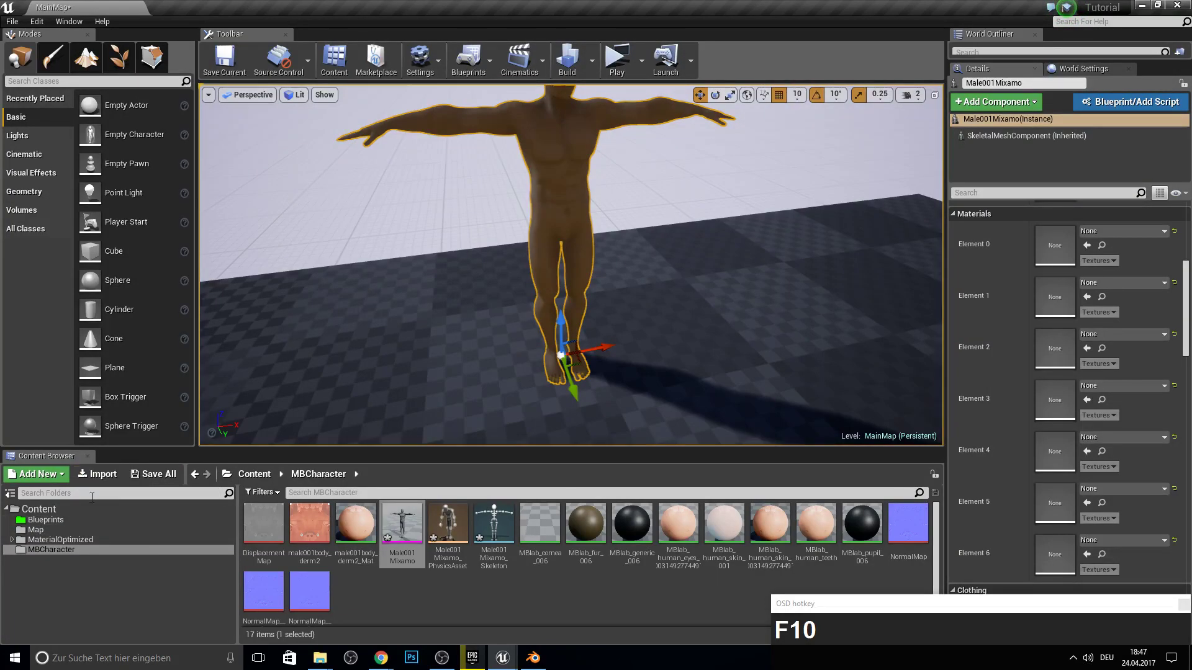
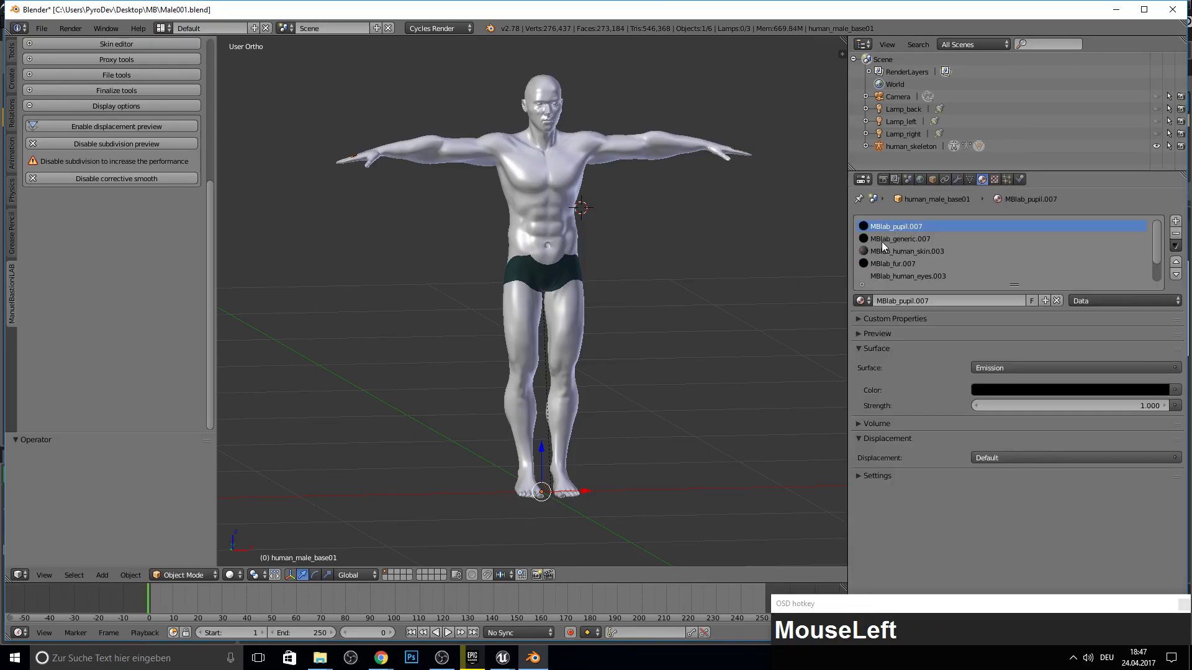
# - Scroll Blender's material slot list to read the pupil, generic, skin, fur, eyes order
pyautogui.scroll(-3)
pyautogui.scroll(3)
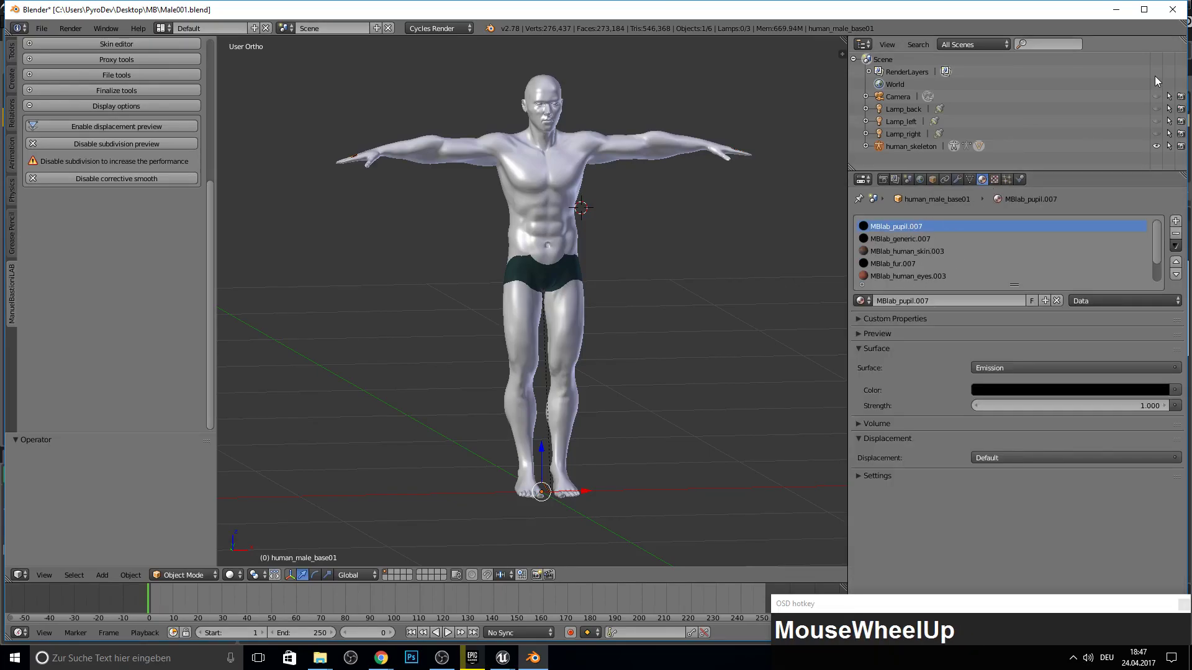
# - Assign MBlab_pupil_006 to the character actor's first material slot
pyautogui.moveTo(1136, 8); pyautogui.dragTo(769, 527)
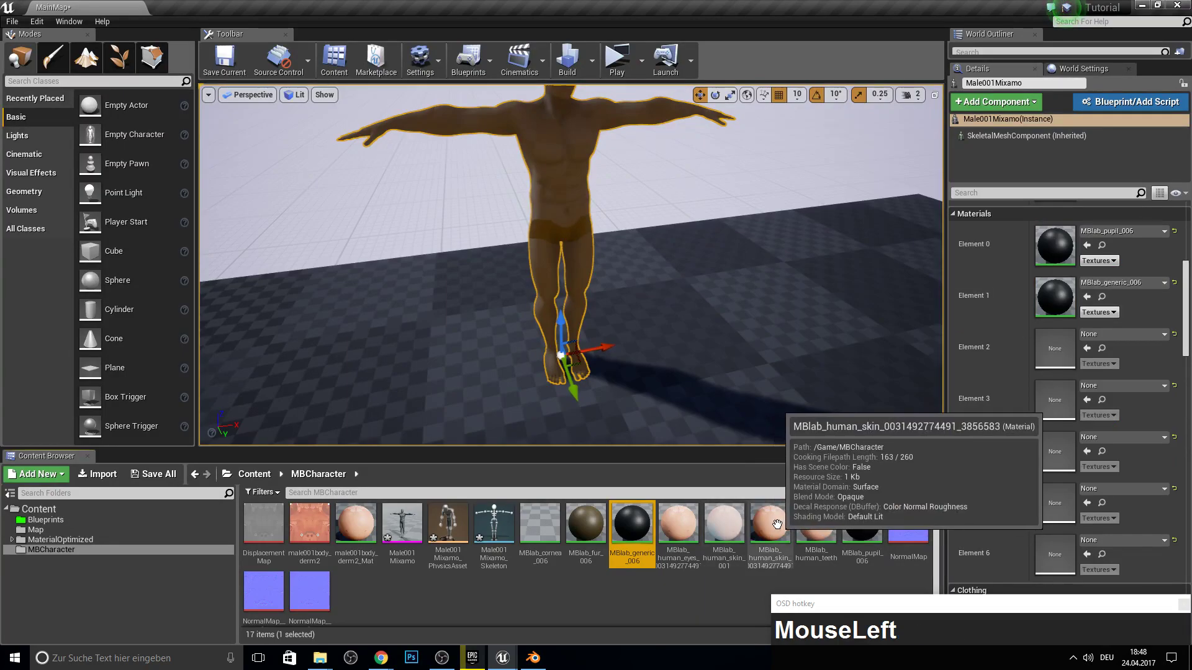
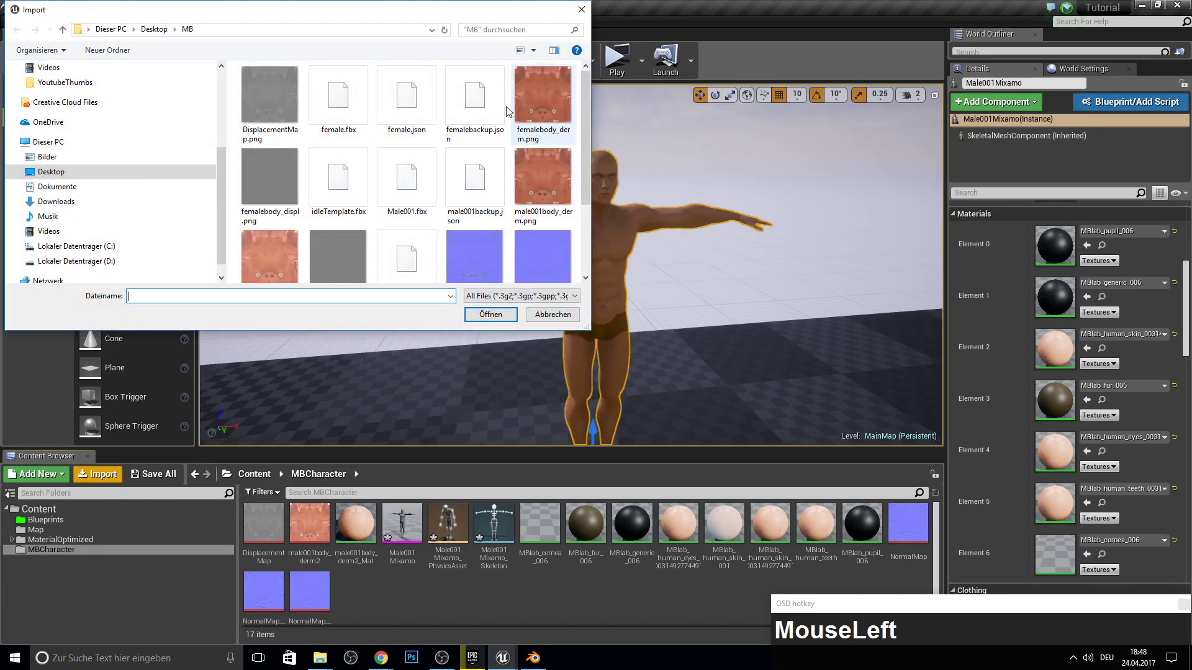
# - Import the idleTemplate.fbx animation onto the Male001Mixamo skeleton in MBCharacter
pyautogui.scroll(-3)
pyautogui.moveTo(365, 107); pyautogui.dragTo(272, 138)
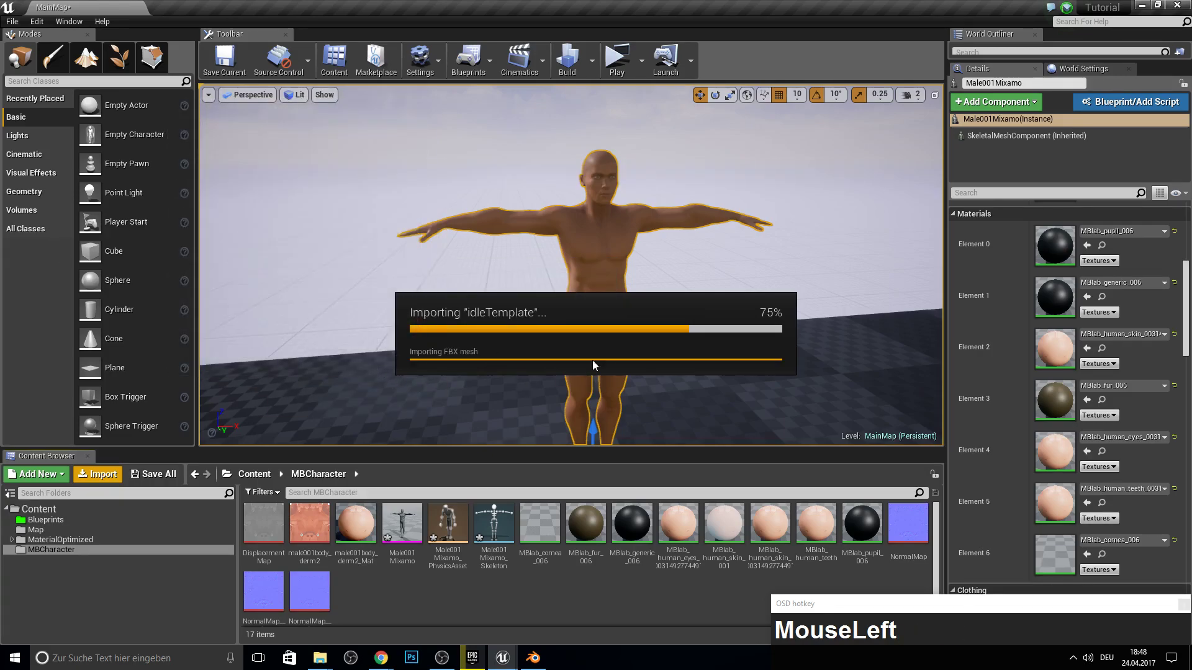
pyautogui.press('F11')
pyautogui.press('F10')
# - Close the idle animation preview and go to the Blueprints folder with MainCharacter
pyautogui.click(322, 531)
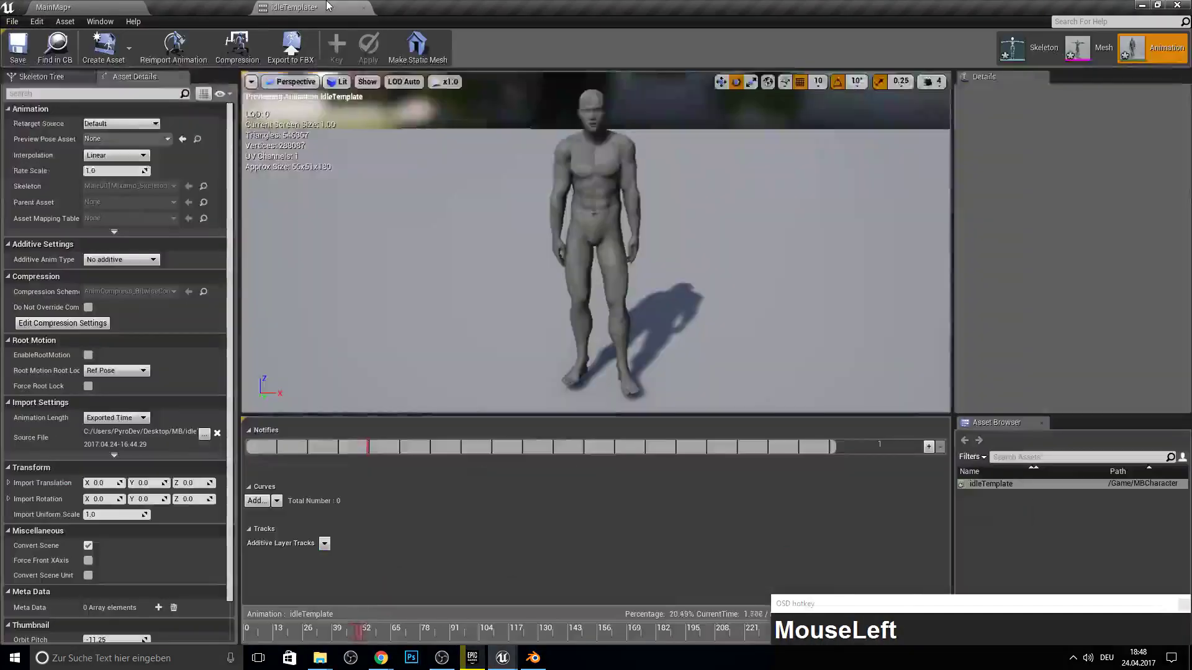
pyautogui.press('Delete')
pyautogui.click(55, 523)
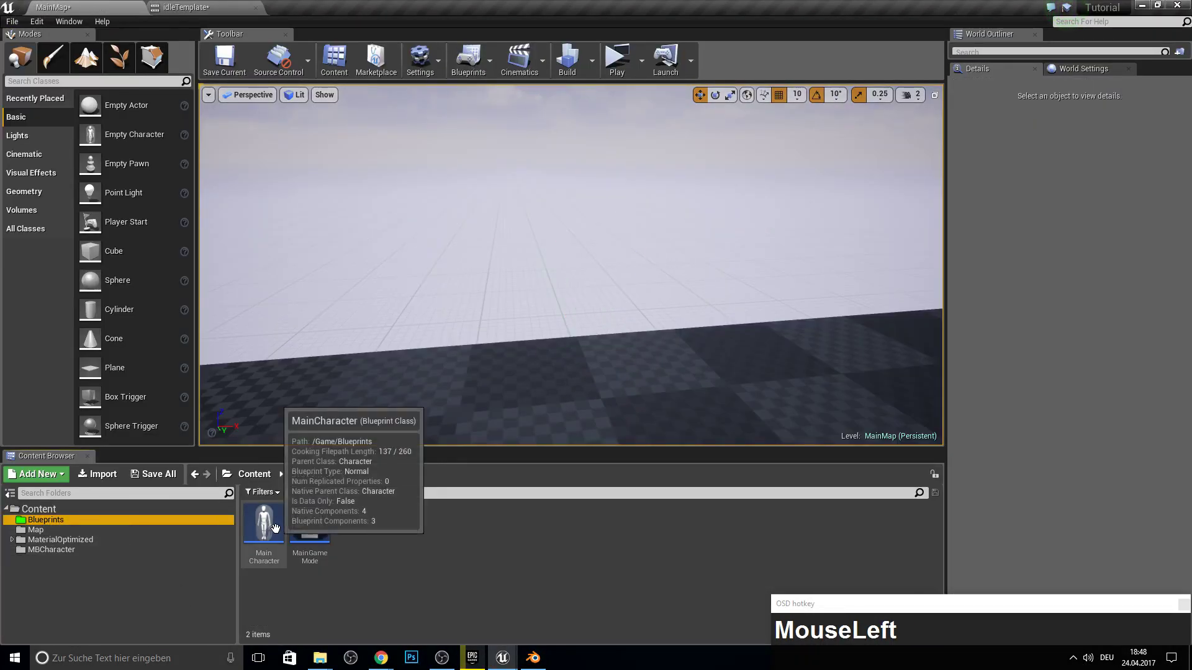
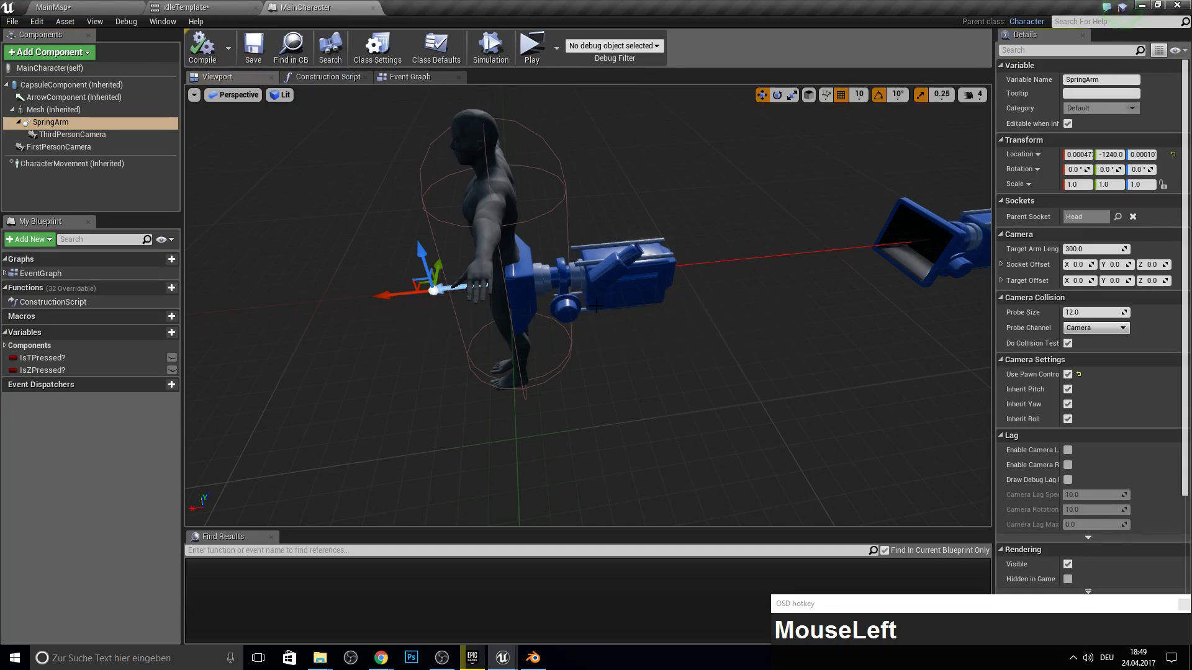
# - Zero the SpringArm location on the Head socket and set MainCharacter's mesh to Male001Mixamo
pyautogui.press('F11')
pyautogui.press('F10')
pyautogui.click(1110, 152)
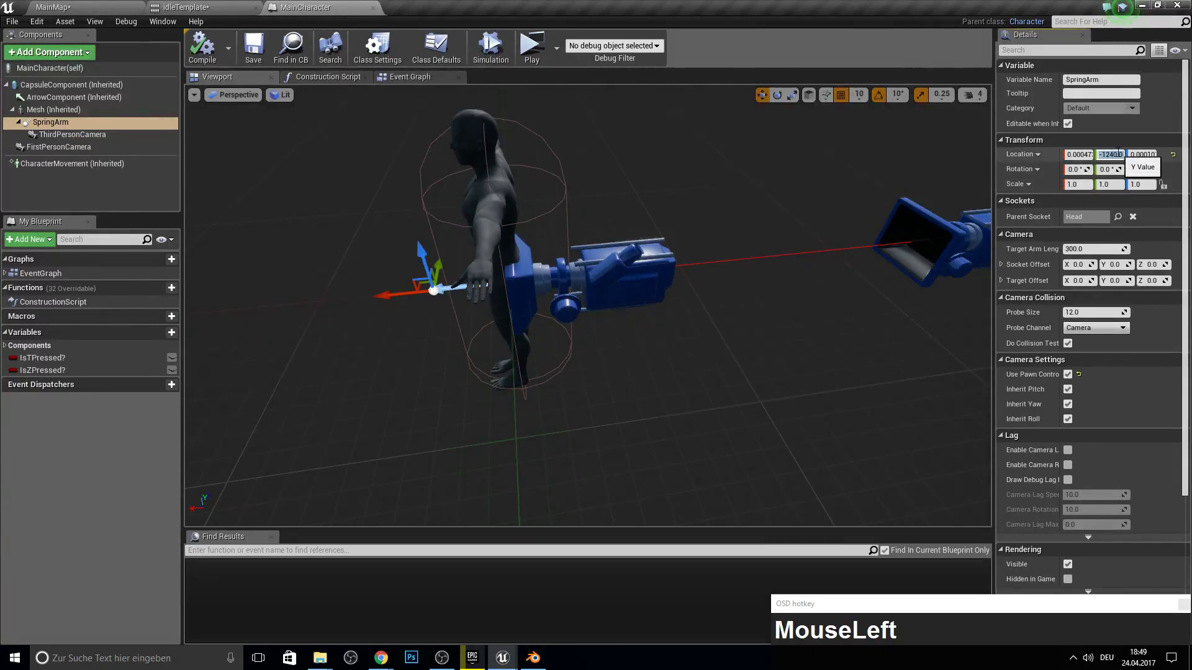
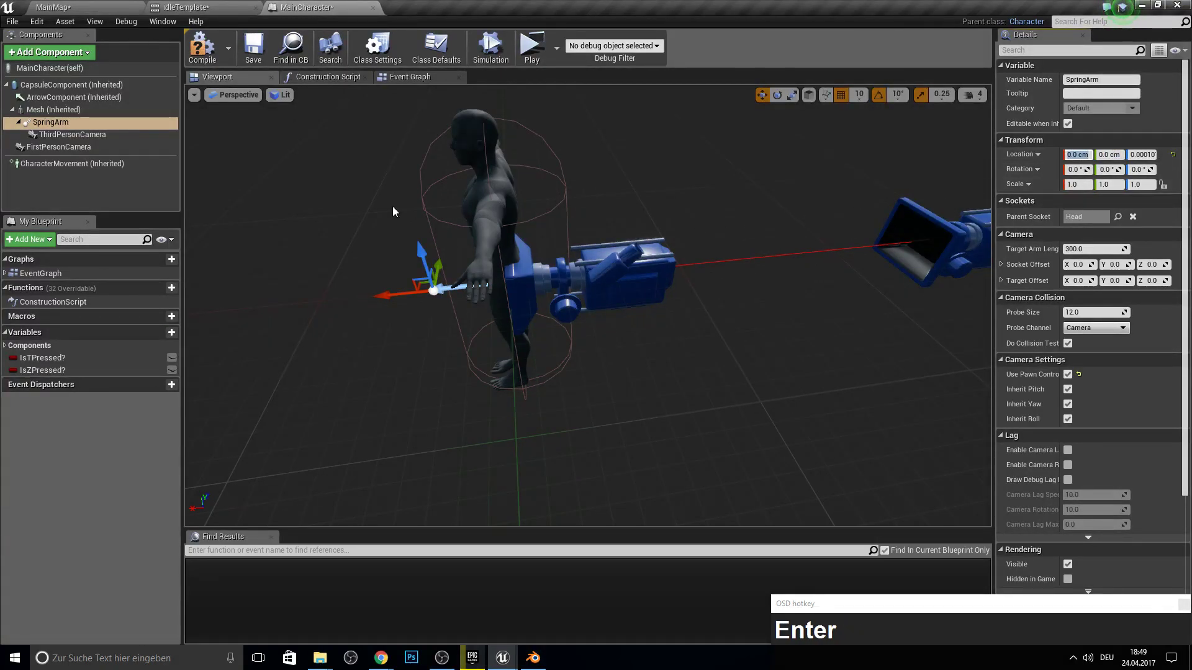
pyautogui.moveTo(61, 136); pyautogui.dragTo(255, 47)
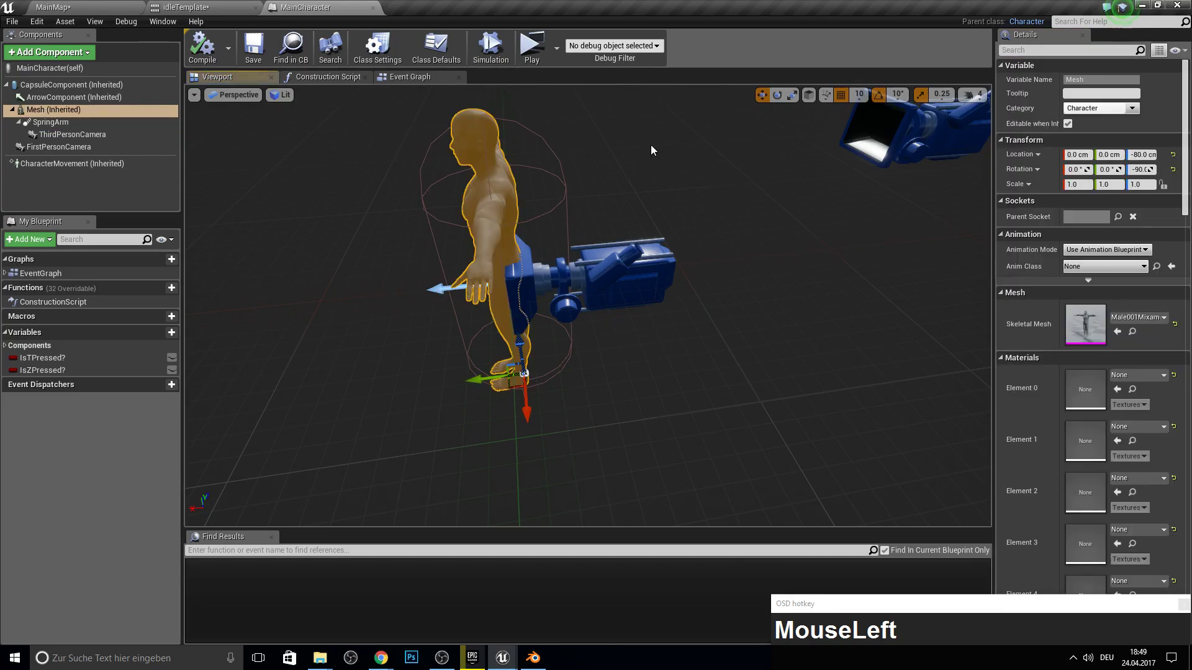
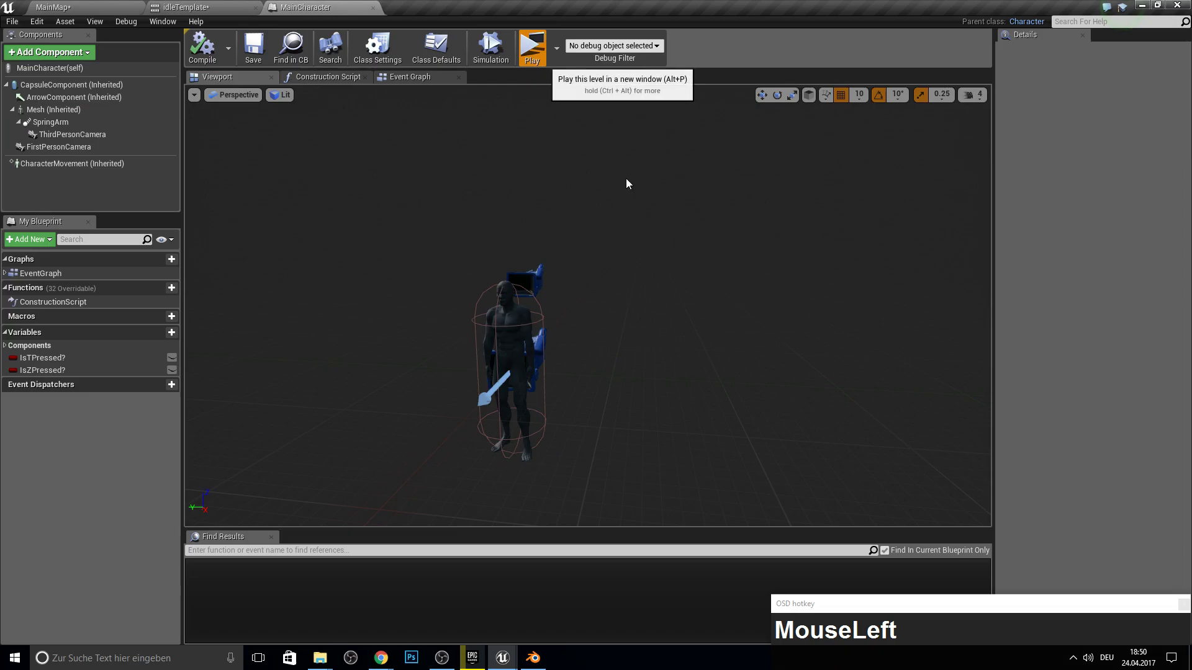
# - Play the level in a new window, walk the character around with WASD and mouse, then stop the preview
pyautogui.press('w')
pyautogui.press('a')
pyautogui.press('a')
pyautogui.press('a')
pyautogui.write('MouseLeftwaaahk')
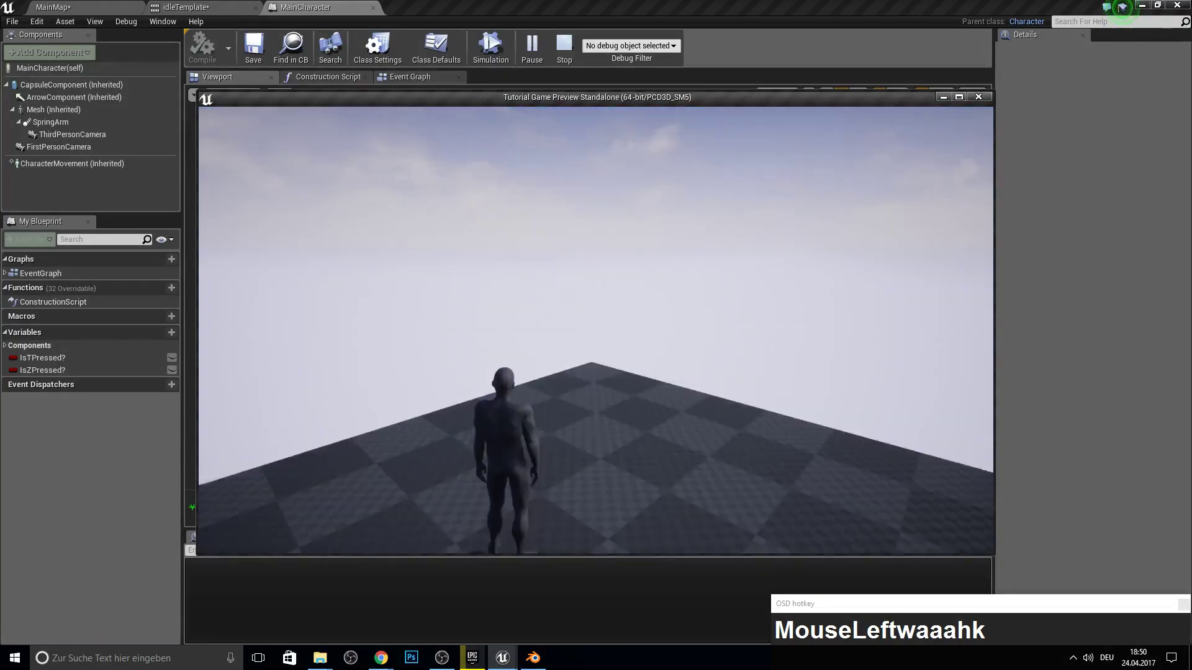
pyautogui.press('Escape')
# - Assign the MBlab pupil material to the mesh's first slot and check slot order in Blender
pyautogui.click(209, 4)
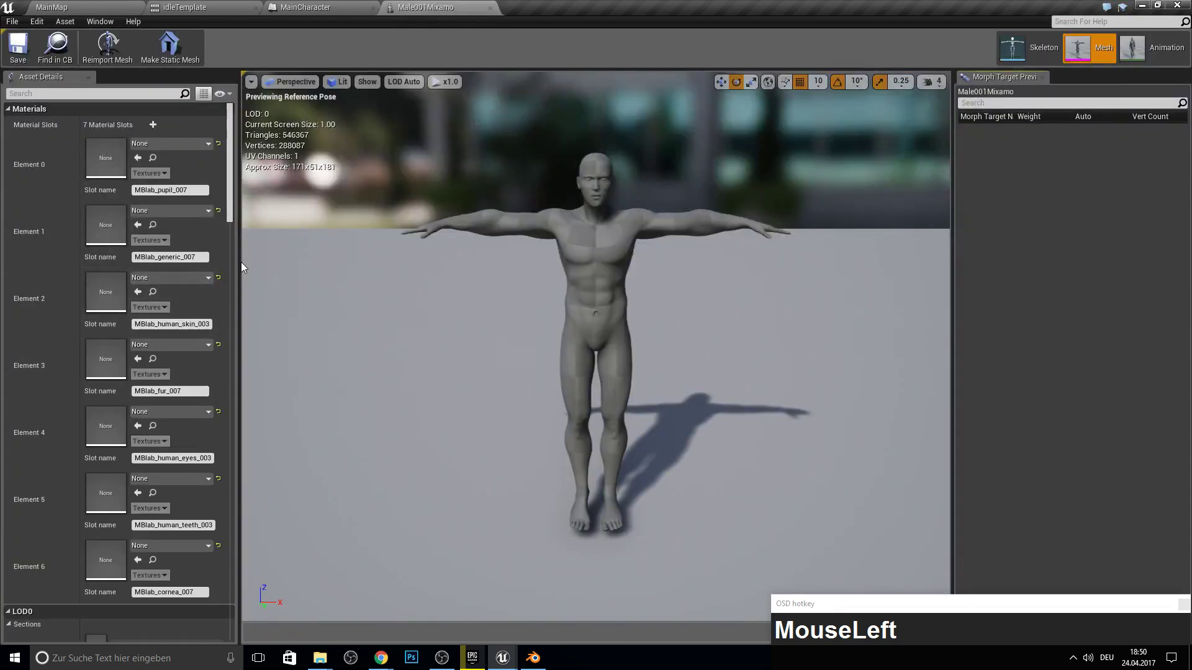
pyautogui.press('p')
pyautogui.write('pu')
pyautogui.click(268, 286)
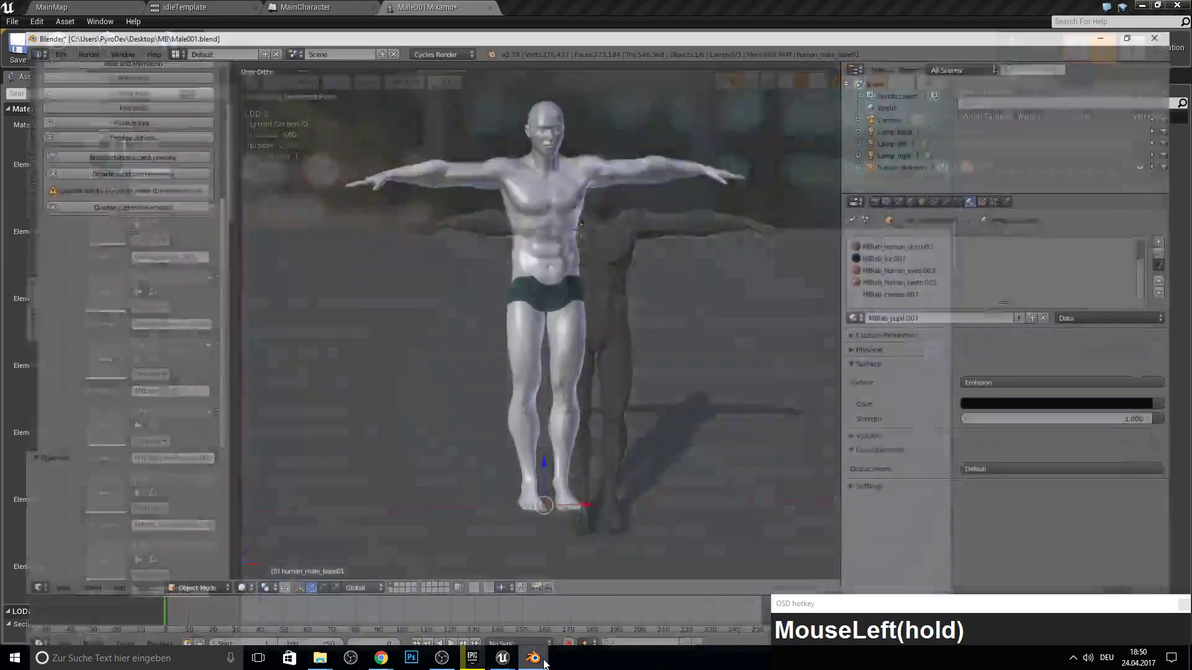
pyautogui.scroll(3)
pyautogui.click(1124, 4)
# - Assign MBlab generic to the second slot and human skin to the third slot
pyautogui.press('g')
pyautogui.press('e')
pyautogui.press('n')
pyautogui.press('e')
pyautogui.press('Down')
pyautogui.press('Return')
pyautogui.moveTo(180, 277); pyautogui.dragTo(179, 278)
pyautogui.press('h')
pyautogui.press('u')
pyautogui.press('m')
pyautogui.press('a')
pyautogui.write('human')
pyautogui.click(179, 277)
# - Assign MBlab fur to the fourth slot and MBlab eyes to the fifth slot
pyautogui.click(262, 431)
pyautogui.write('human')
pyautogui.moveTo(237, 445); pyautogui.dragTo(161, 353)
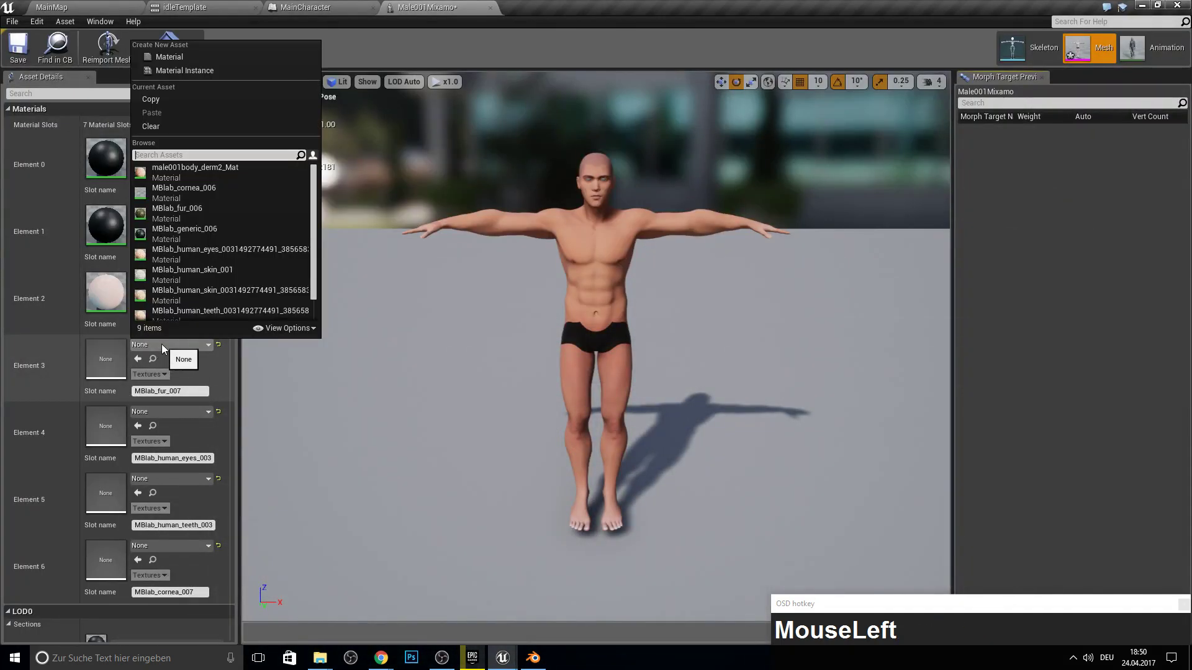
pyautogui.write('fur')
pyautogui.click(206, 181)
pyautogui.write('eye')
pyautogui.click(203, 253)
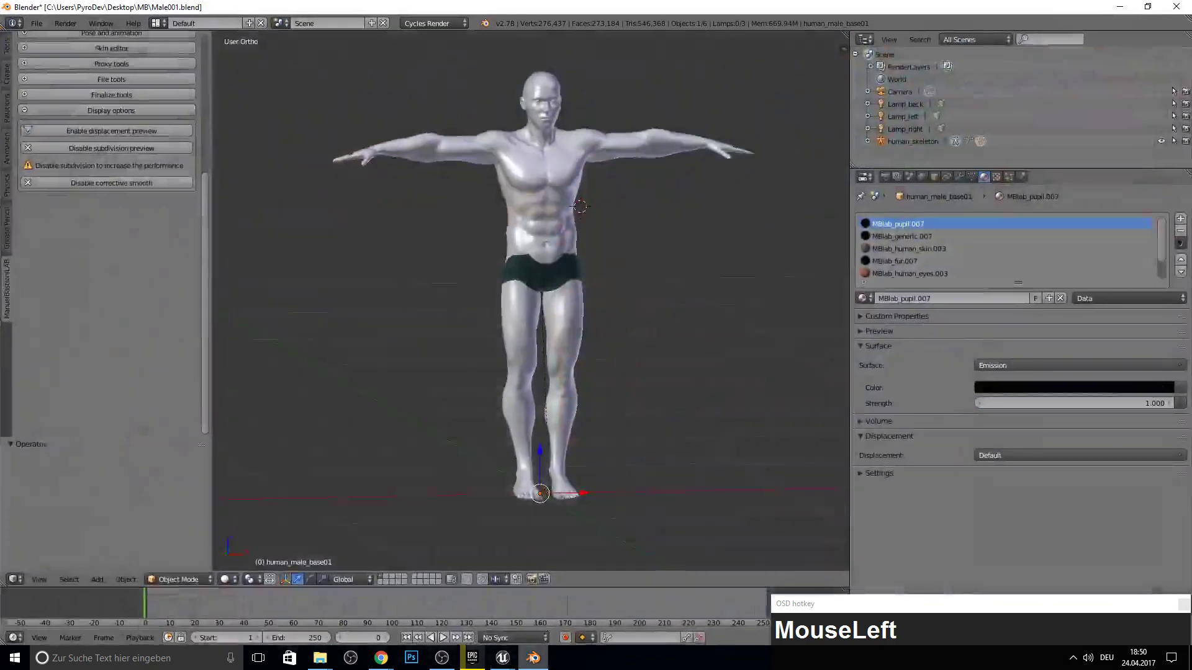
pyautogui.scroll(-3)
pyautogui.click(1127, 7)
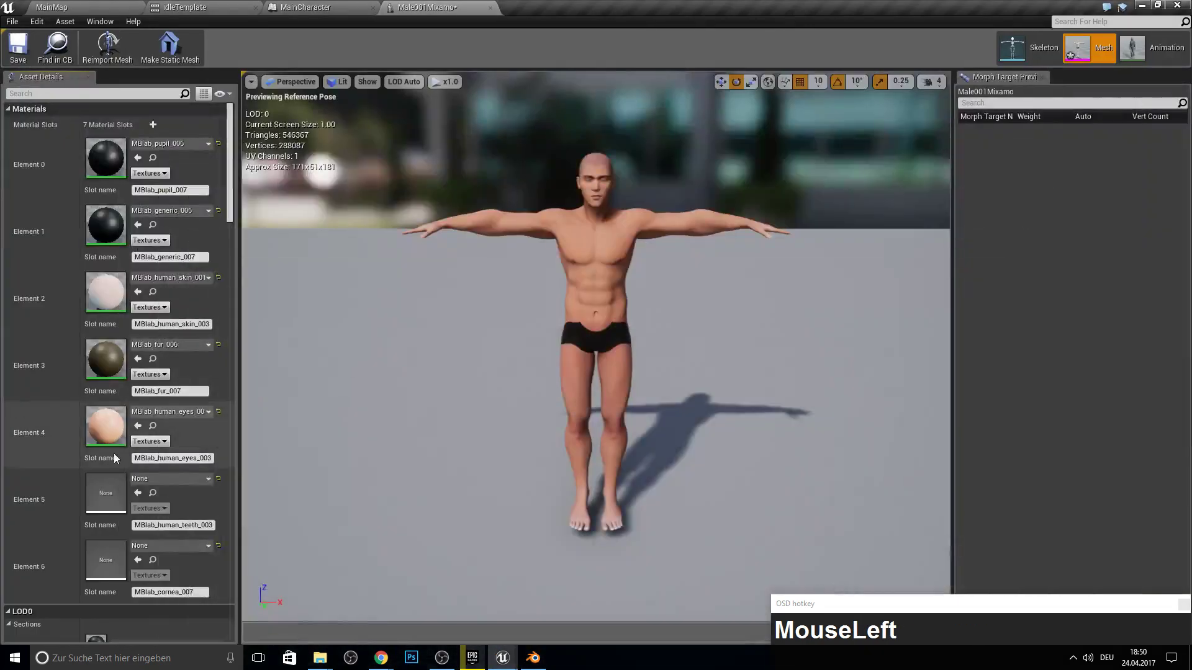
# - Assign MBlab teeth to the sixth slot and male001body_derm2_Mat to the last slot
pyautogui.press('t')
pyautogui.press('e')
pyautogui.press('e')
pyautogui.moveTo(213, 313); pyautogui.dragTo(205, 398)
pyautogui.scroll(-3)
pyautogui.scroll(3)
pyautogui.click(188, 387)
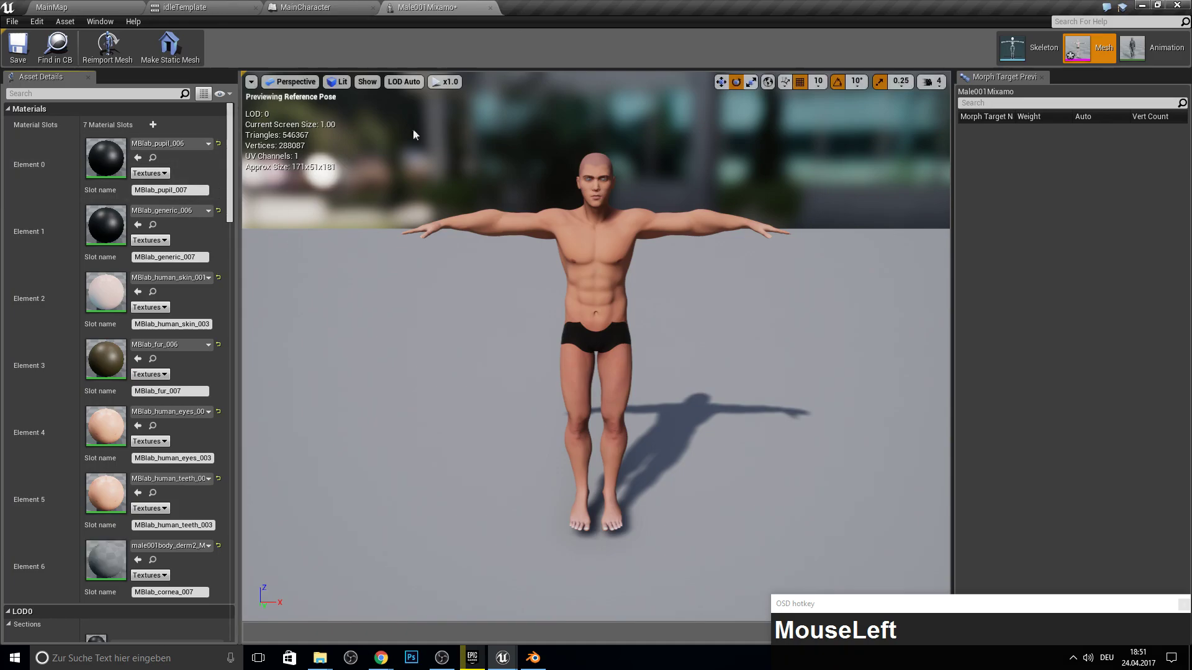
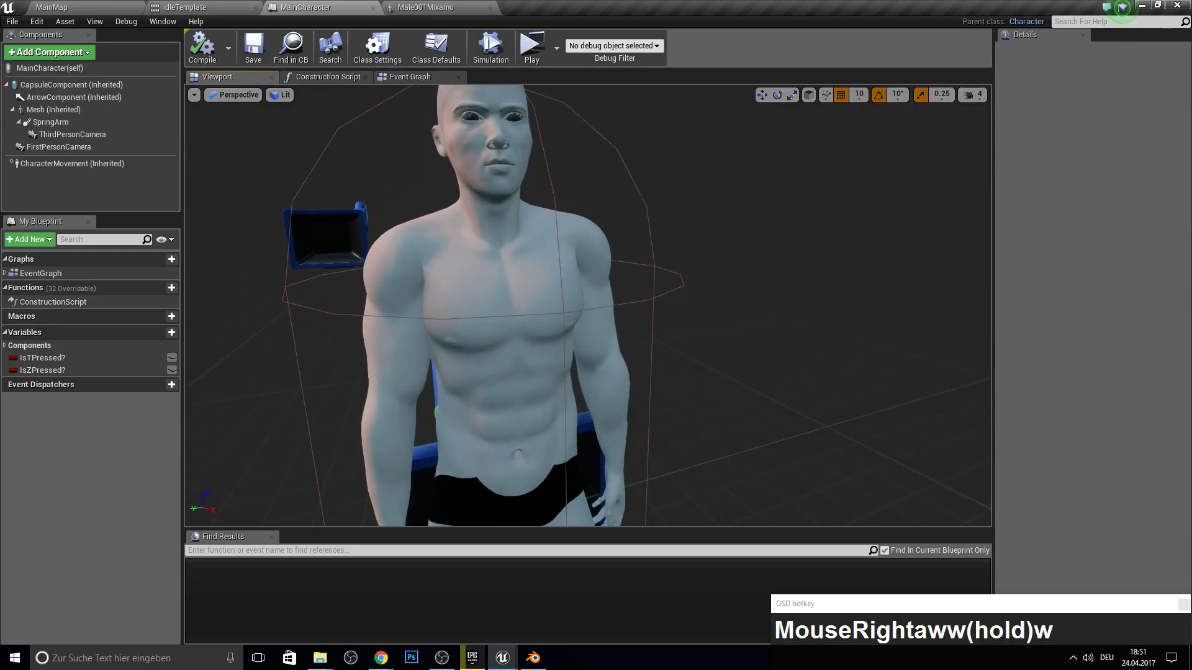
# - Save the mesh and reopen Element 6's material dropdown in the Skeletal Mesh editor
pyautogui.press('s')
pyautogui.click(375, 12)
pyautogui.press('F10')
pyautogui.moveTo(431, 4); pyautogui.dragTo(397, 220)
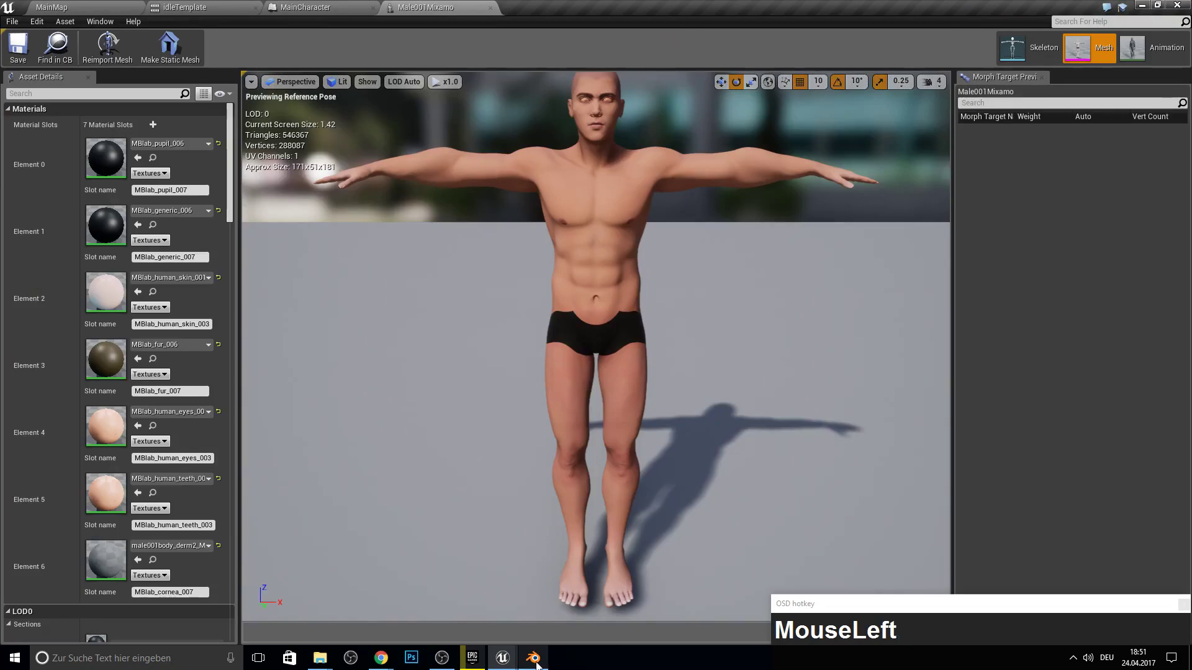
pyautogui.scroll(3)
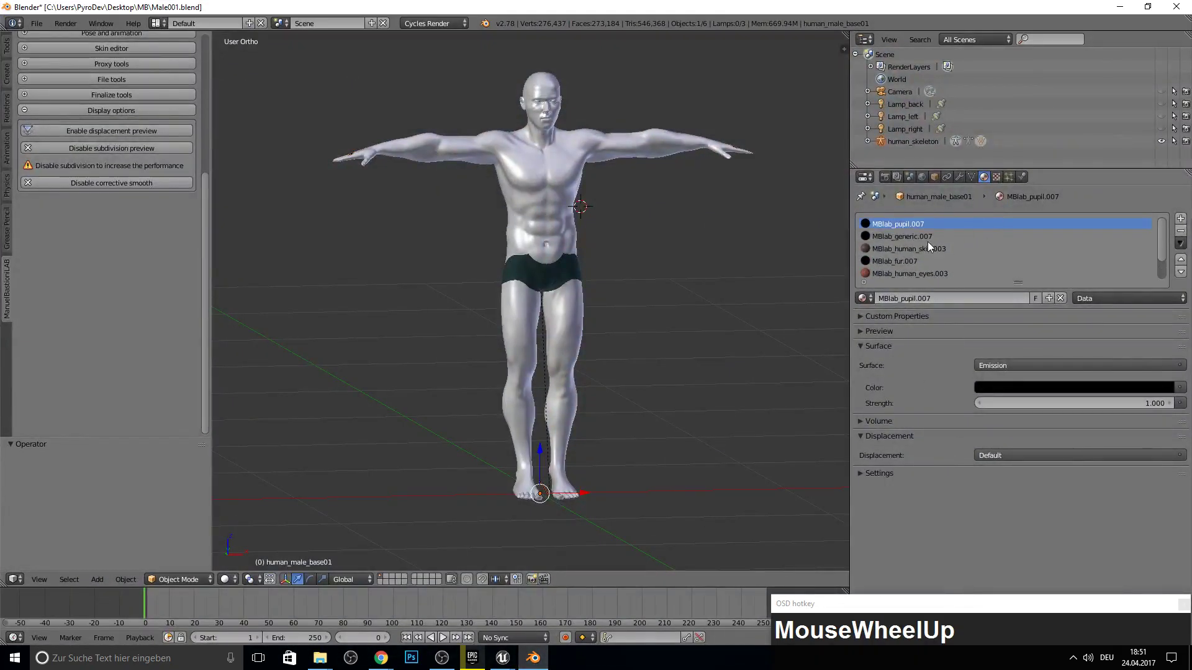
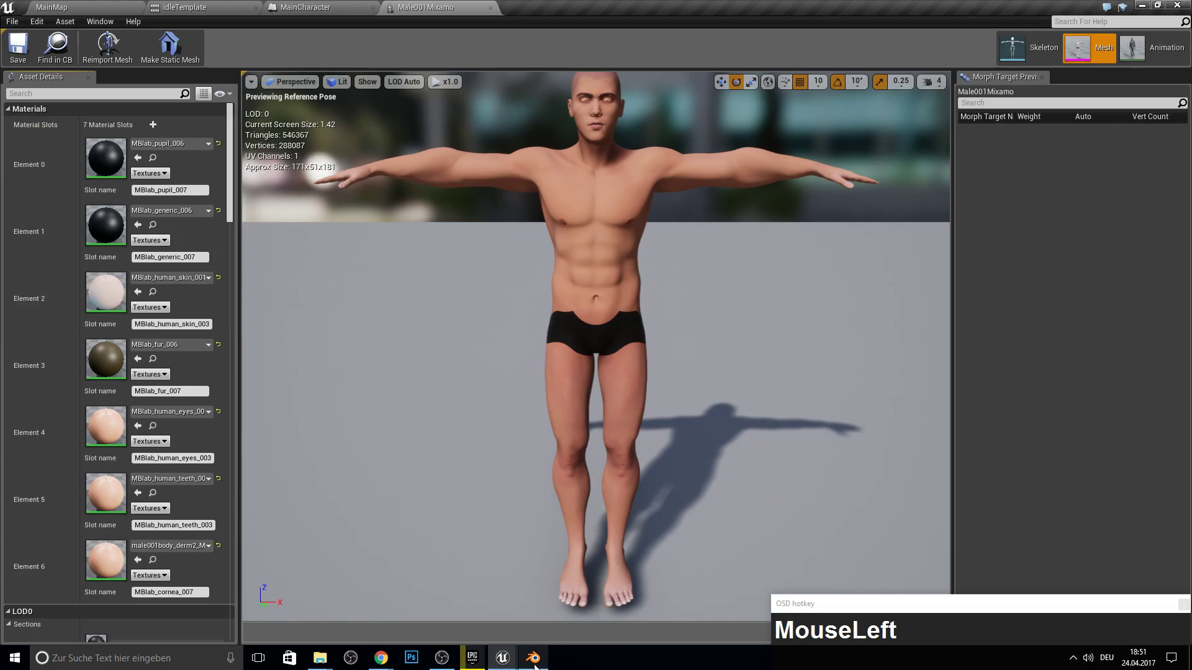
# - Replace the last slot's body skin material with MBlab_cornea_006
pyautogui.press('c')
pyautogui.press('o')
pyautogui.press('r')
pyautogui.click(235, 381)
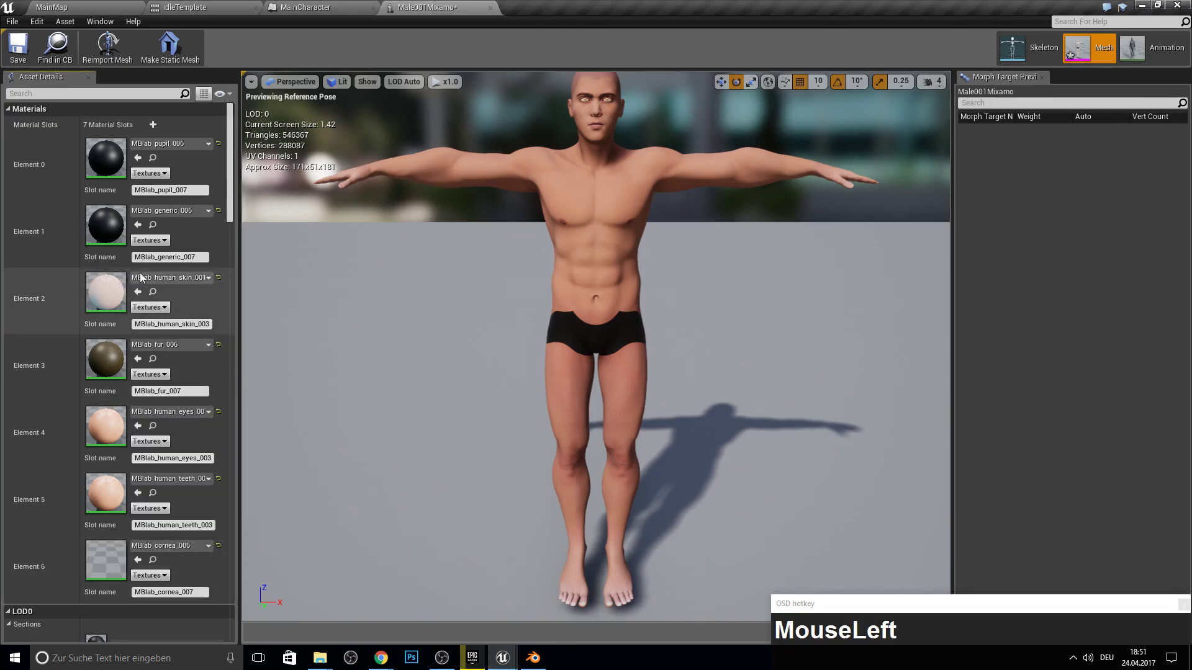
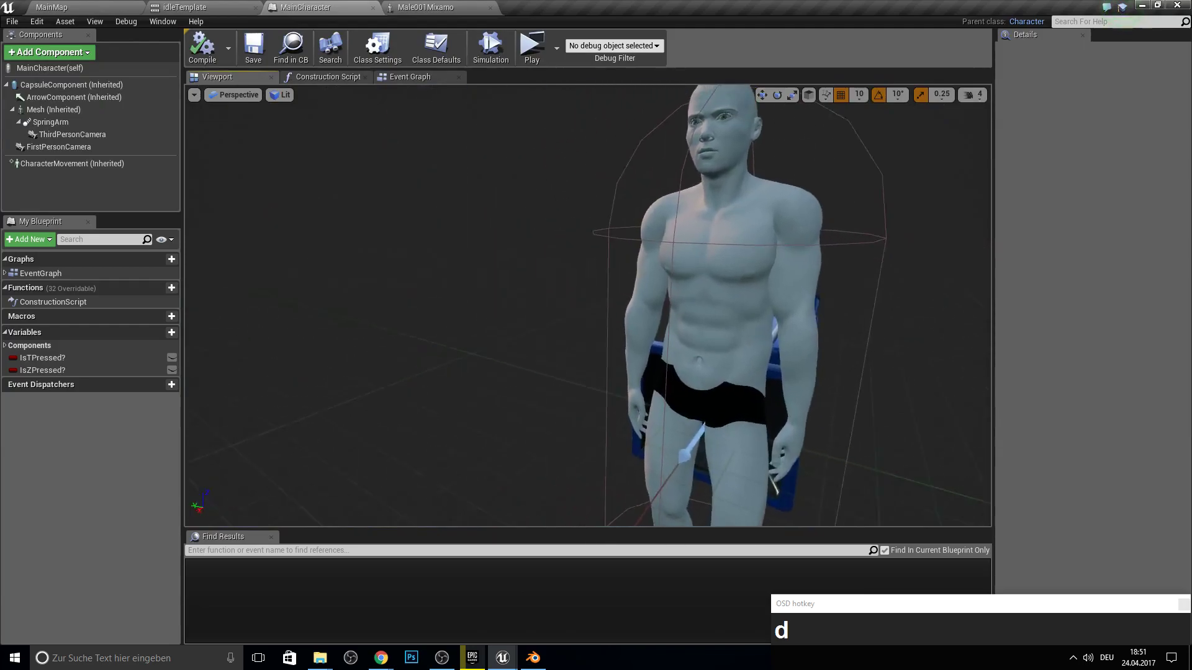
# - Frame the character in the viewport and start a play test from the blueprint toolbar
pyautogui.press('s')
pyautogui.press('w')
pyautogui.press('s')
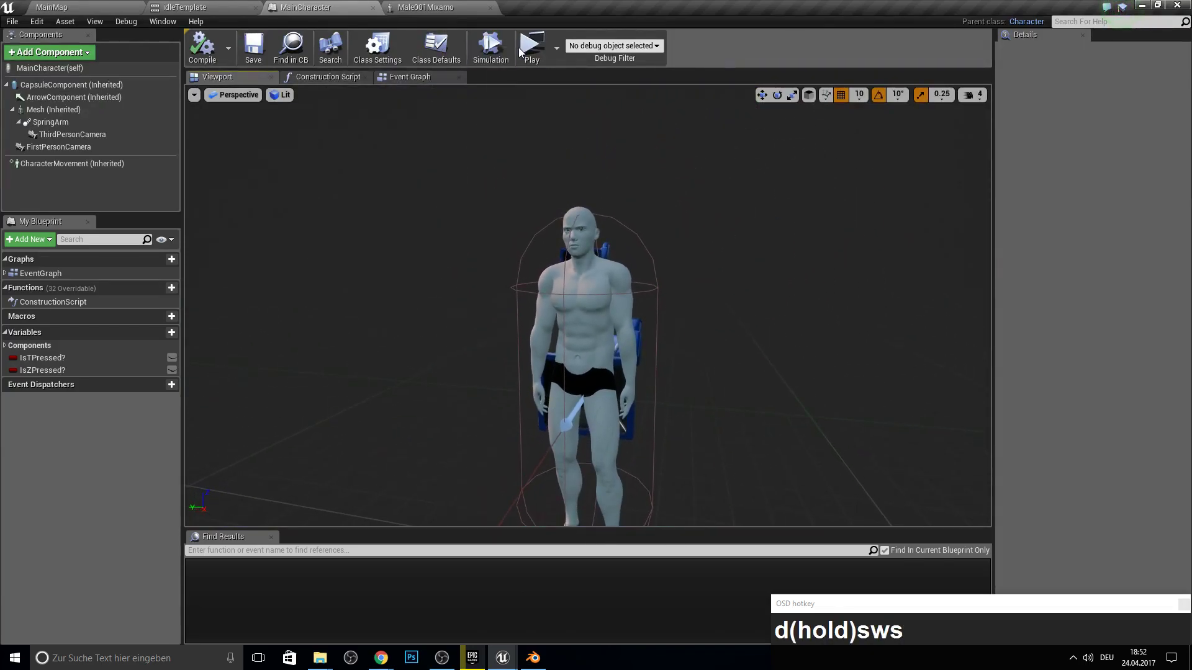
pyautogui.click(538, 52)
# - Walk the character around with WASD in the preview, then stop the session and return to MainMap
pyautogui.press('w')
pyautogui.press('k')
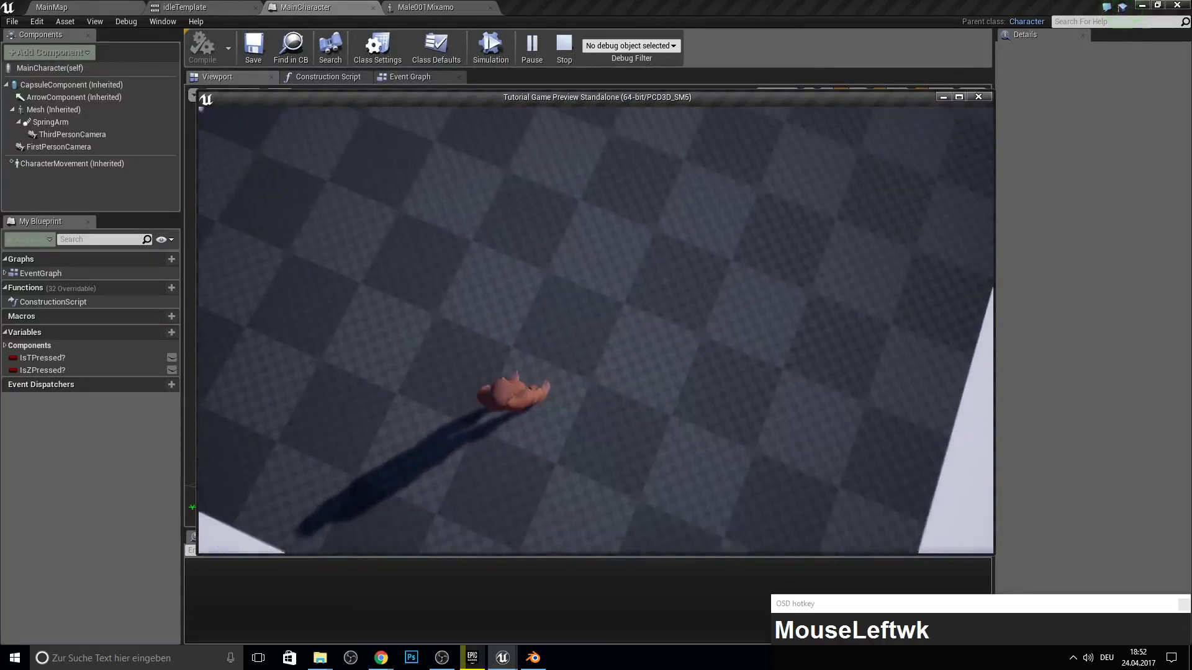
pyautogui.press('w')
pyautogui.press('s')
pyautogui.write('wsda')
pyautogui.press('Escape')
pyautogui.click(130, 4)
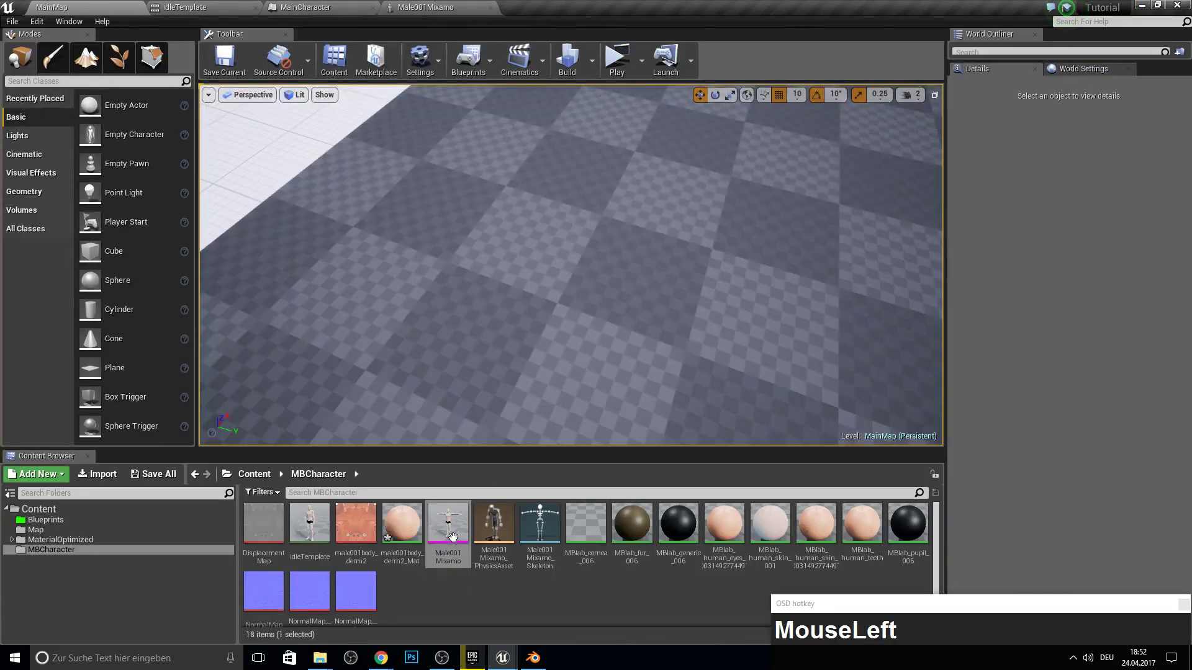
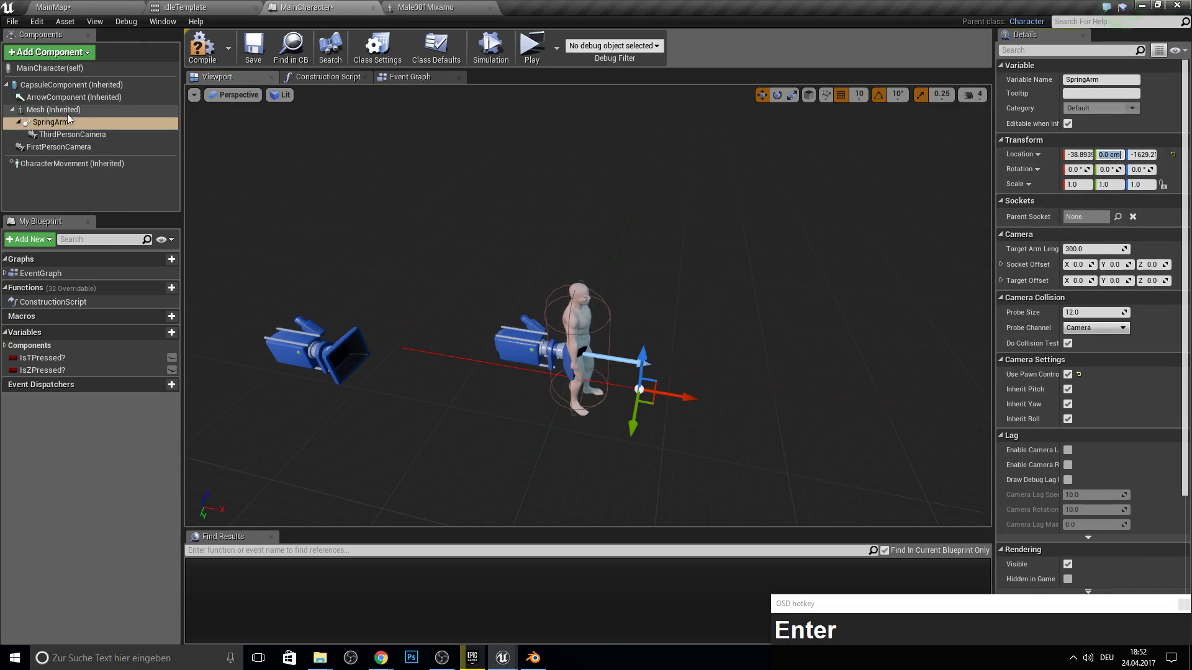
# - Select the SpringArm, parent it to the Head socket and zero its Location offset
pyautogui.click(69, 128)
pyautogui.press('Delete')
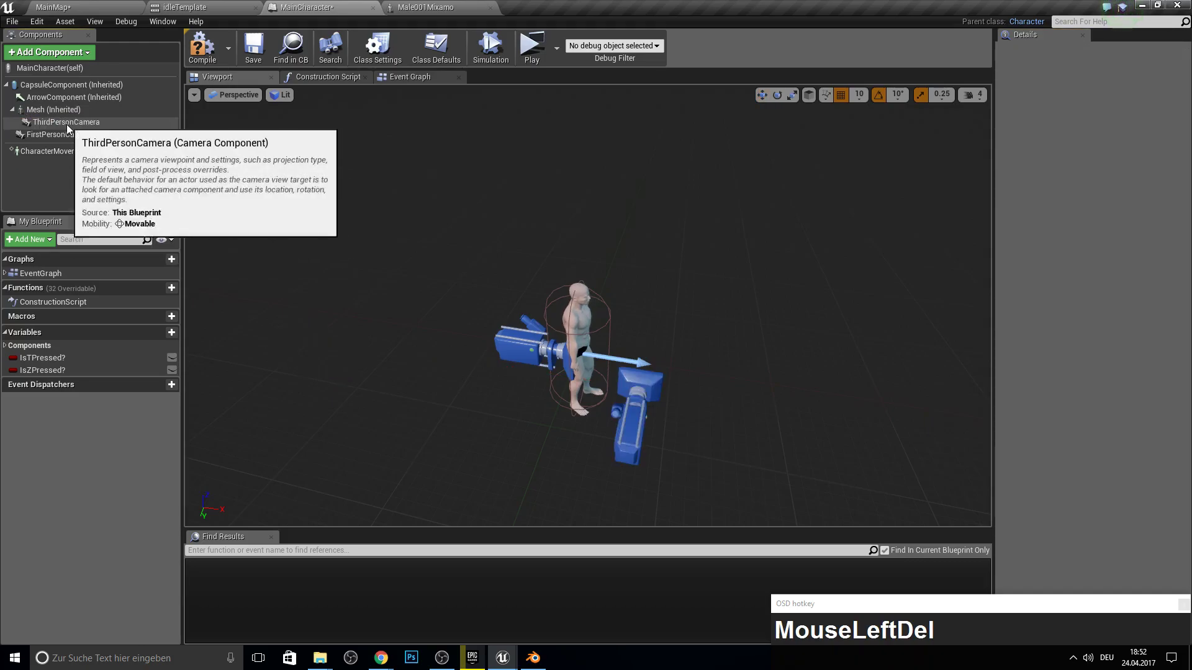
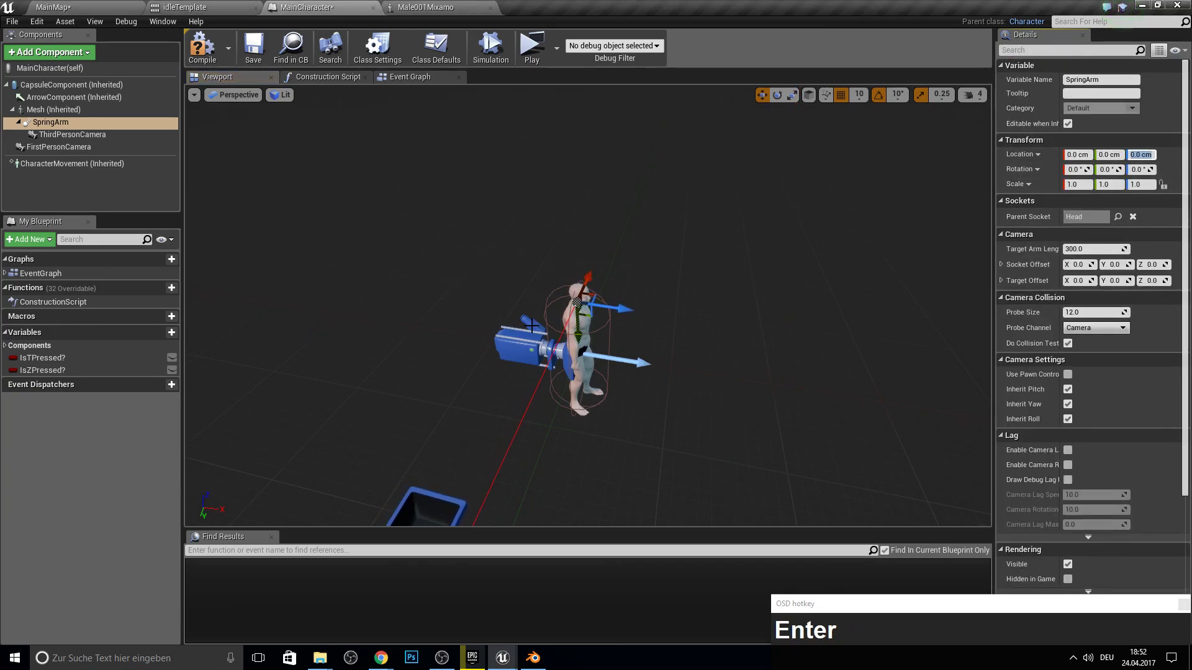
pyautogui.press('space')
pyautogui.rightClick(630, 274)
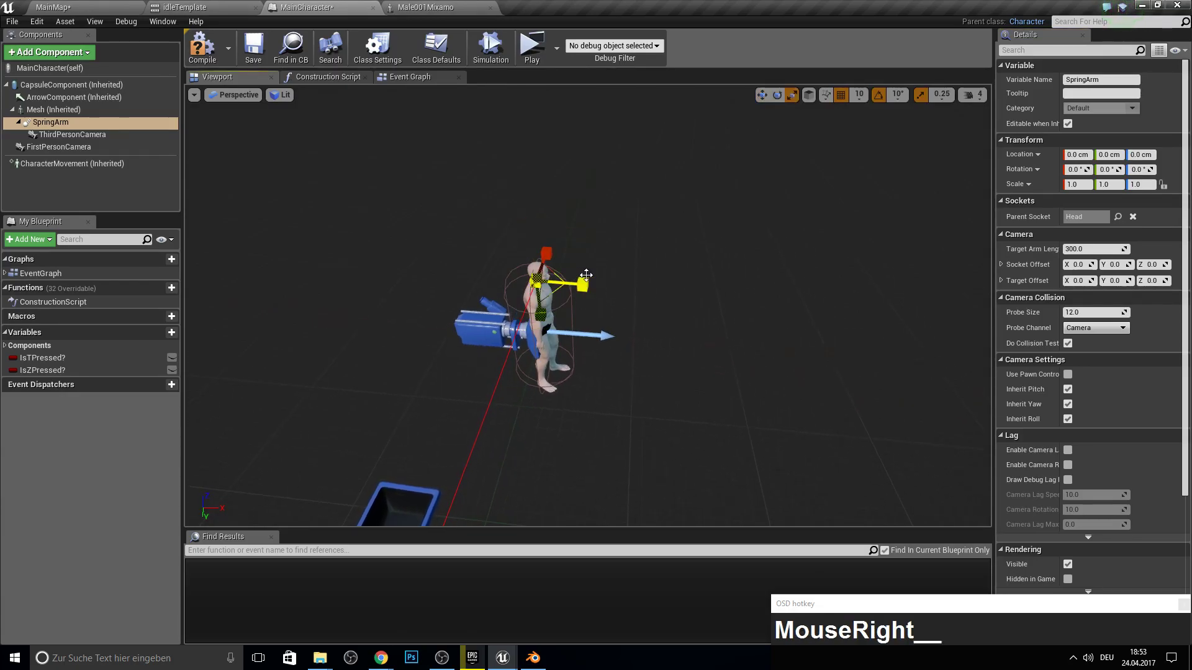
# - Rotate the spring arm to -90, 90, 0 so the camera trails behind, then select ThirdPersonCamera
pyautogui.press('space')
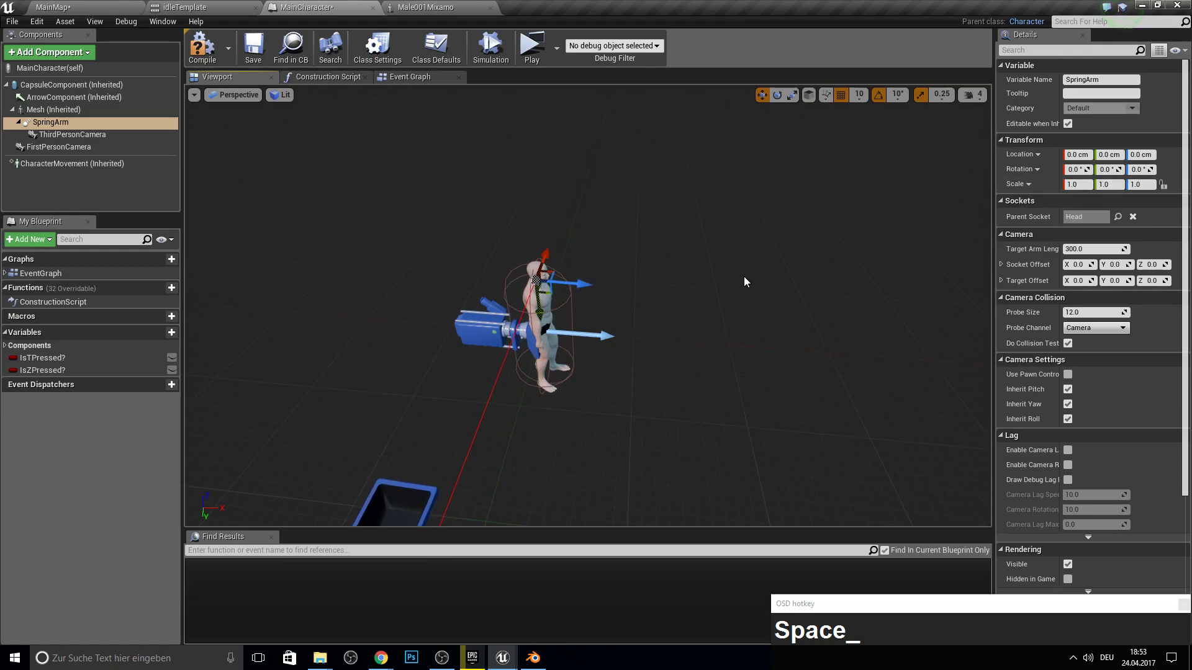
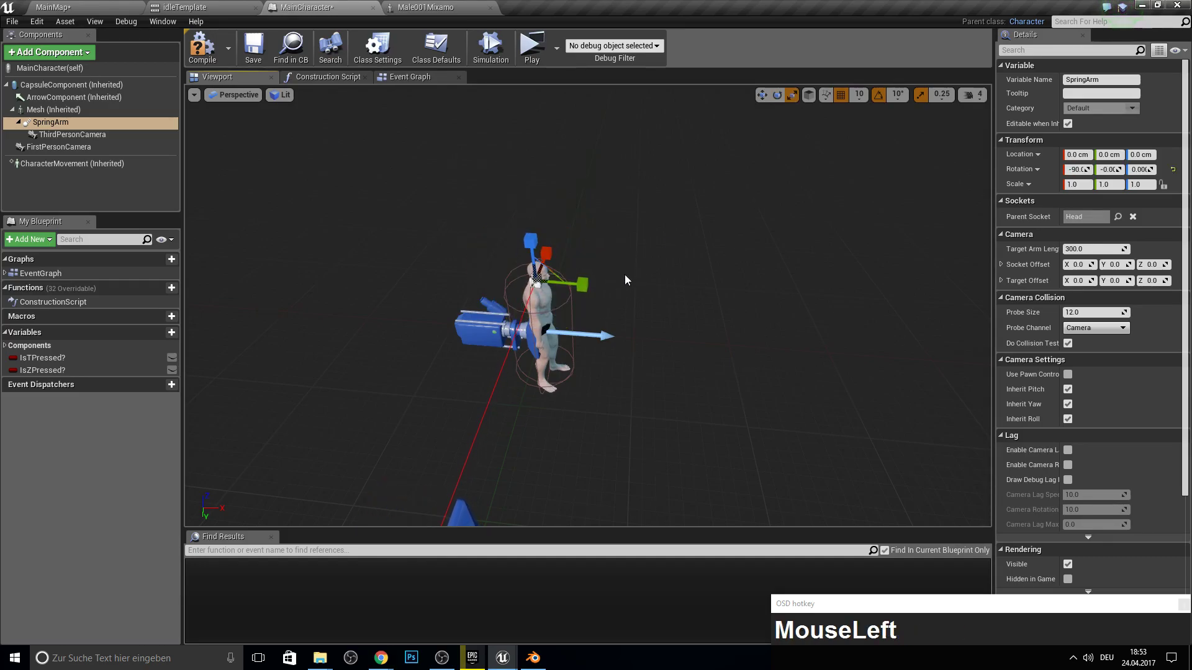
pyautogui.press('space')
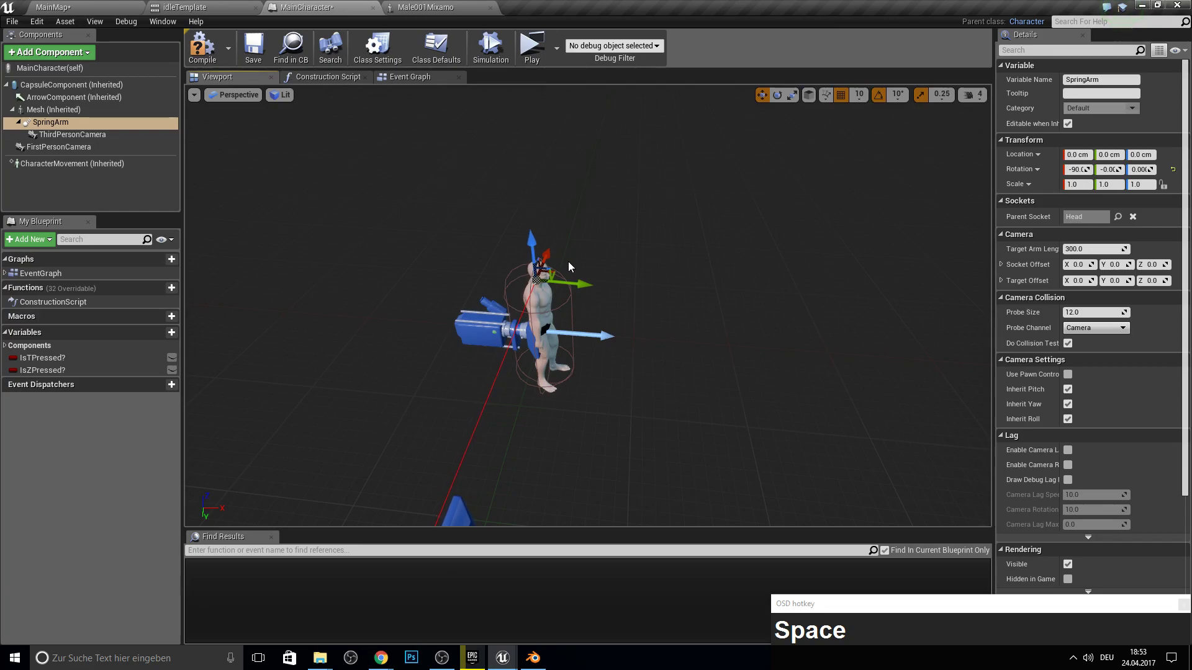
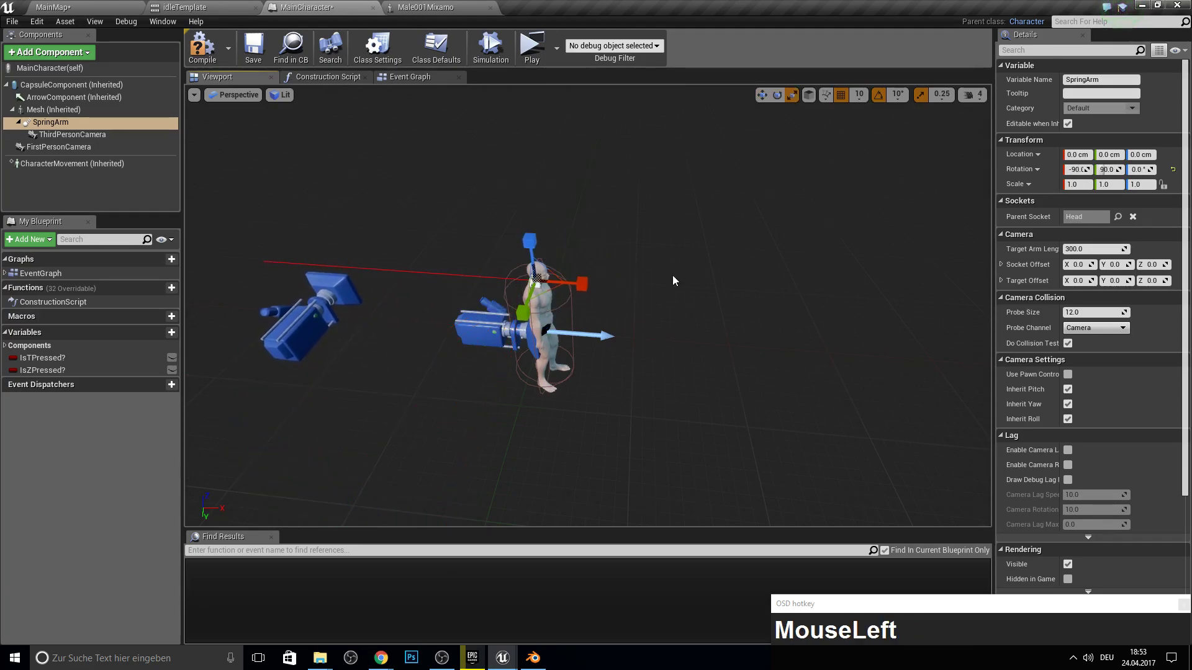
pyautogui.press('space')
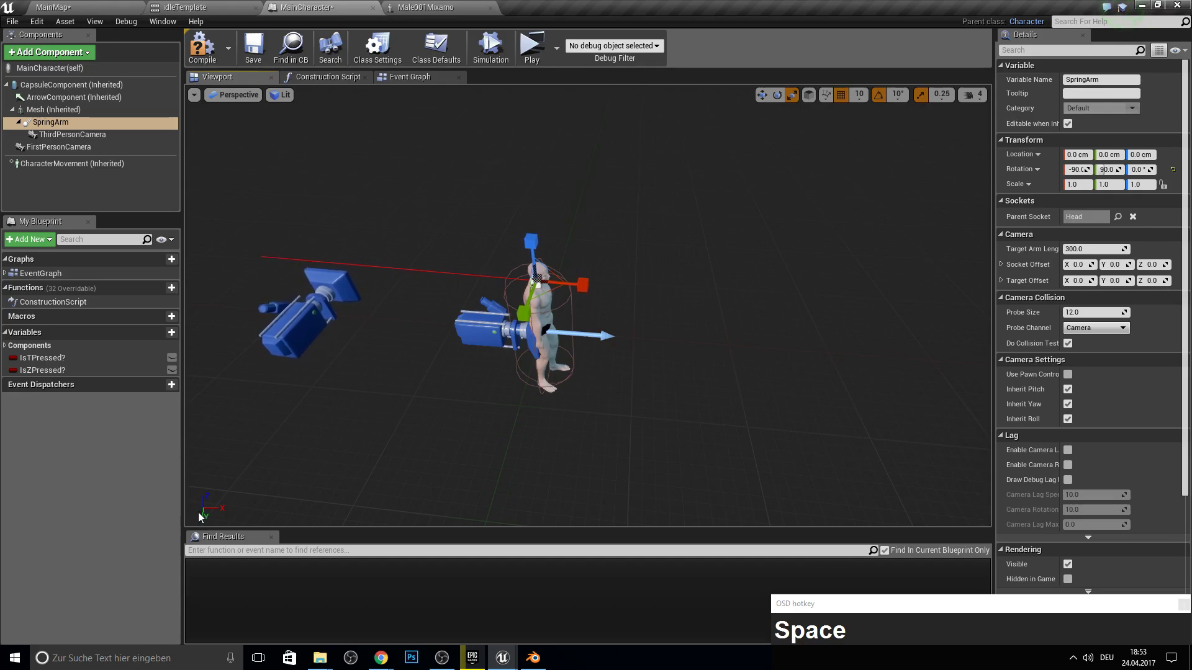
pyautogui.click(54, 132)
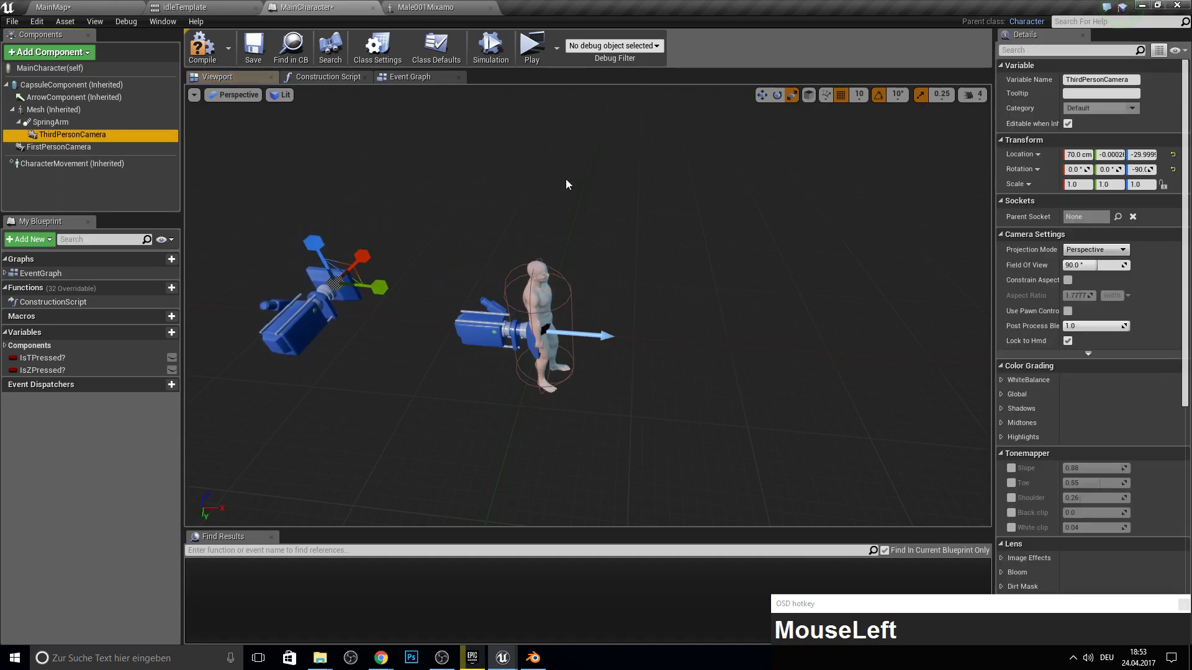
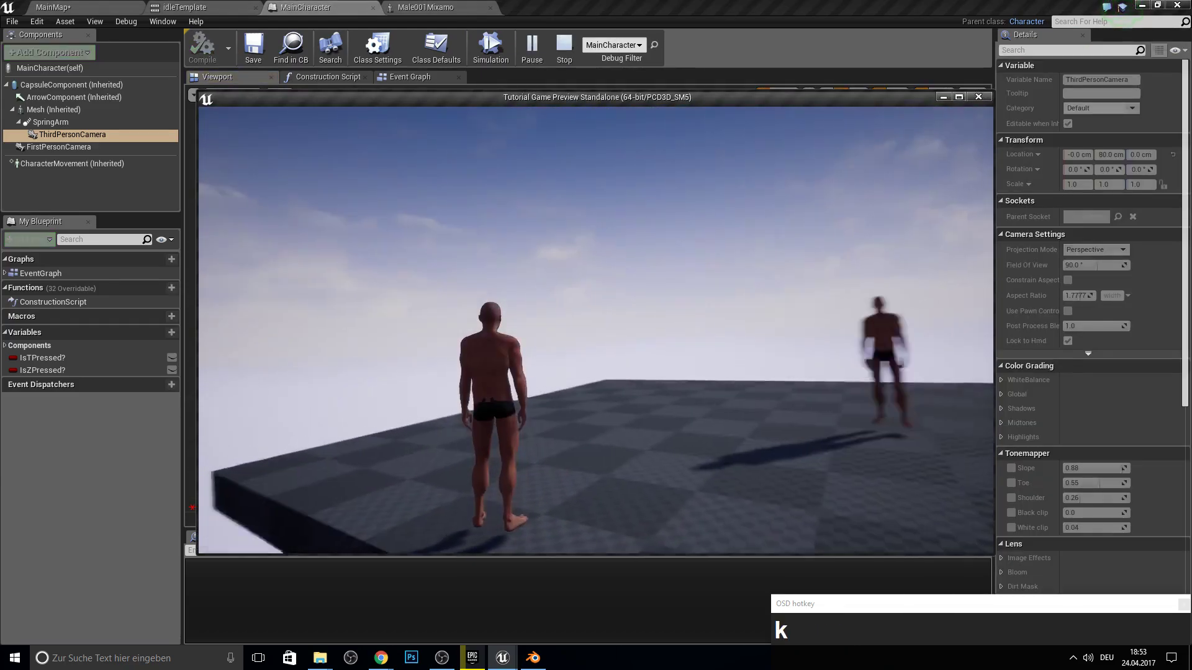
# - Enable Use Pawn Control Rotation on the SpringArm and start another play test
pyautogui.press('Escape')
pyautogui.click(92, 134)
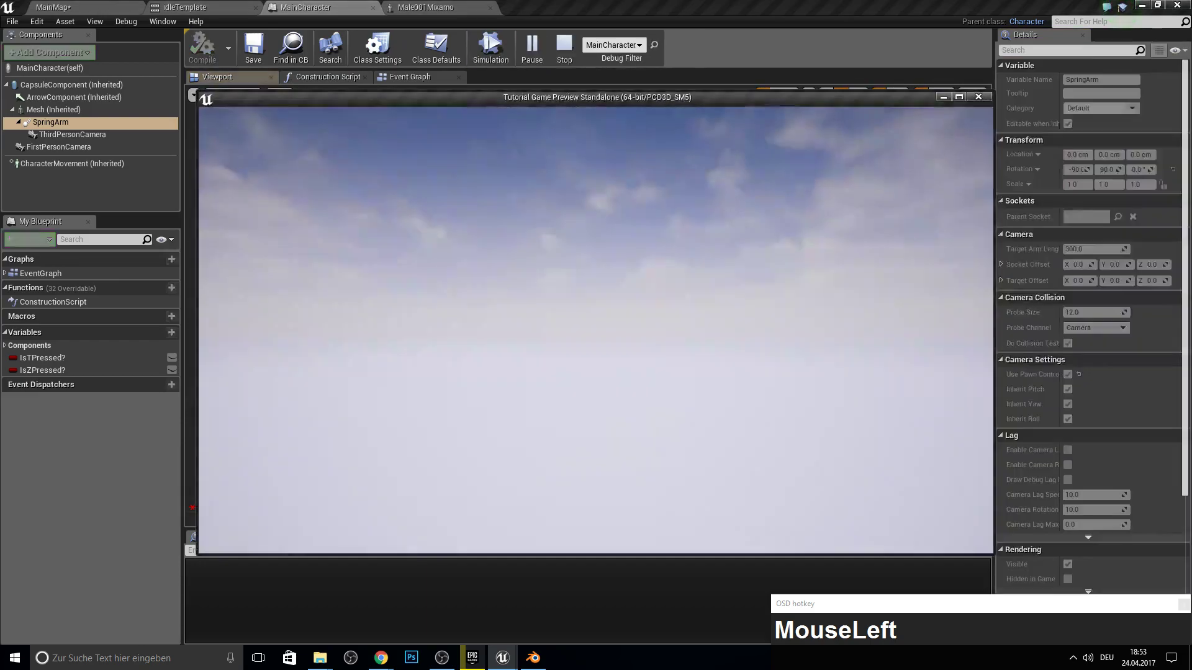
pyautogui.press('k')
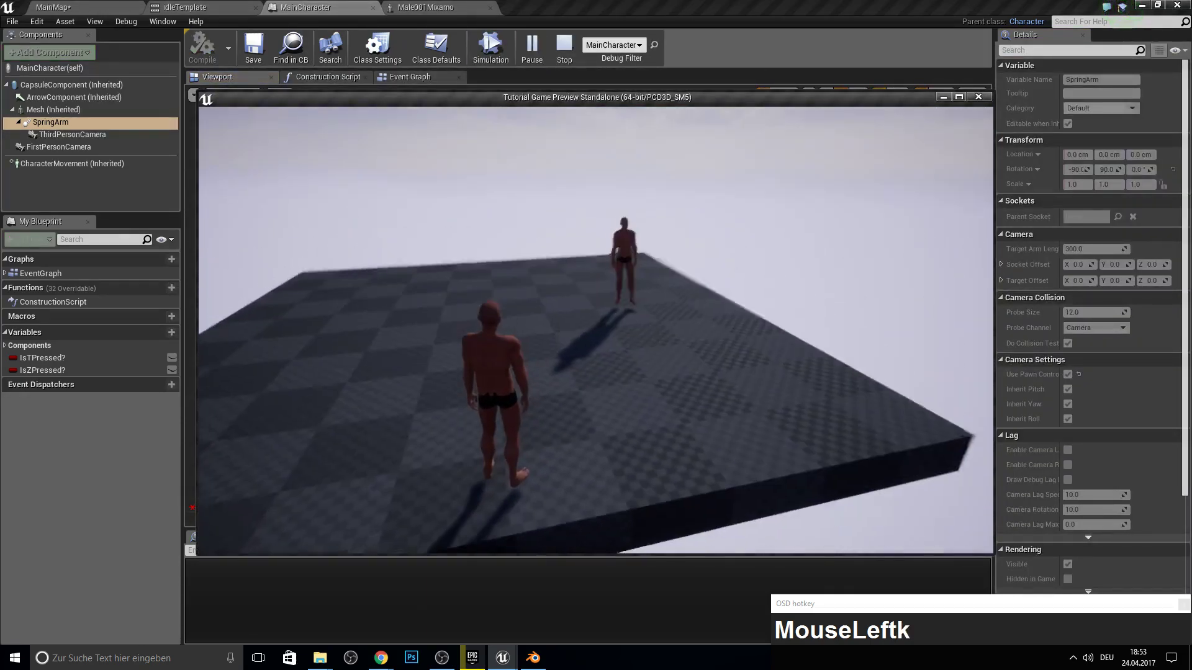
# - Walk the character across the floor with WASD, then stop the test and return to MainMap
pyautogui.press('w')
pyautogui.press('a')
pyautogui.write('aaaa')
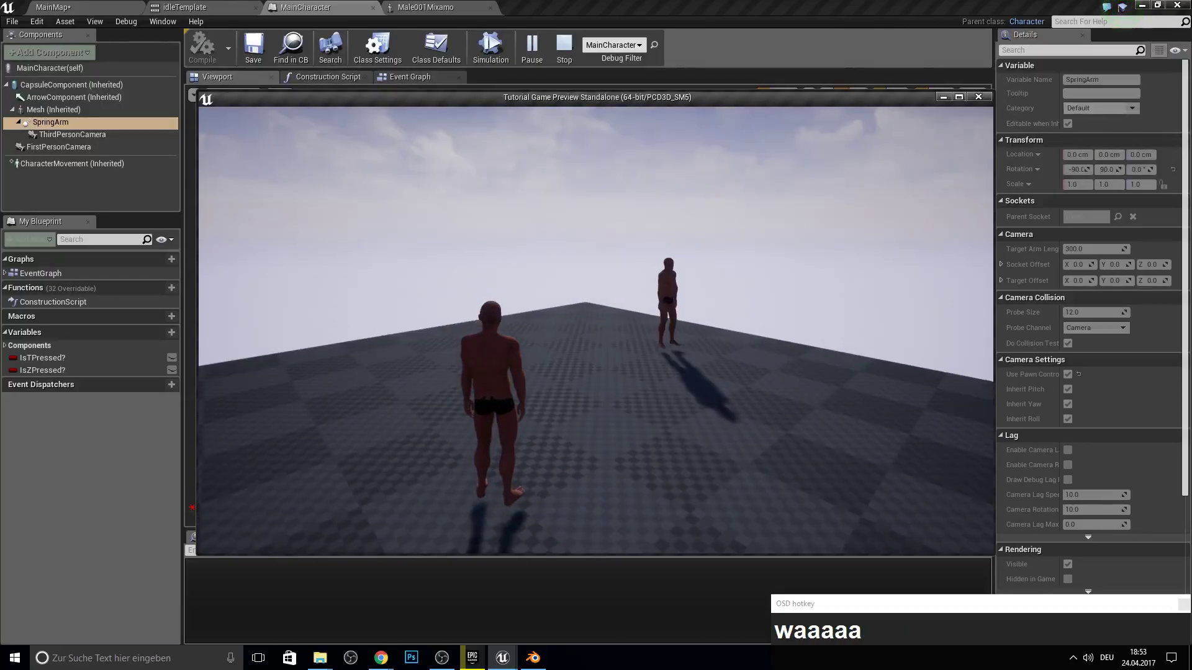
pyautogui.click(563, 549)
pyautogui.press('F10')
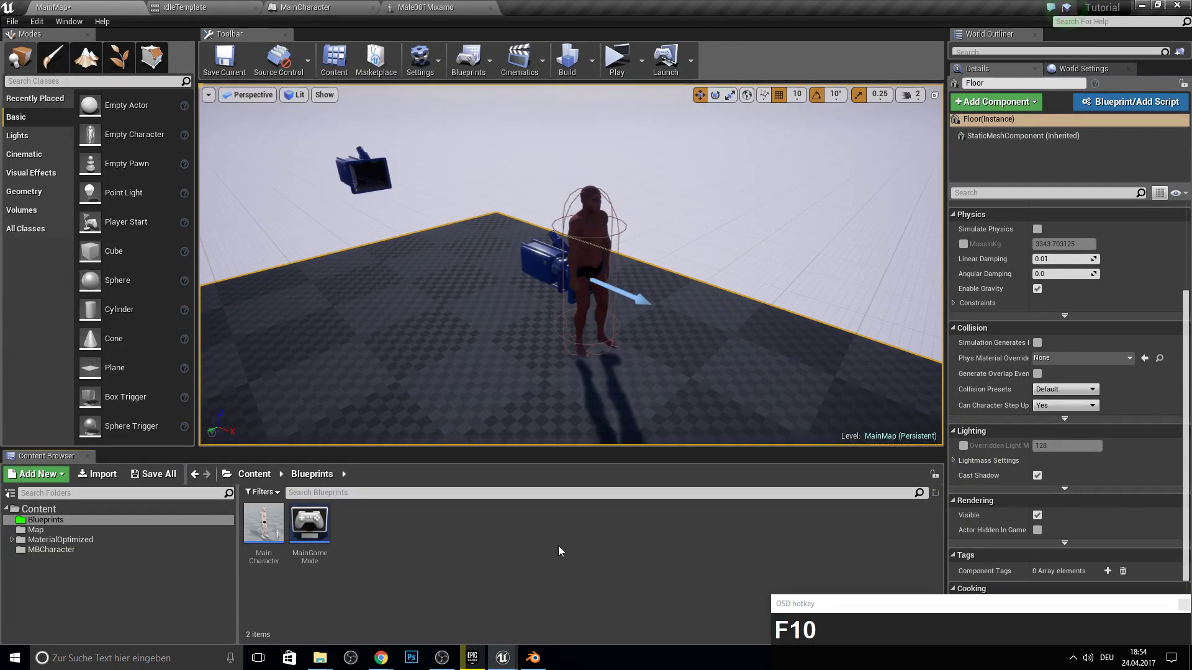